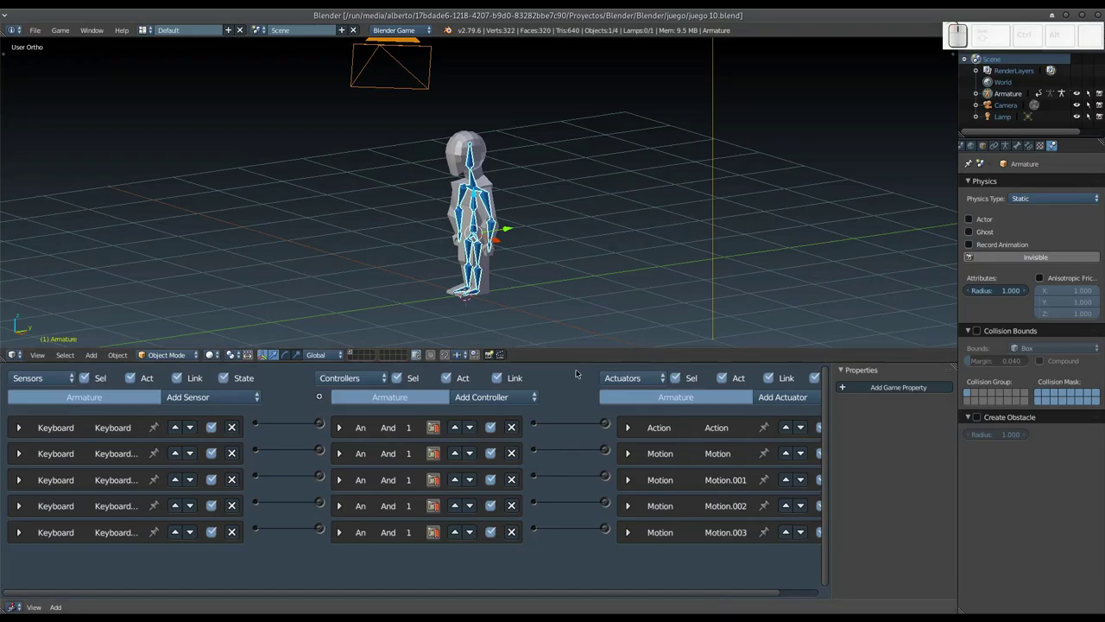
# Shrink the logic area, run the game with P, test arrow-key and space controls, then quit with Esc.
pyautogui.click(576, 362)
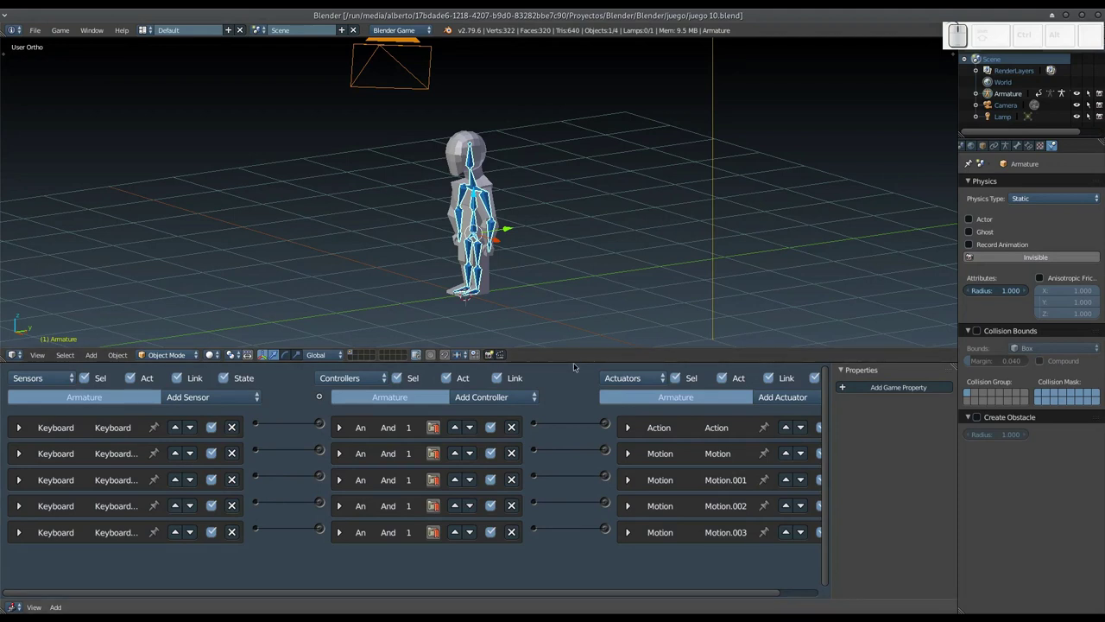
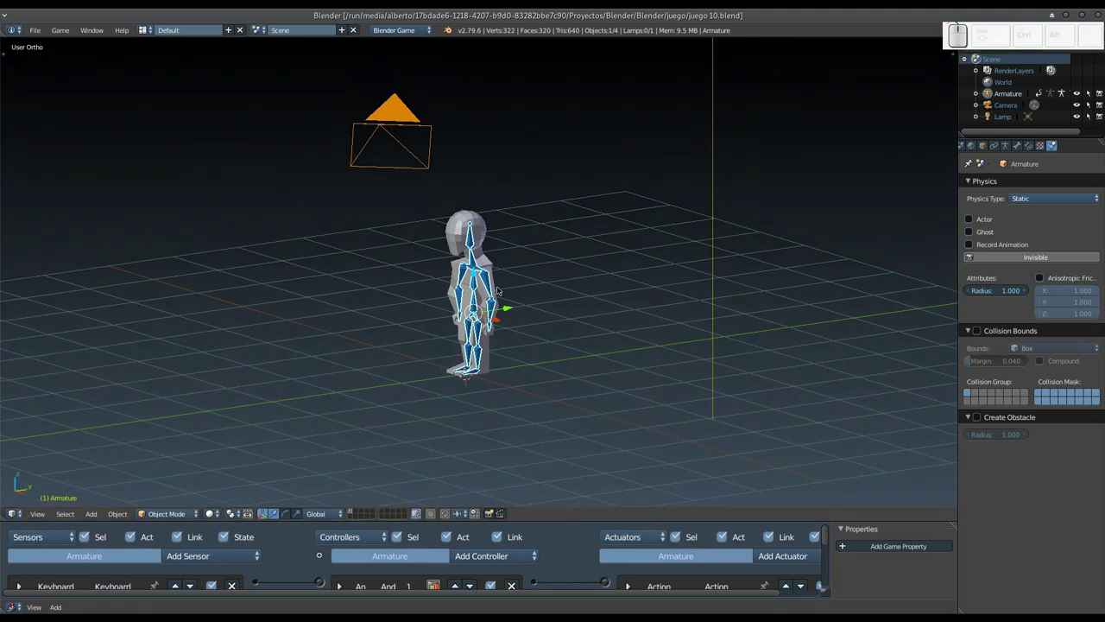
pyautogui.press('p')
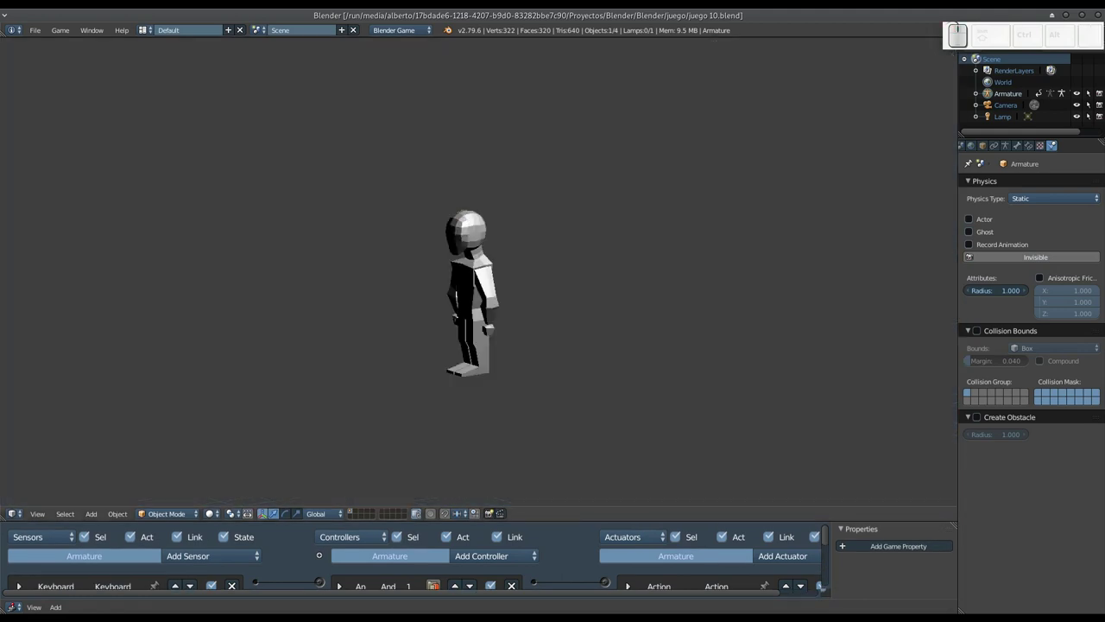
pyautogui.press('Up')
pyautogui.press('space')
pyautogui.press('Down')
pyautogui.press('space')
pyautogui.press('Left')
pyautogui.press('space')
pyautogui.press('Right')
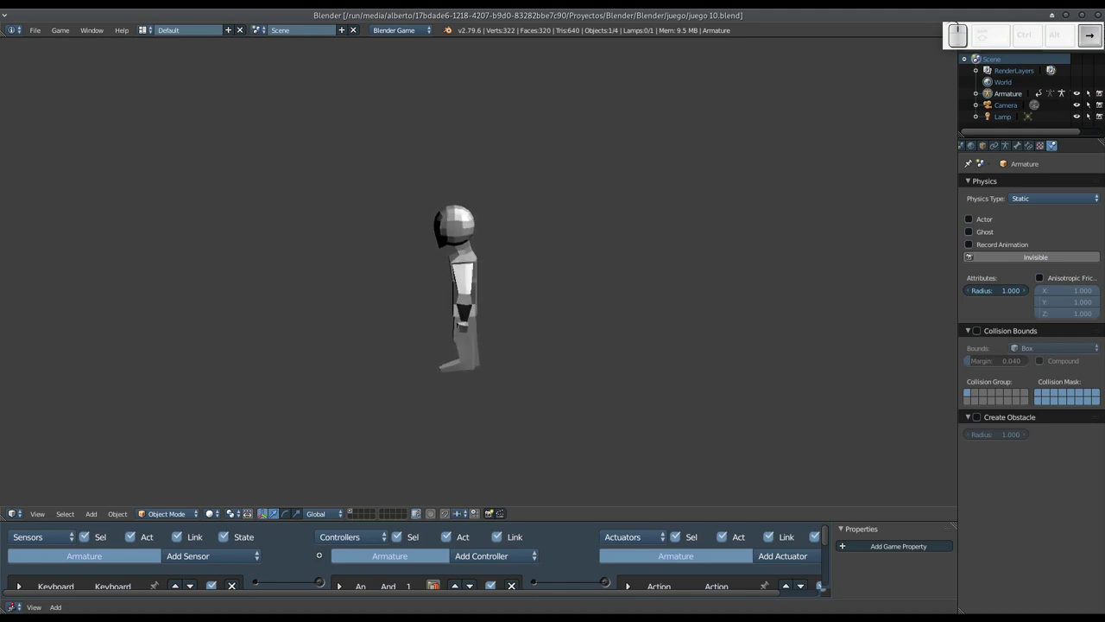
pyautogui.press('space')
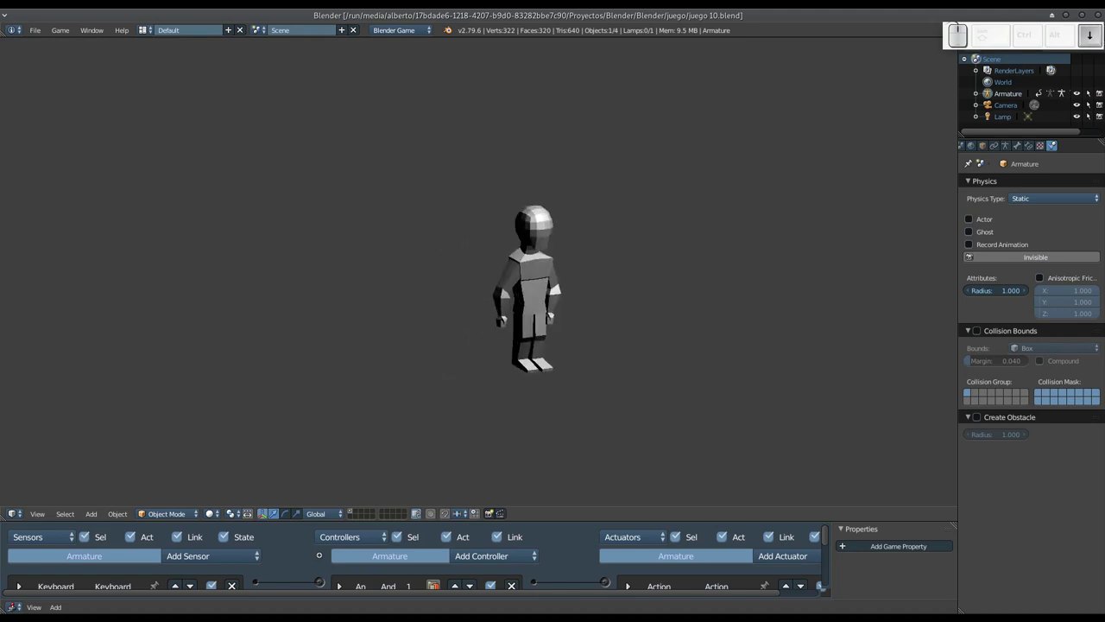
pyautogui.press('Left')
pyautogui.press('Down')
pyautogui.press('Up')
pyautogui.press('space')
pyautogui.press('Escape')
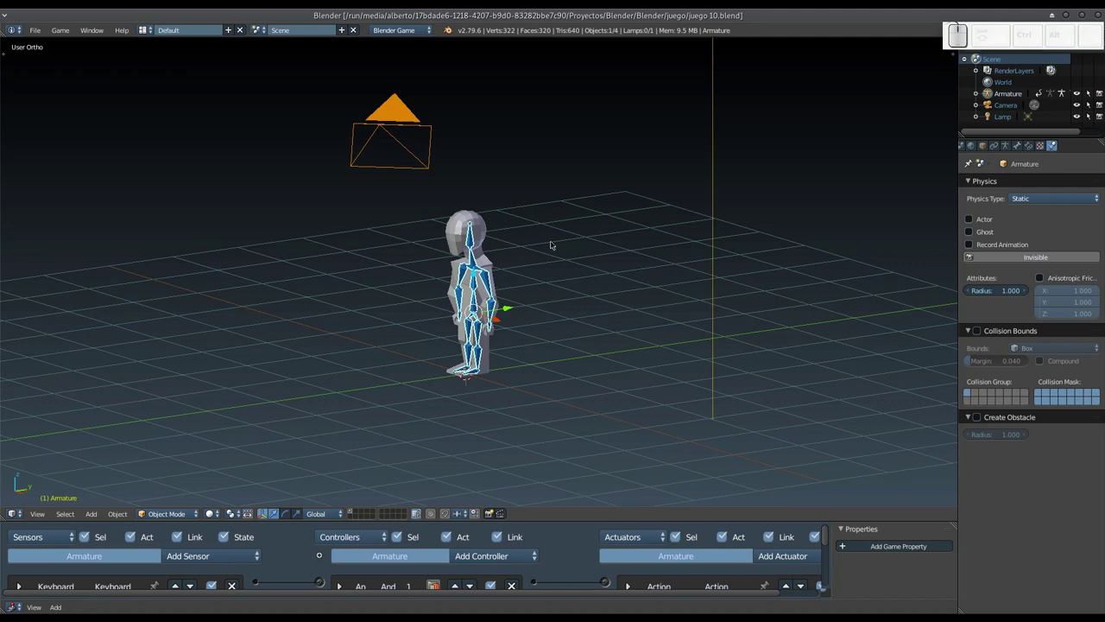
# Zoom to the character, enter Pose Mode, select all bones and split the 3D view in two.
pyautogui.moveTo(425, 366); pyautogui.dragTo(524, 312)
pyautogui.scroll(3)
pyautogui.middleClick(522, 315)
pyautogui.press('ctrl+Tab')
pyautogui.middleClick(496, 280)
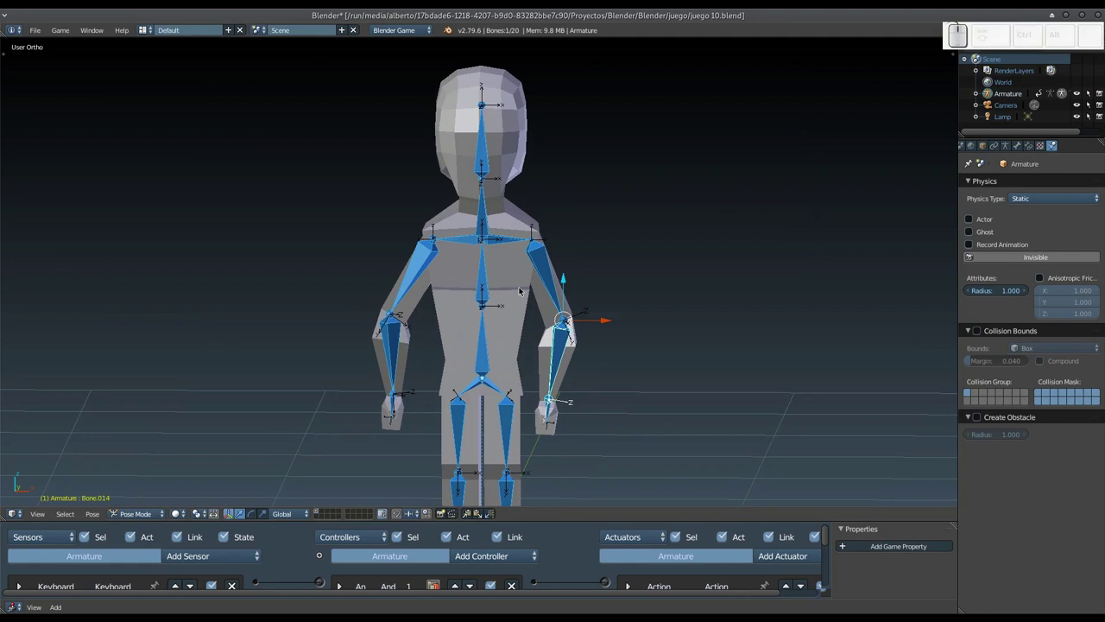
pyautogui.press('a')
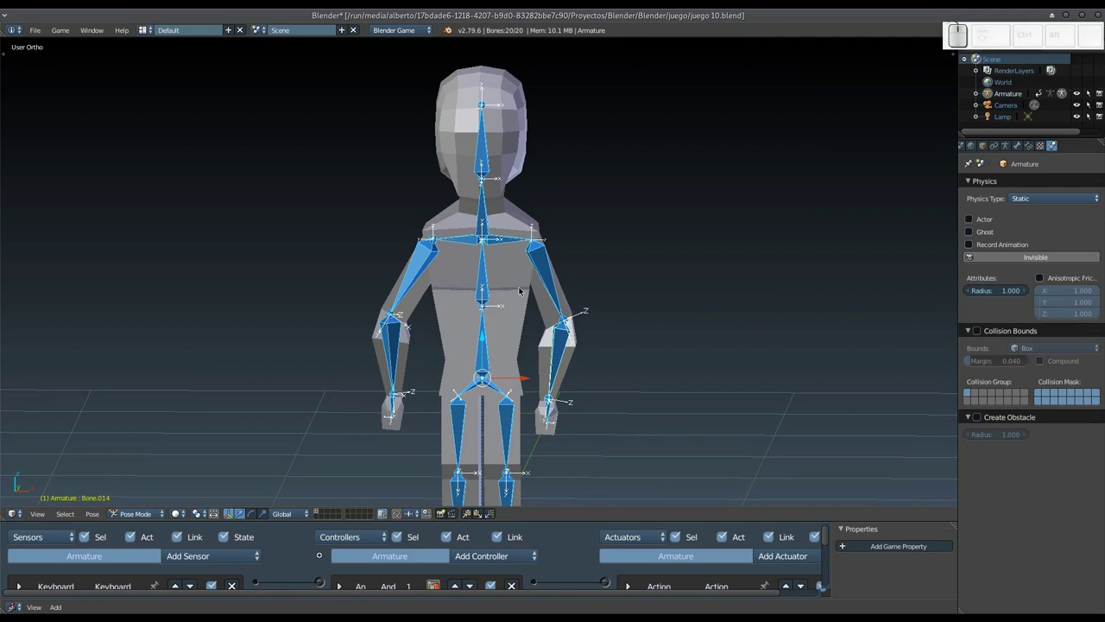
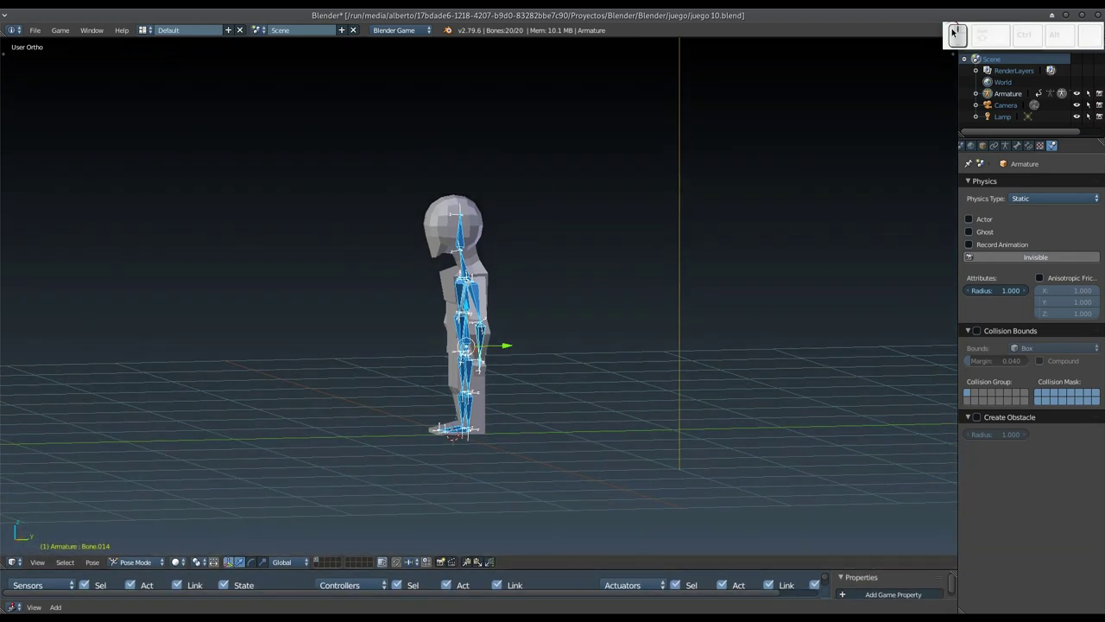
pyautogui.click(997, 37)
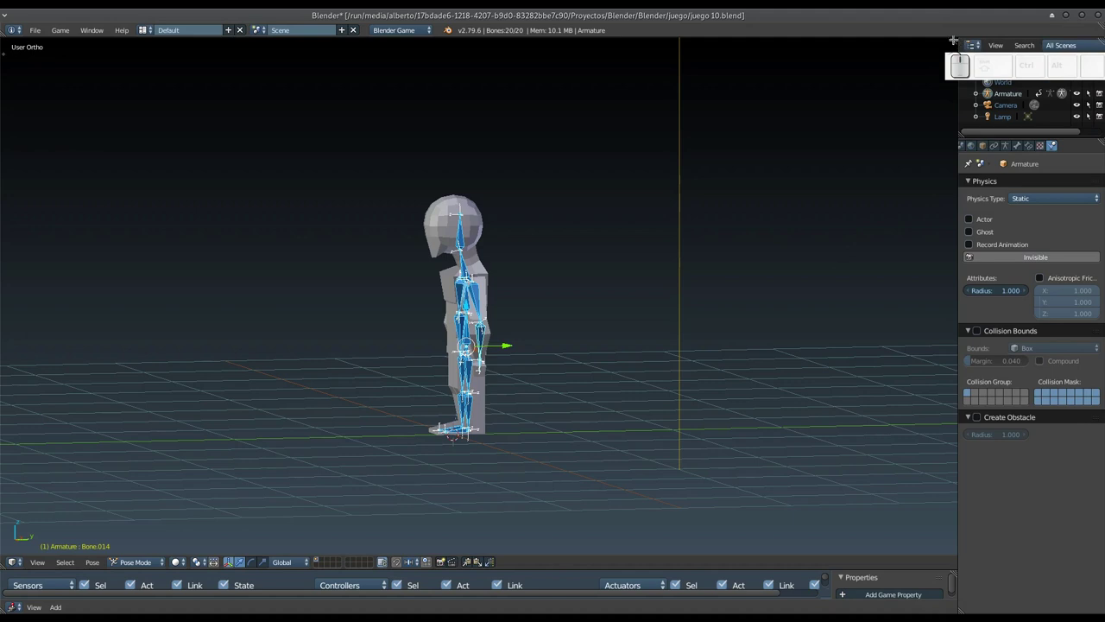
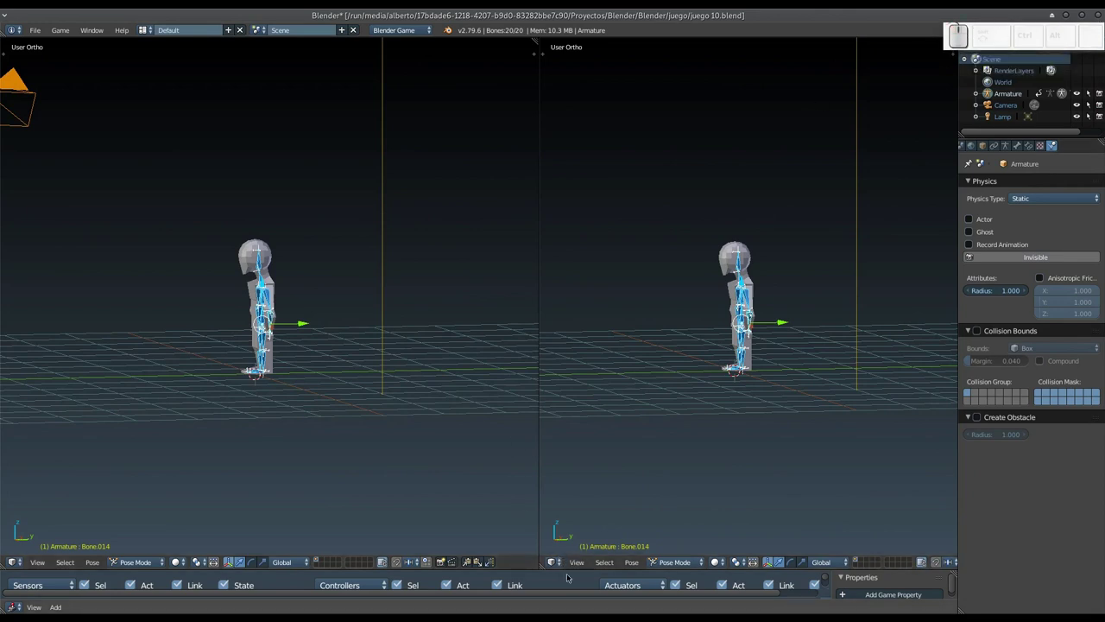
# Turn the right view into a Dope Sheet set to Action Editor mode.
pyautogui.click(554, 562)
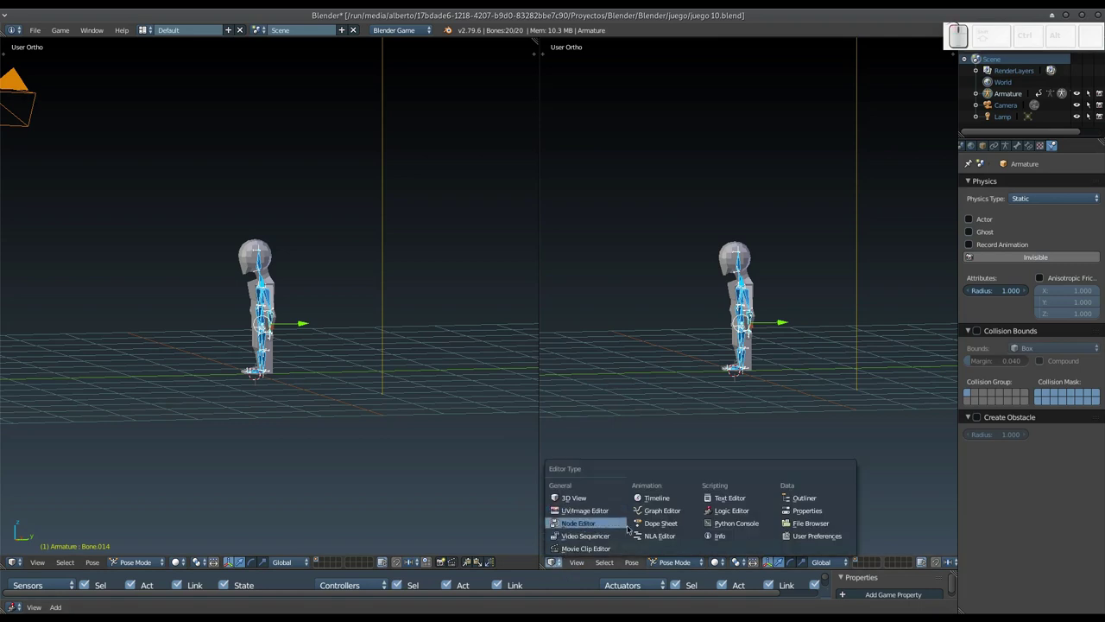
pyautogui.click(678, 530)
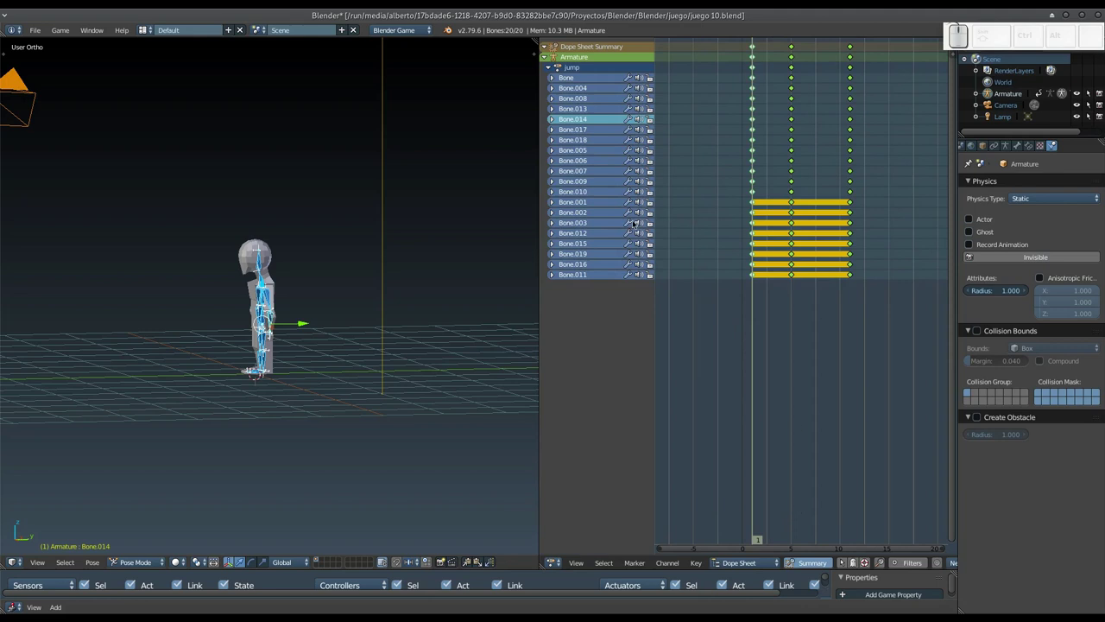
pyautogui.click(552, 59)
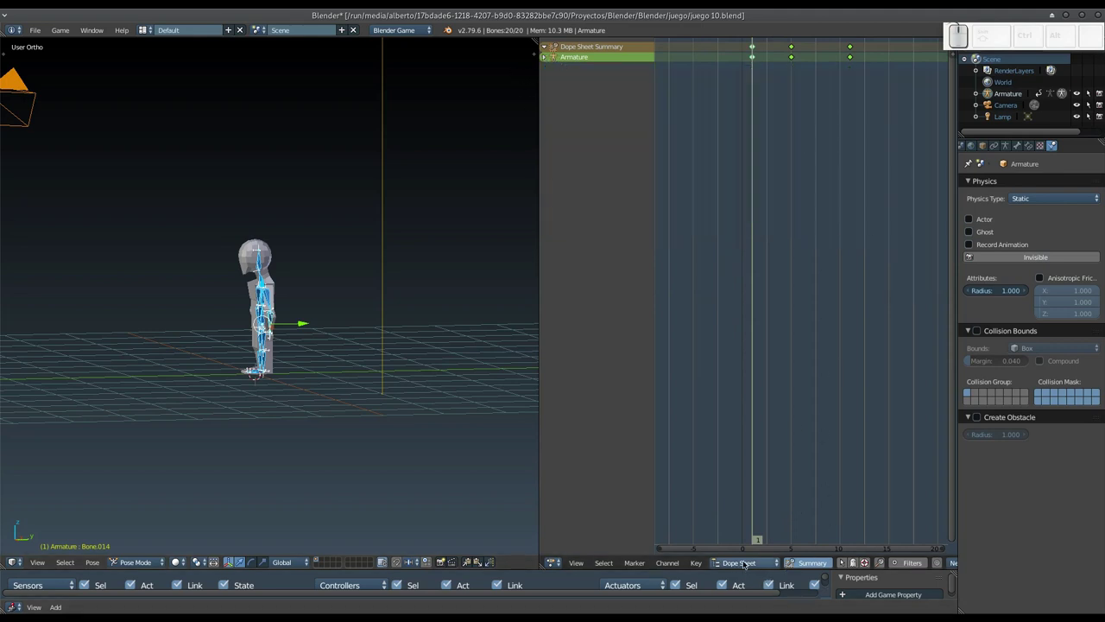
pyautogui.click(745, 563)
pyautogui.click(742, 542)
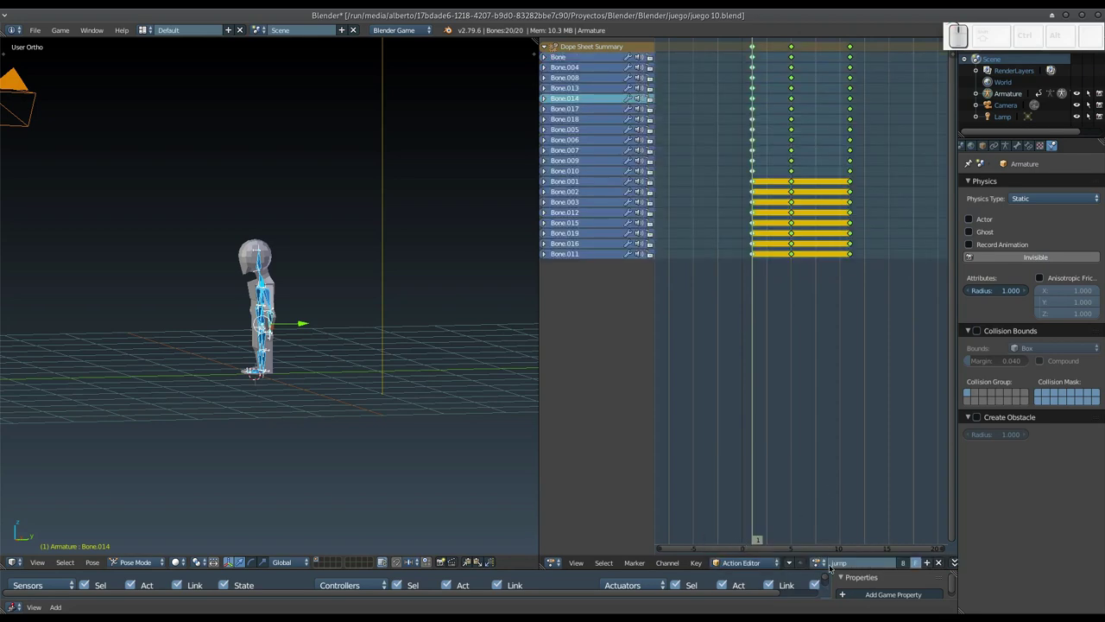
# Duplicate the jump action into a new copy via its user-count button.
pyautogui.middleClick(863, 562)
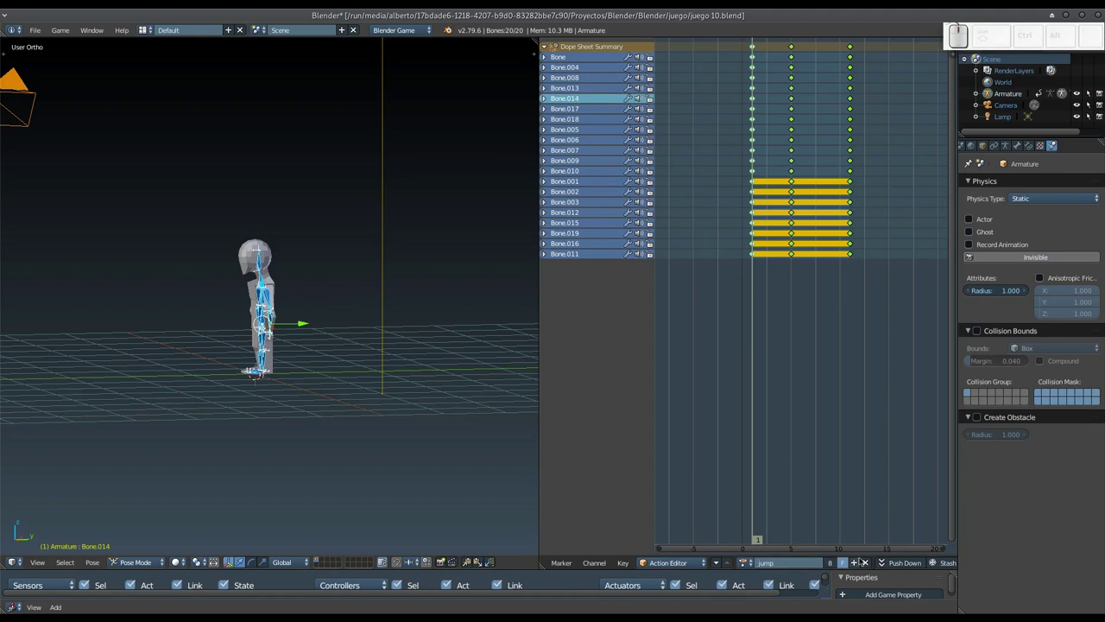
pyautogui.click(862, 563)
pyautogui.click(807, 566)
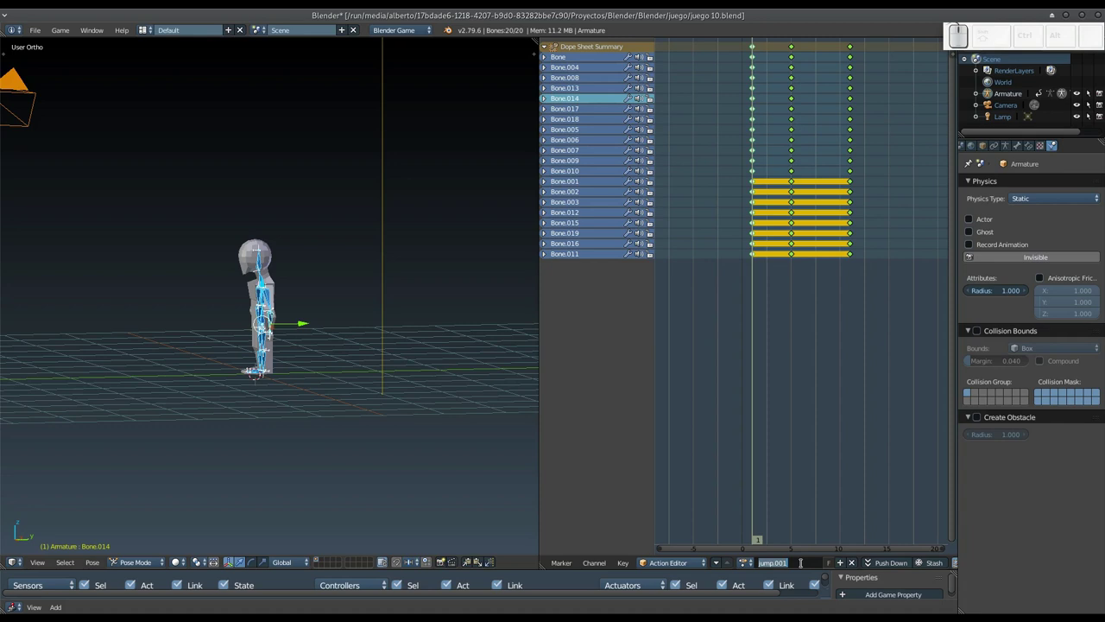
# Rename the copied action to 'caminar'.
pyautogui.press('c')
pyautogui.press('m')
pyautogui.press('n')
pyautogui.press('r')
pyautogui.press('Return')
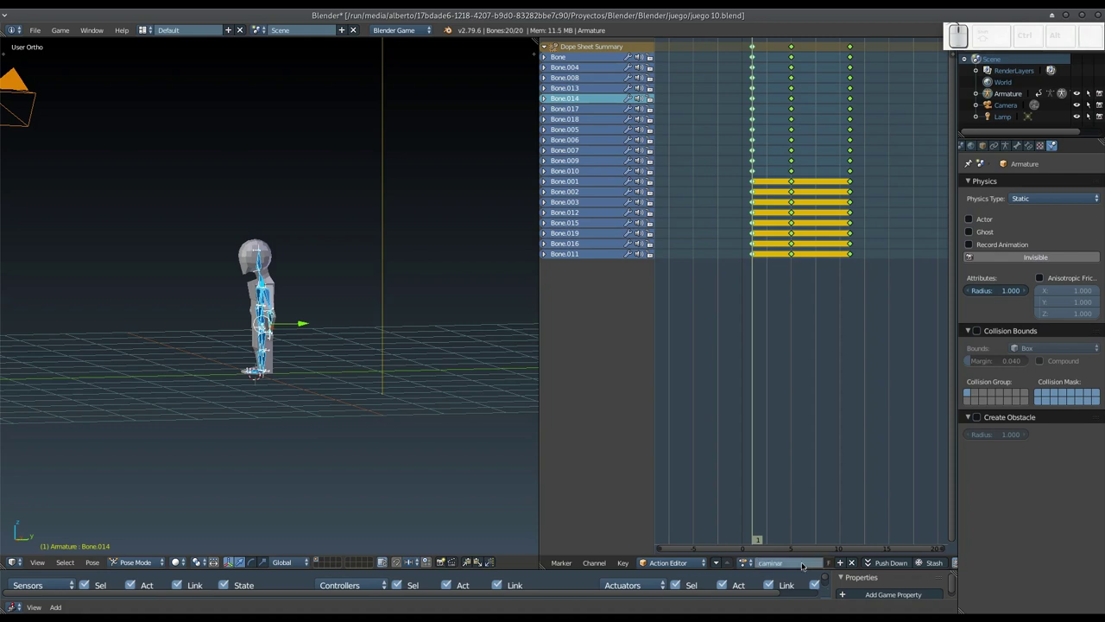
# Zoom into the character's side view and select a spine bone.
pyautogui.middleClick(269, 337)
pyautogui.middleClick(243, 335)
pyautogui.moveTo(320, 329); pyautogui.dragTo(308, 287)
pyautogui.scroll(-3)
pyautogui.moveTo(278, 314); pyautogui.dragTo(402, 303)
pyautogui.scroll(-3)
pyautogui.moveTo(407, 306); pyautogui.dragTo(284, 308)
pyautogui.scroll(-3)
pyautogui.middleClick(285, 303)
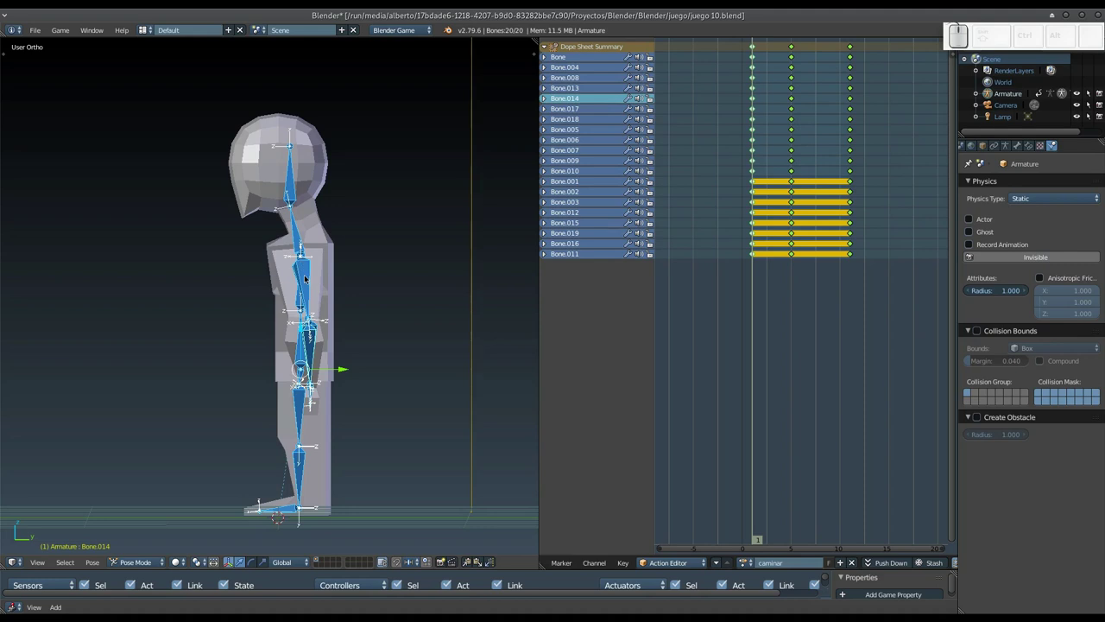
pyautogui.rightClick(310, 278)
# Delete all of caminar's keyframes and unlink the action from the rig.
pyautogui.moveTo(286, 293); pyautogui.dragTo(288, 301)
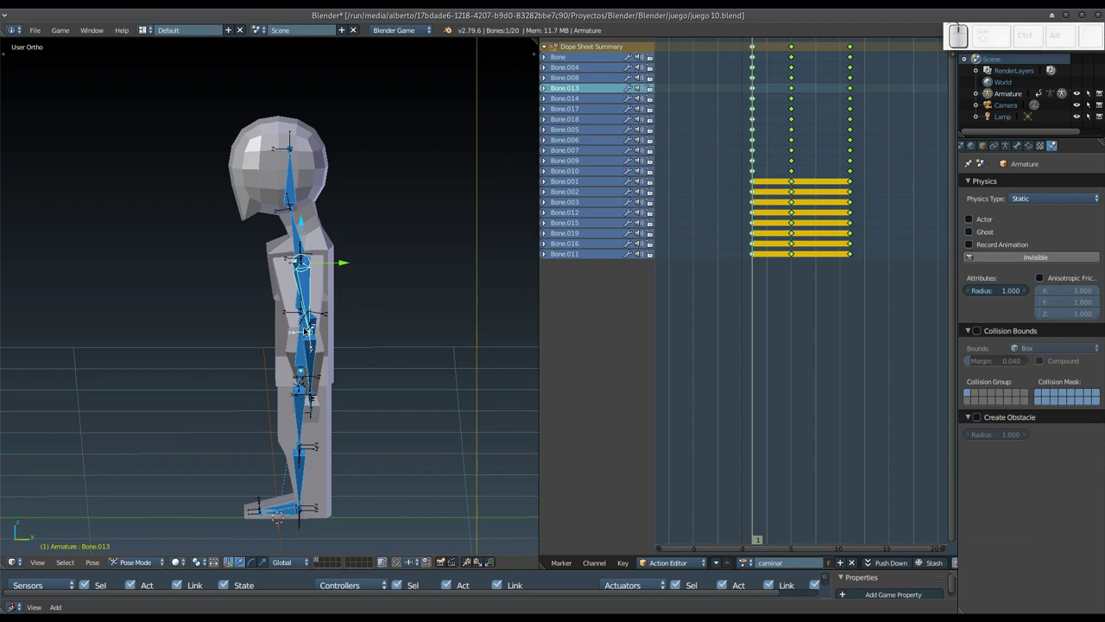
pyautogui.press('a')
pyautogui.press('x')
pyautogui.click(714, 245)
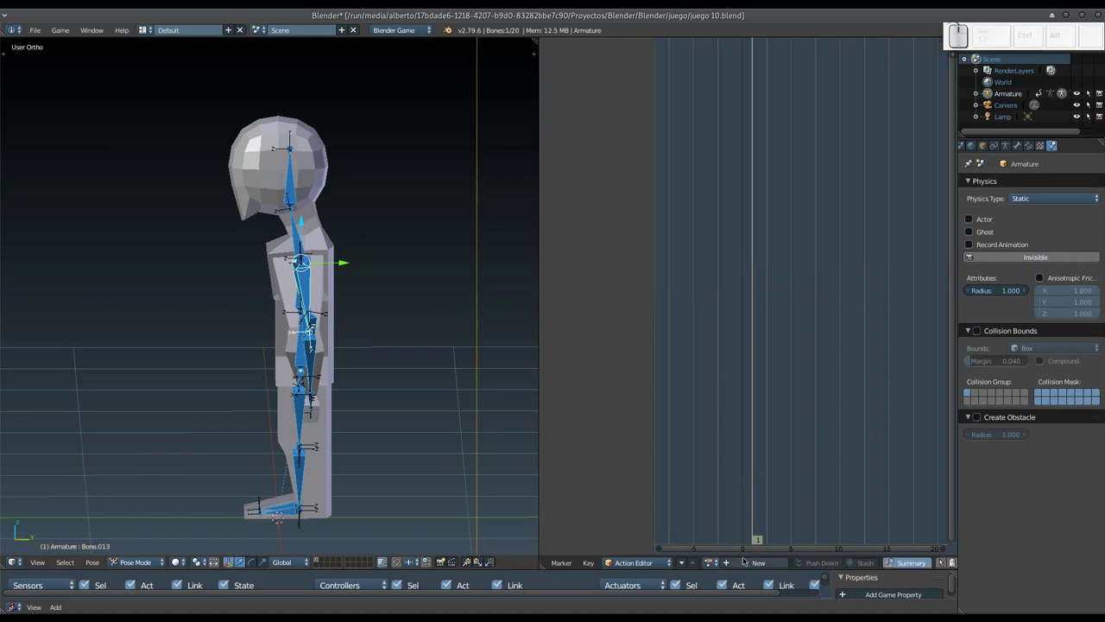
# Relink the caminar action to the rig and switch the bottom area to a Timeline.
pyautogui.click(717, 565)
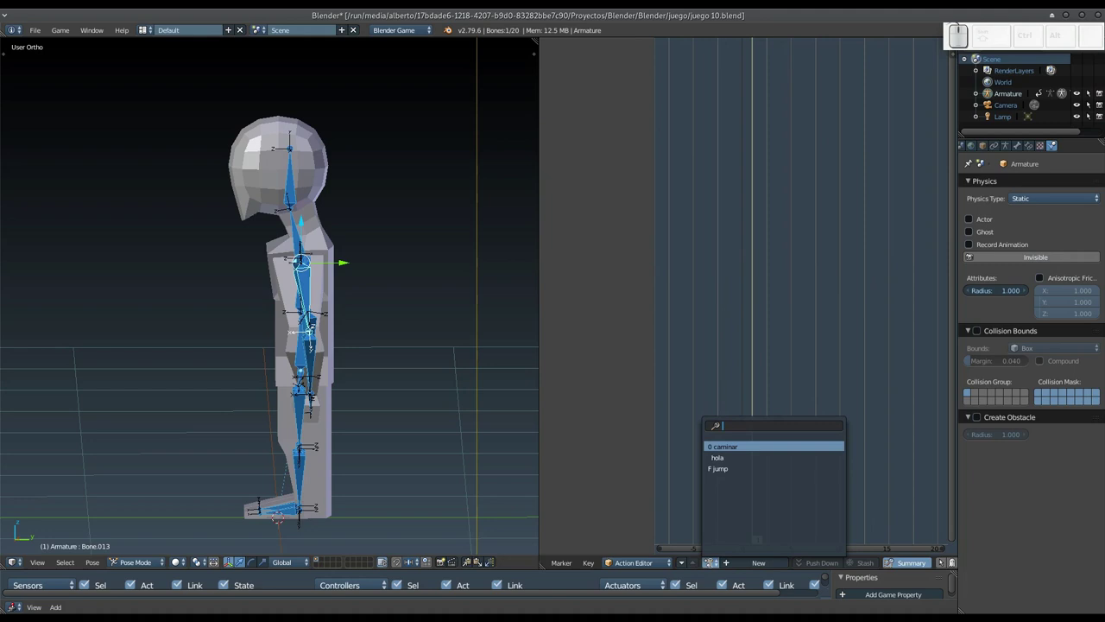
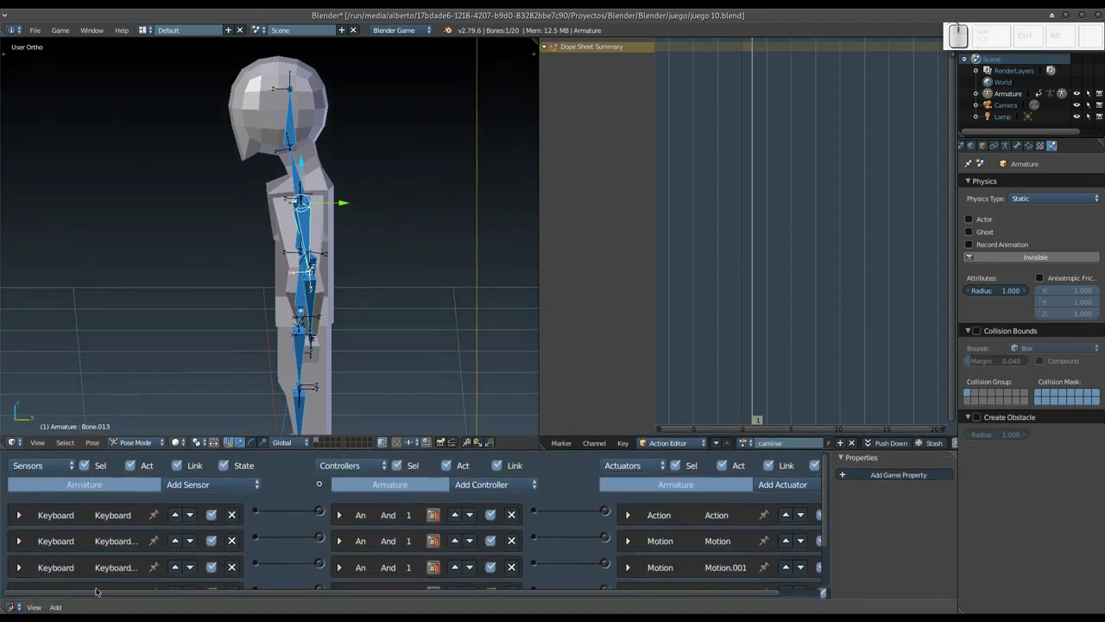
pyautogui.click(13, 606)
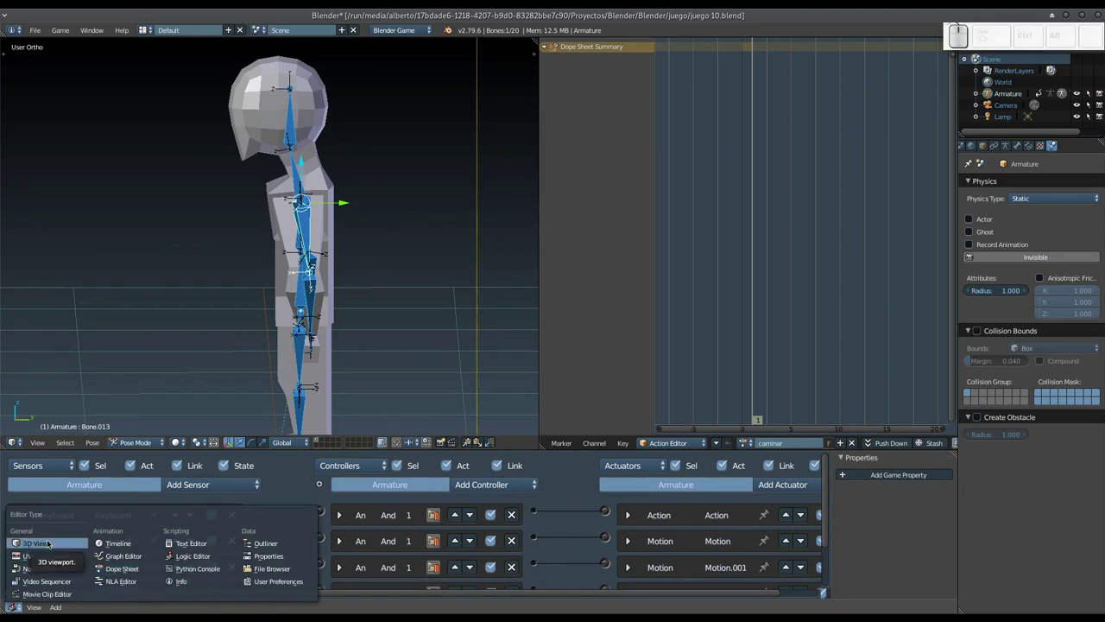
pyautogui.click(110, 548)
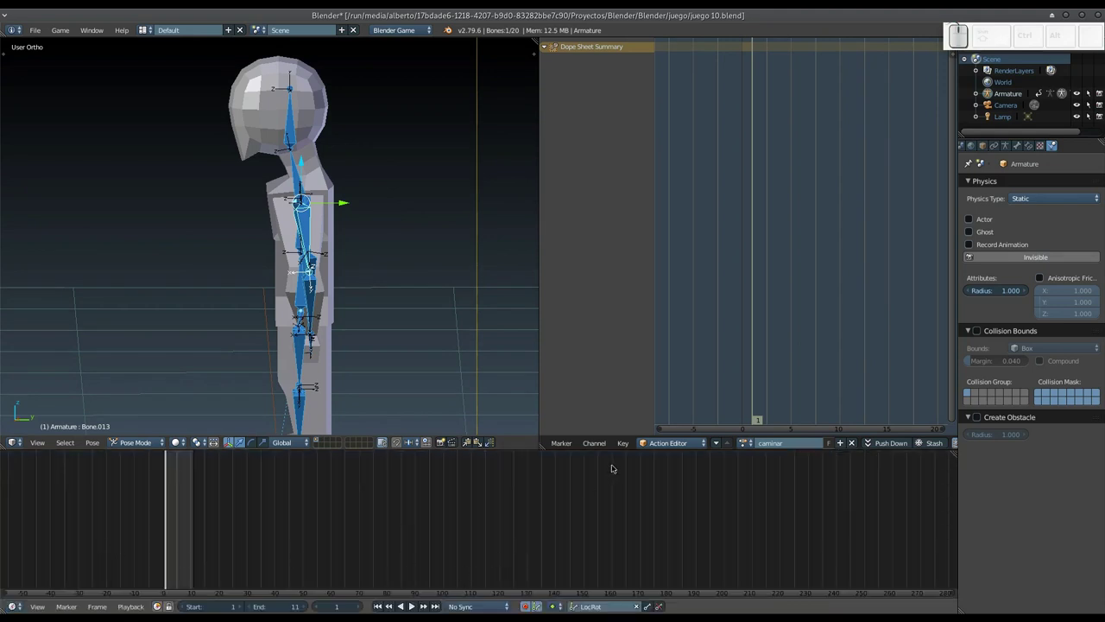
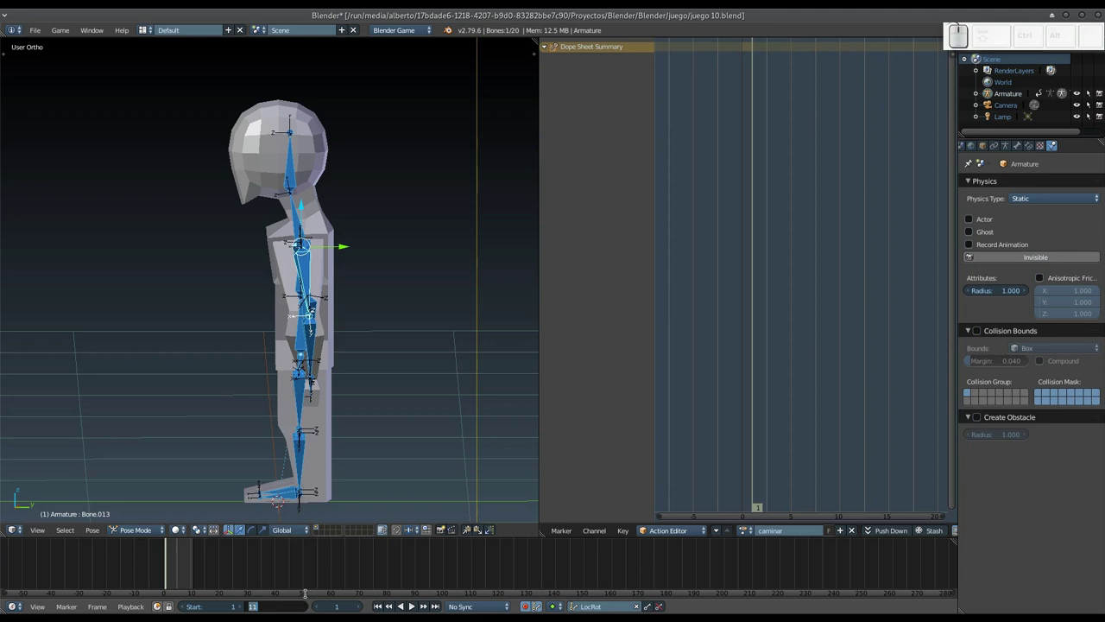
pyautogui.press('KP_2')
pyautogui.press('KP_Enter')
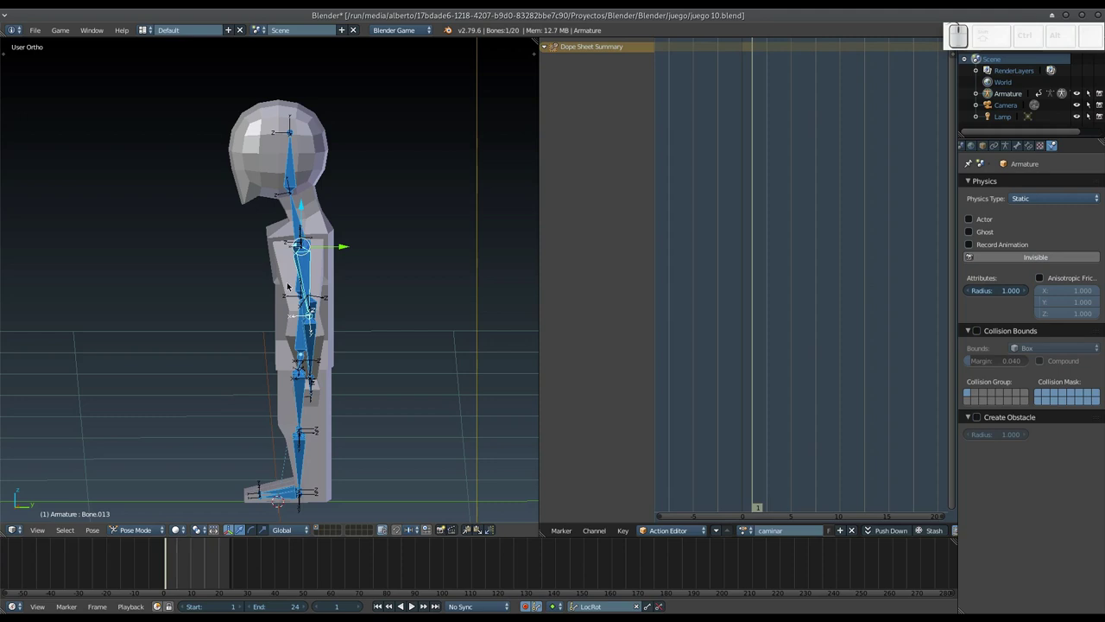
pyautogui.middleClick(312, 270)
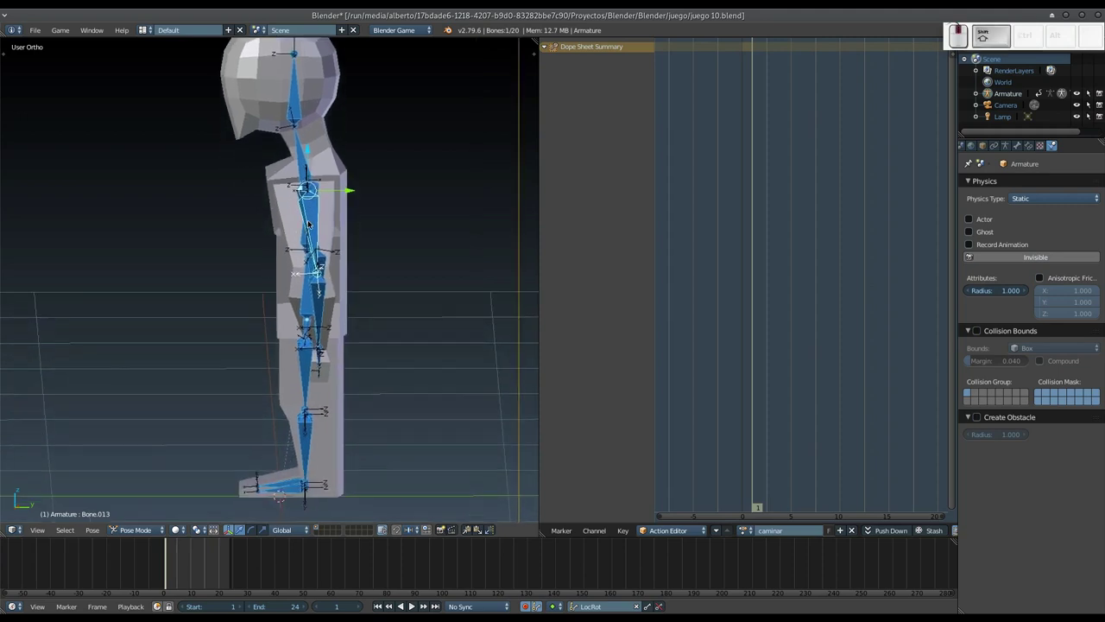
pyautogui.scroll(-3)
pyautogui.middleClick(311, 221)
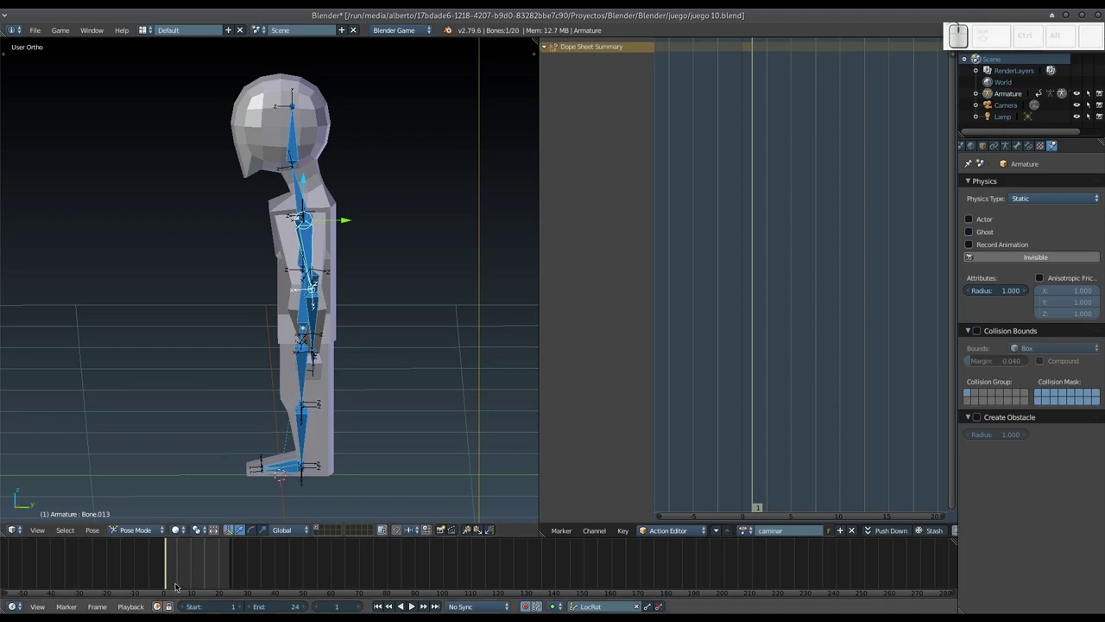
pyautogui.click(179, 586)
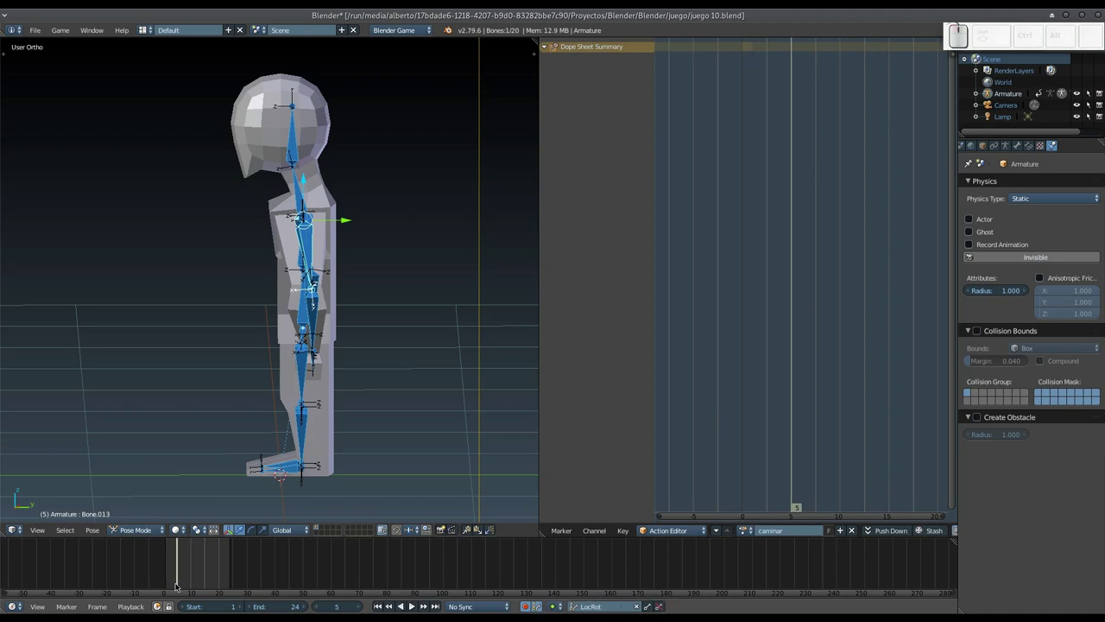
pyautogui.click(169, 580)
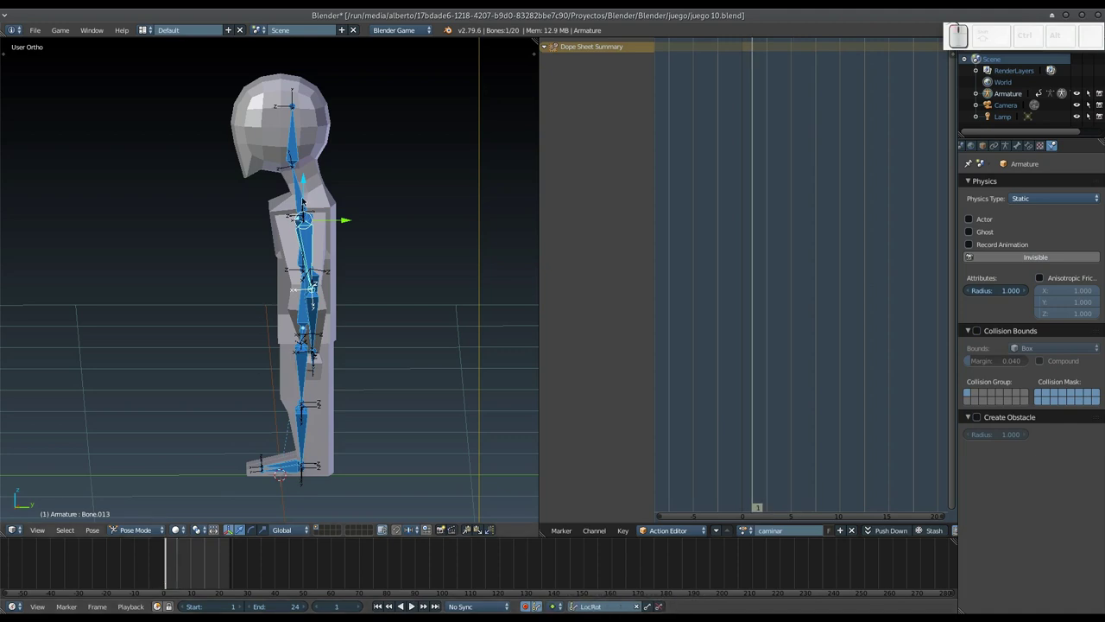
# Key LocRot for all bones at frame 1, enable the auto-key record button and step the playhead forward.
pyautogui.press('a')
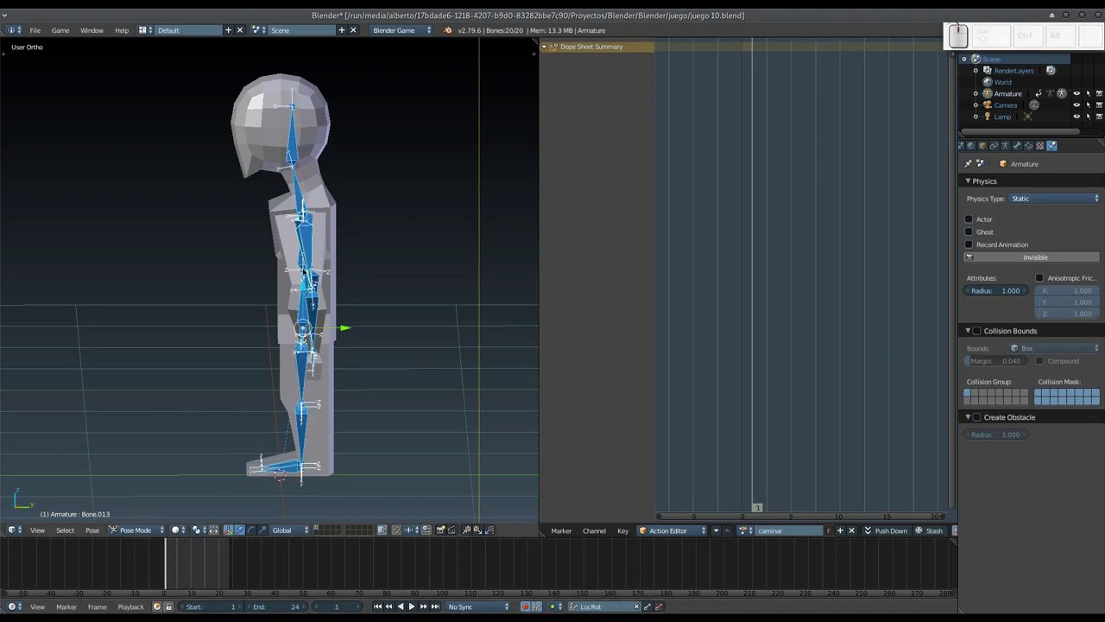
pyautogui.moveTo(305, 293); pyautogui.dragTo(306, 293)
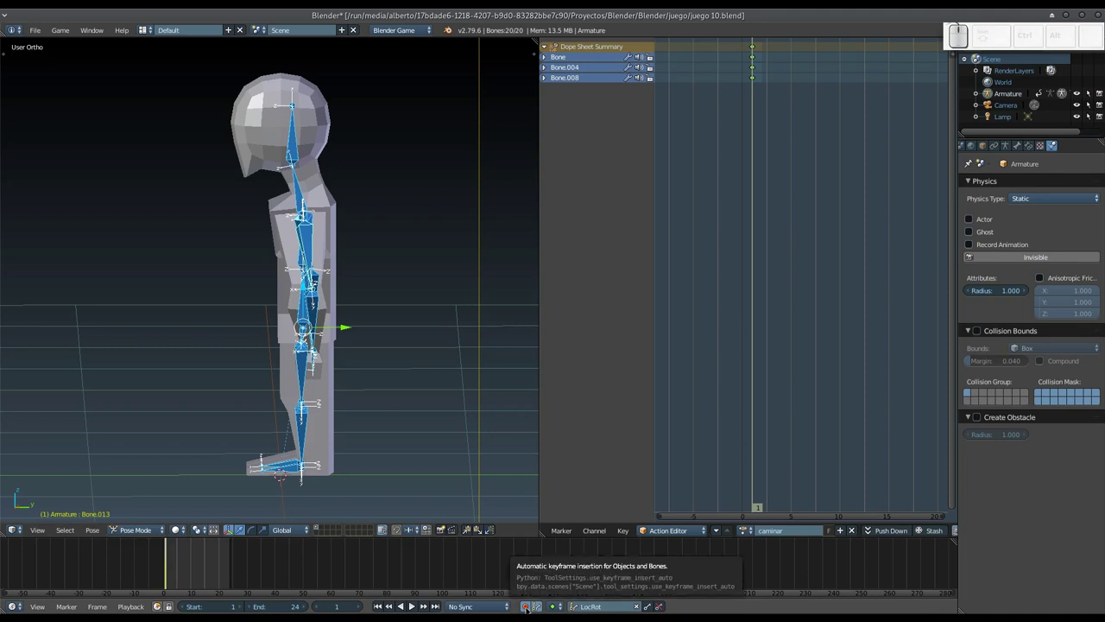
pyautogui.rightClick(306, 241)
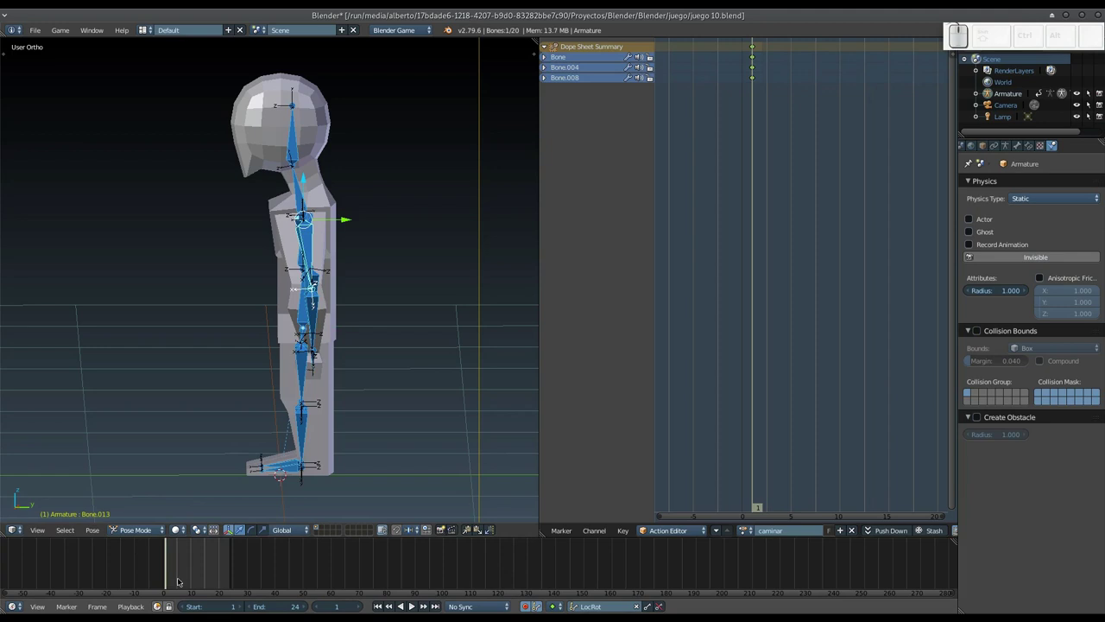
pyautogui.click(180, 584)
pyautogui.click(171, 578)
pyautogui.moveTo(172, 578); pyautogui.dragTo(184, 567)
pyautogui.press('Left')
pyautogui.press('a')
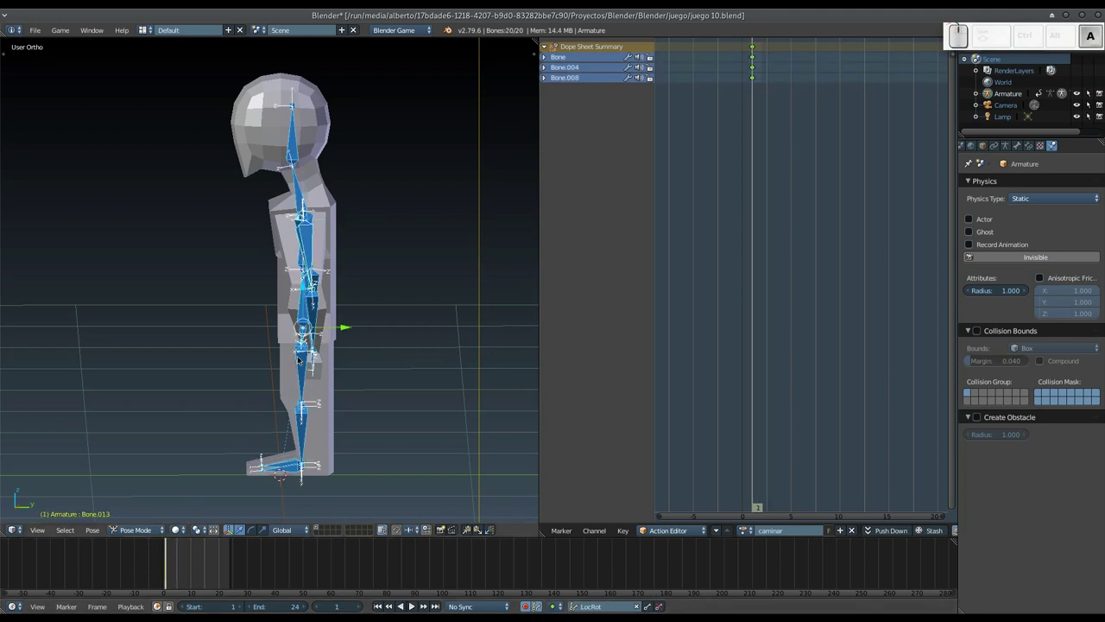
pyautogui.click(188, 576)
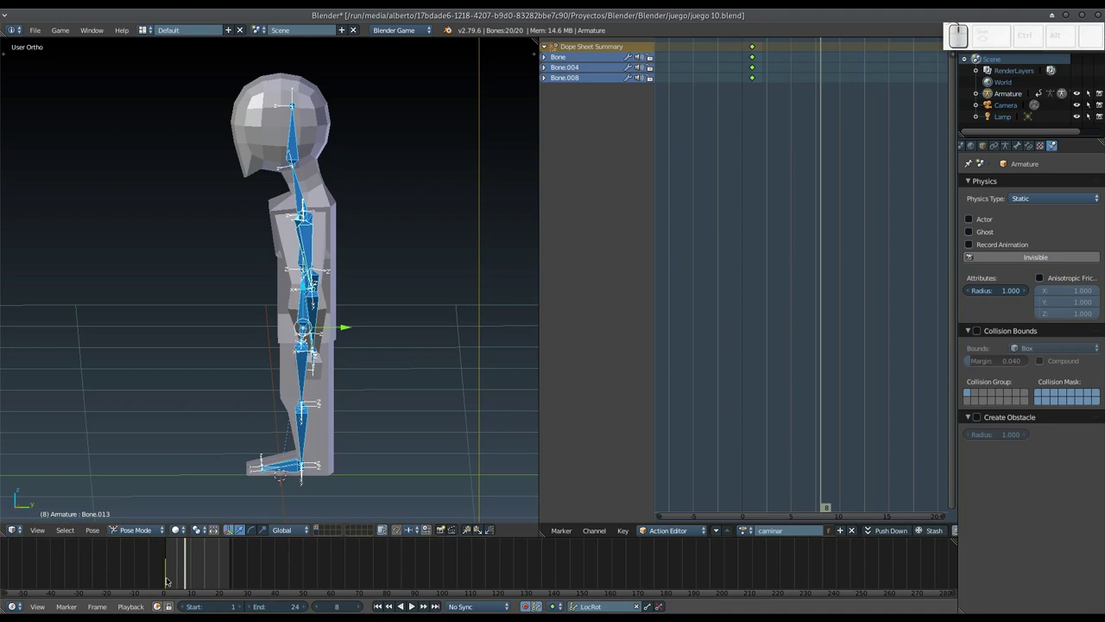
# At frame 5, rotate the upper arm, forearm and hand on X to swing one arm forward.
pyautogui.click(179, 585)
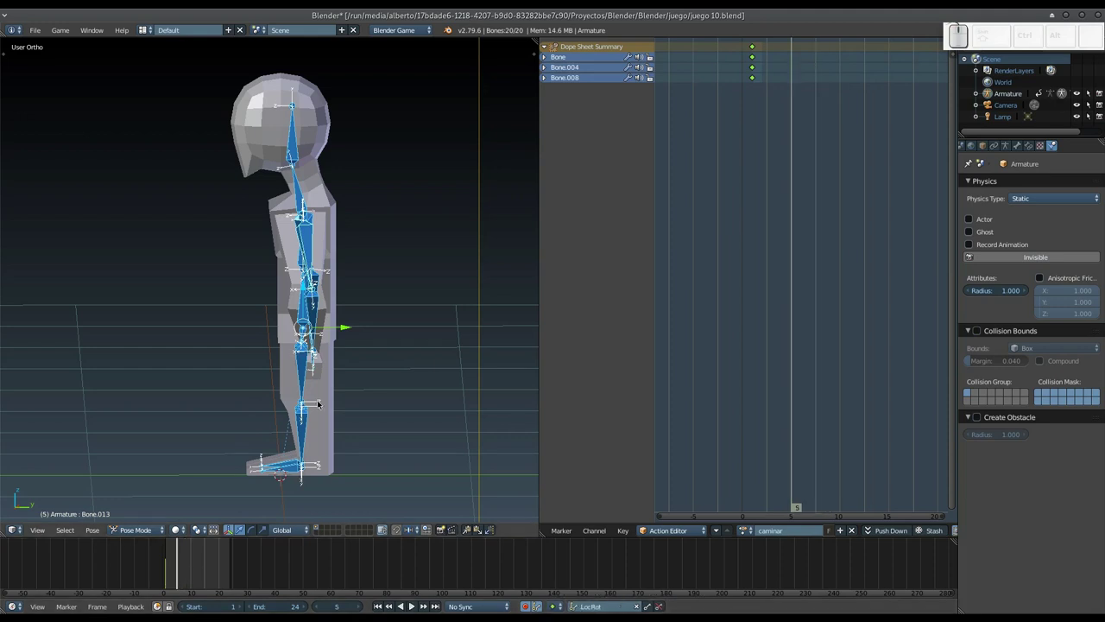
pyautogui.rightClick(307, 235)
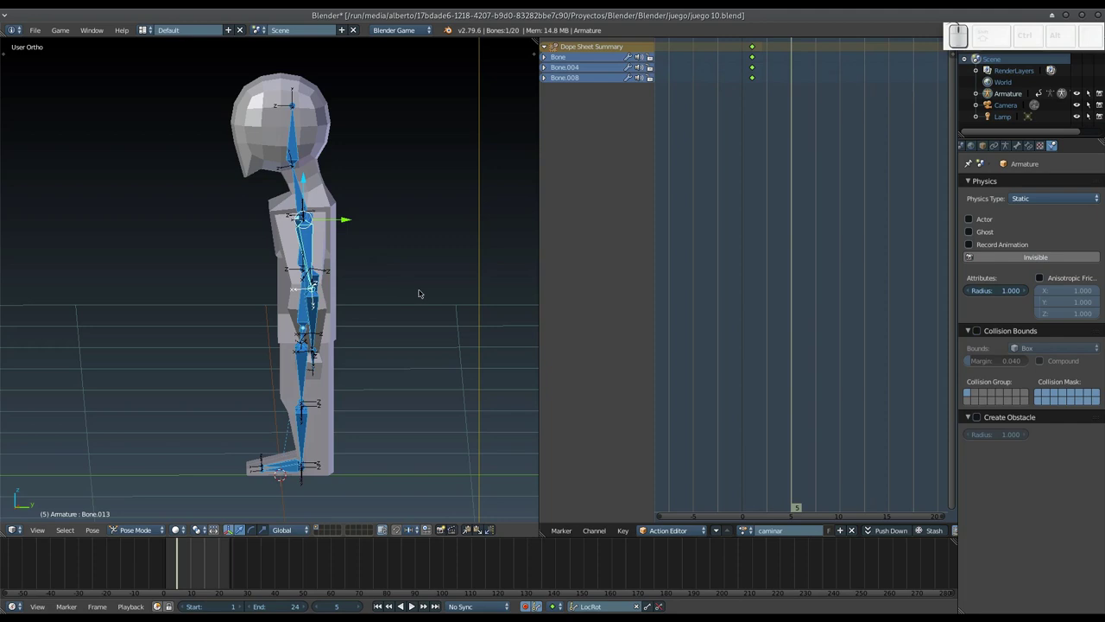
pyautogui.press('r')
pyautogui.press('x')
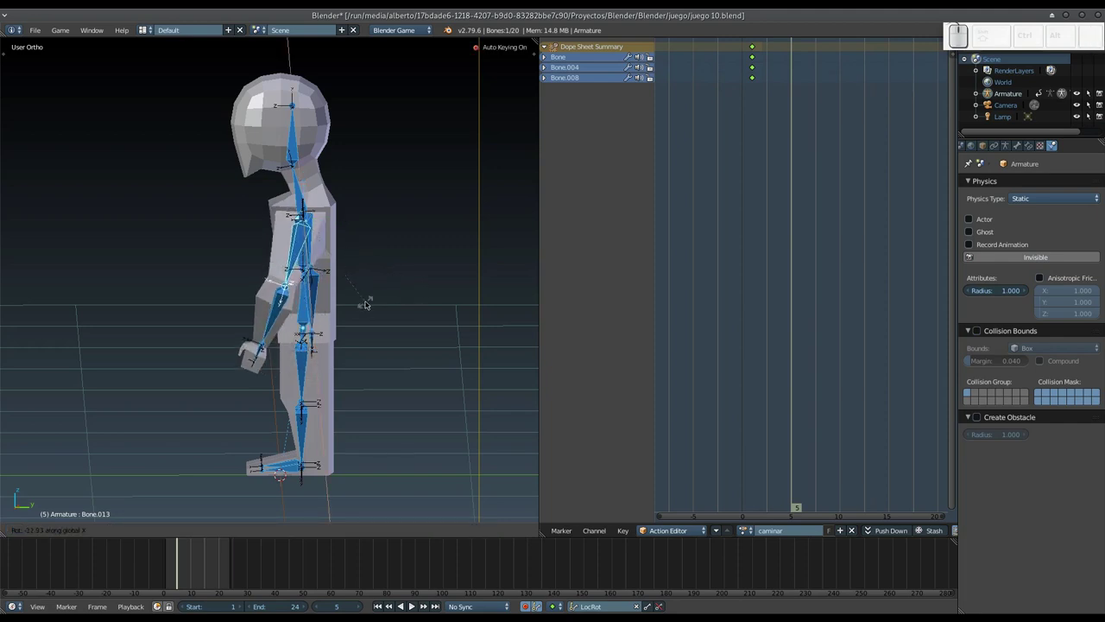
pyautogui.click(368, 303)
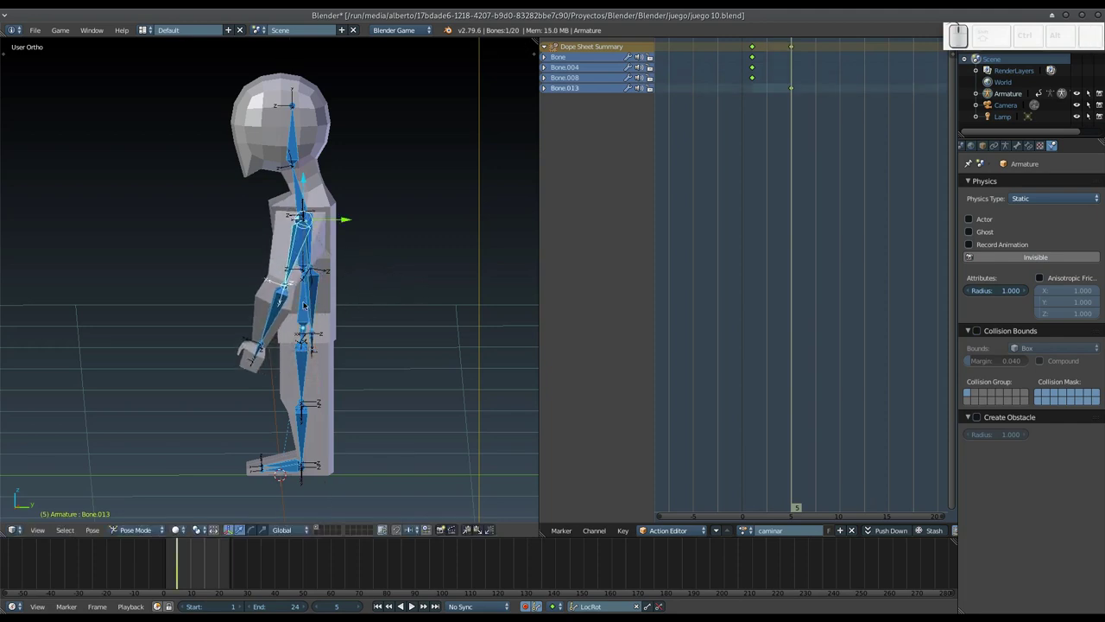
pyautogui.rightClick(279, 310)
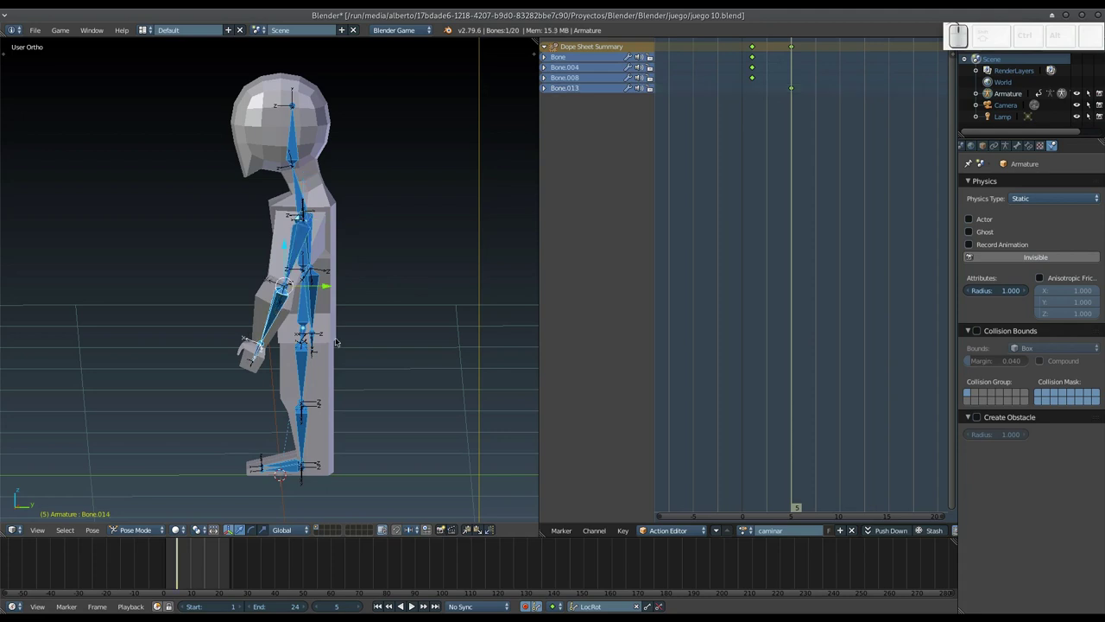
pyautogui.press('r')
pyautogui.press('x')
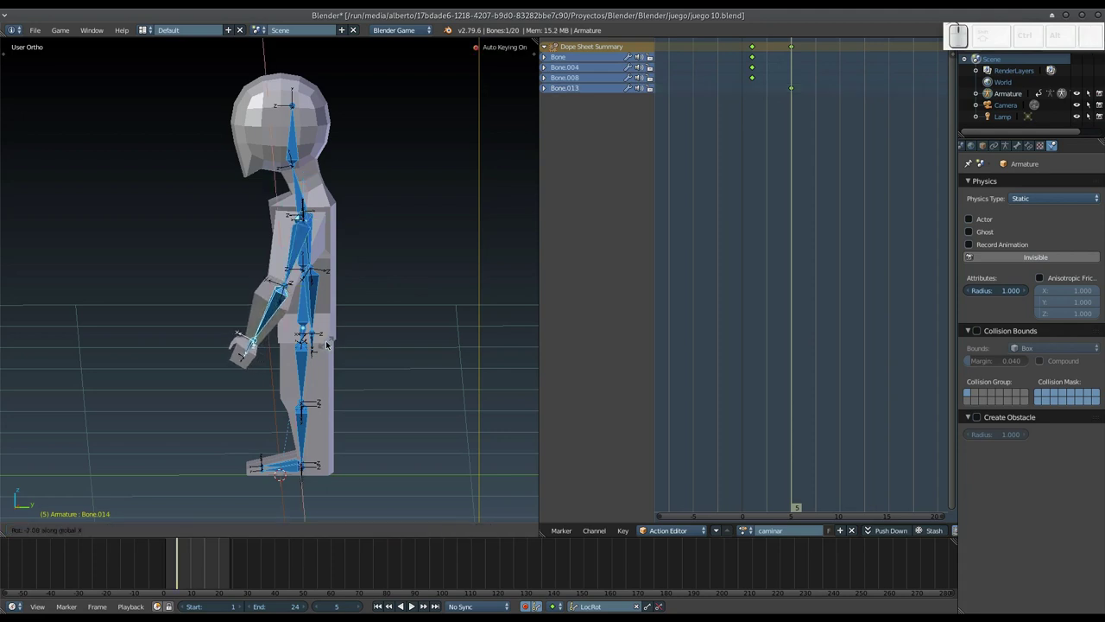
pyautogui.click(330, 343)
pyautogui.rightClick(250, 351)
pyautogui.press('r')
pyautogui.press('x')
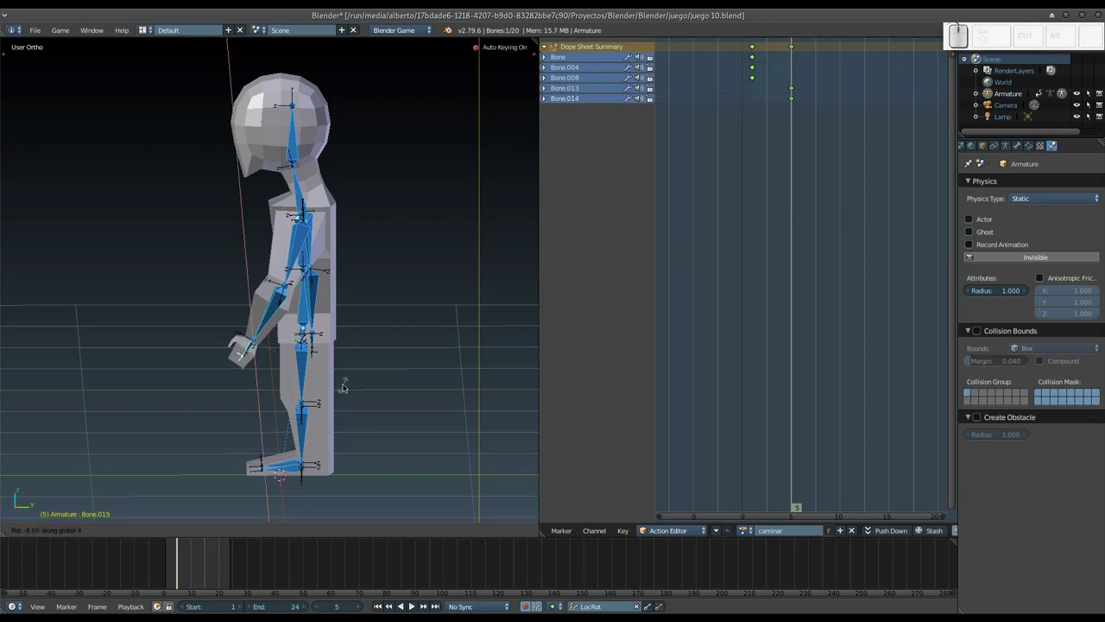
pyautogui.click(326, 387)
# Rotate the other arm's upper arm, forearm and hand on X to swing it backward.
pyautogui.moveTo(244, 361); pyautogui.dragTo(323, 345)
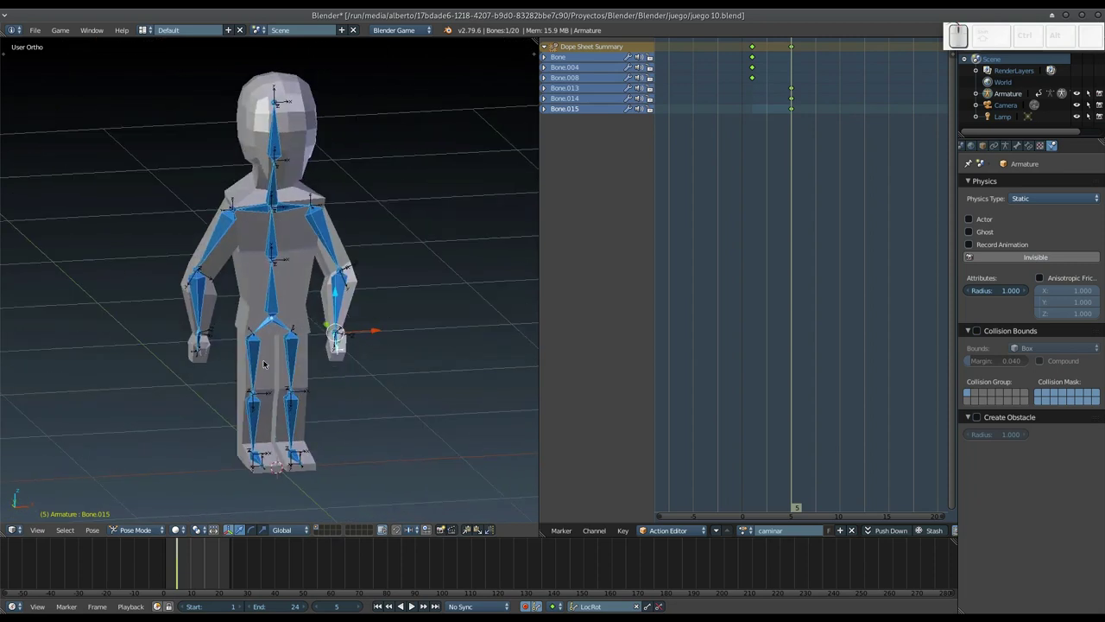
pyautogui.moveTo(257, 349); pyautogui.dragTo(342, 334)
pyautogui.middleClick(306, 332)
pyautogui.rightClick(278, 237)
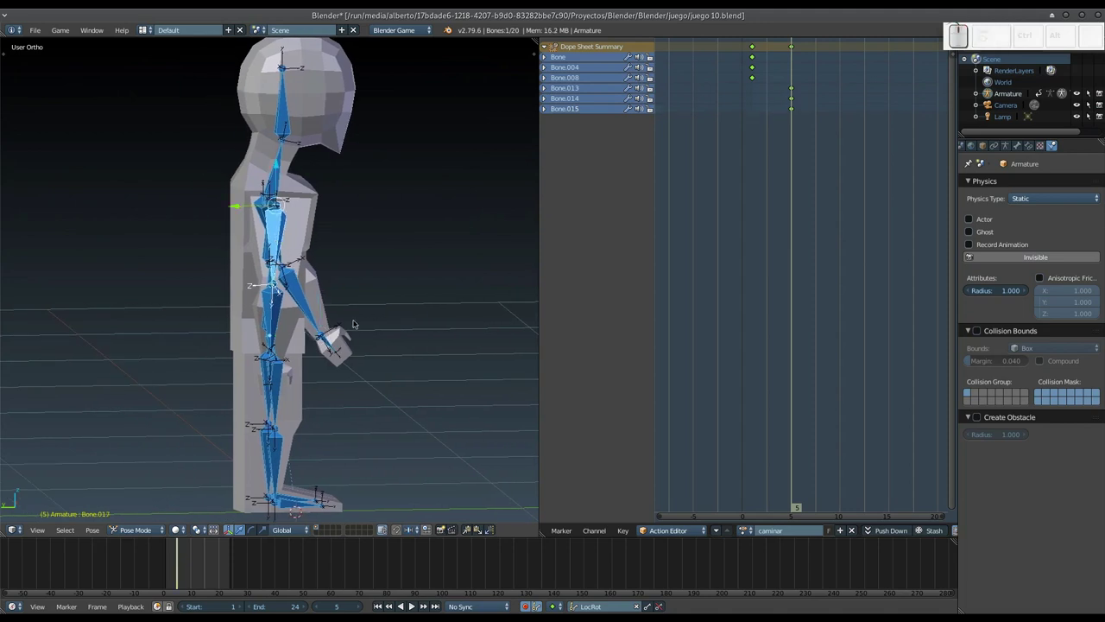
pyautogui.press('r')
pyautogui.press('x')
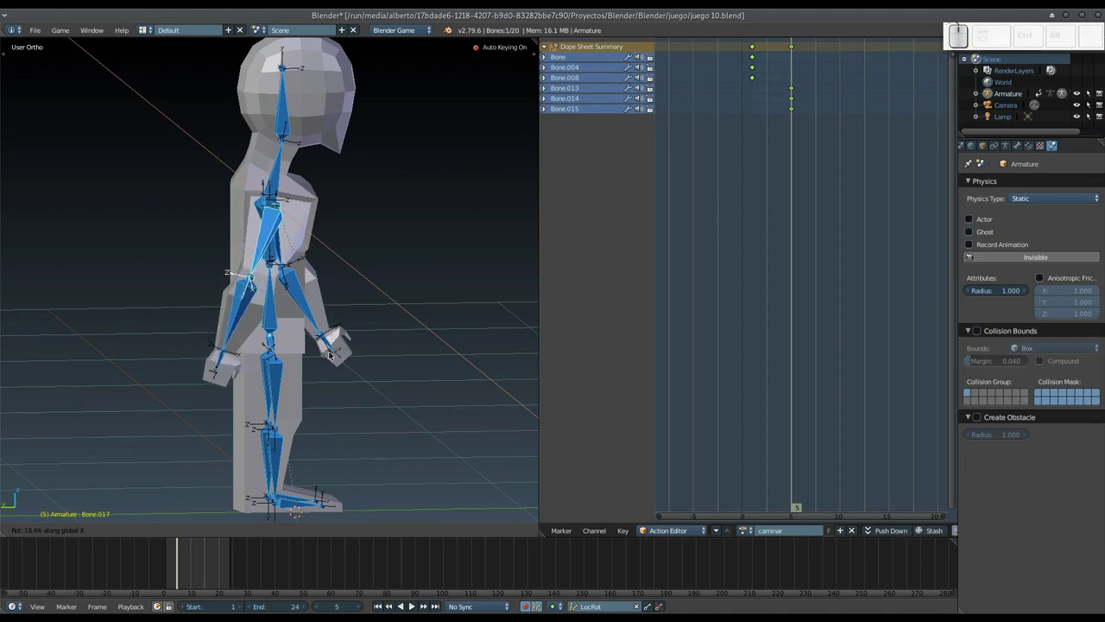
pyautogui.click(333, 354)
pyautogui.rightClick(243, 314)
pyautogui.press('r')
pyautogui.press('x')
pyautogui.click(310, 348)
pyautogui.rightClick(216, 360)
pyautogui.press('r')
pyautogui.press('x')
pyautogui.click(291, 385)
# Orbit around the character to check the arm pose and select the upper leg bone.
pyautogui.moveTo(343, 370); pyautogui.dragTo(176, 343)
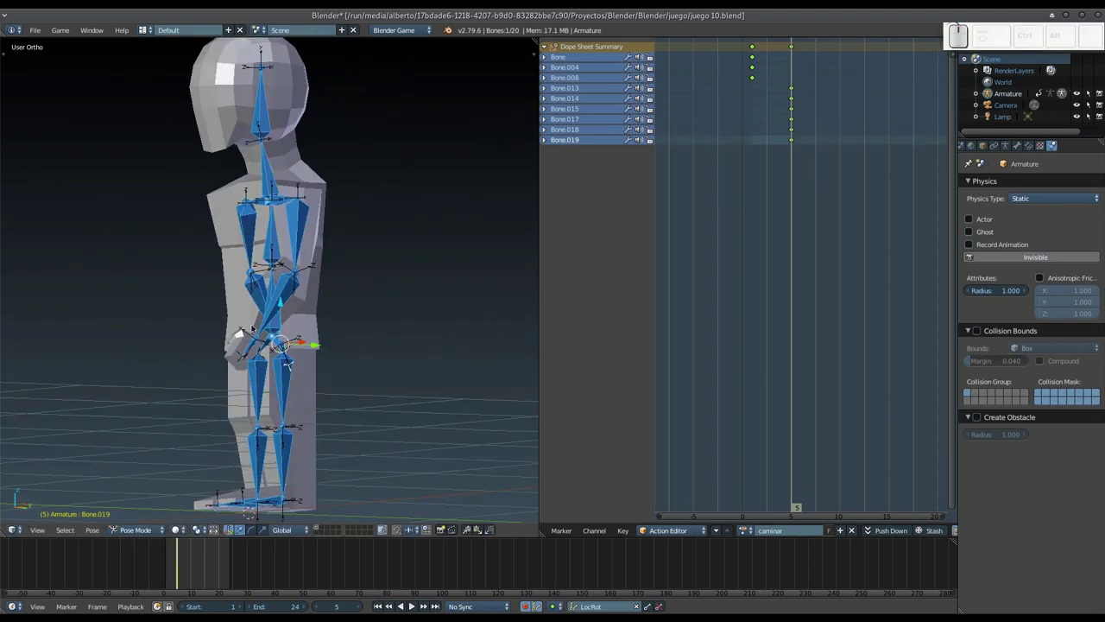
pyautogui.moveTo(347, 314); pyautogui.dragTo(312, 323)
pyautogui.middleClick(315, 304)
pyautogui.middleClick(319, 275)
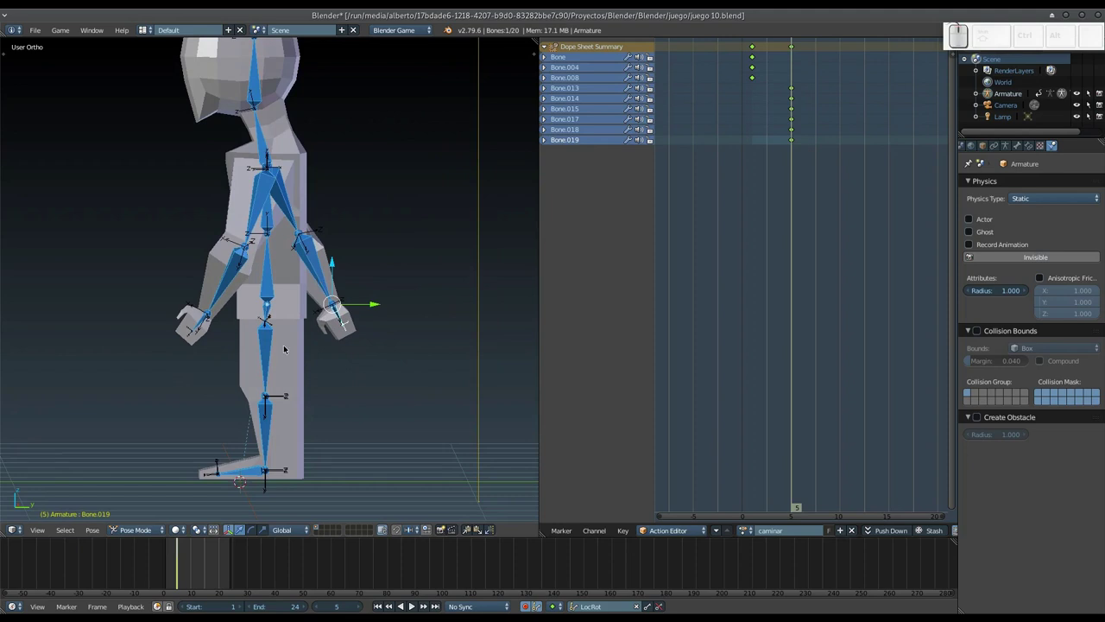
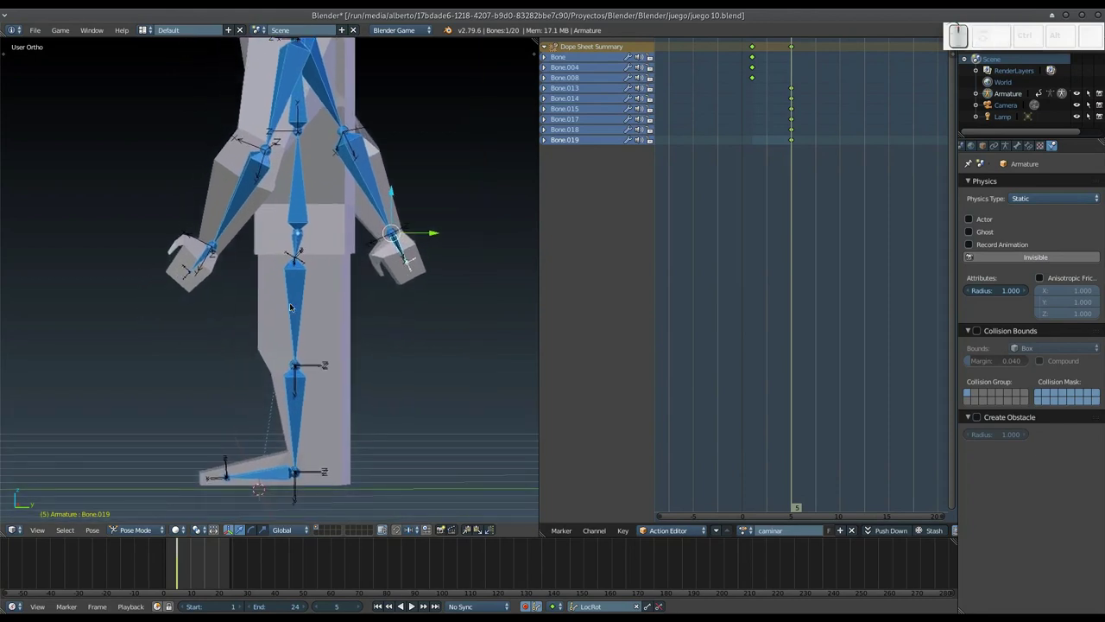
pyautogui.moveTo(279, 306); pyautogui.dragTo(356, 124)
pyautogui.middleClick(365, 112)
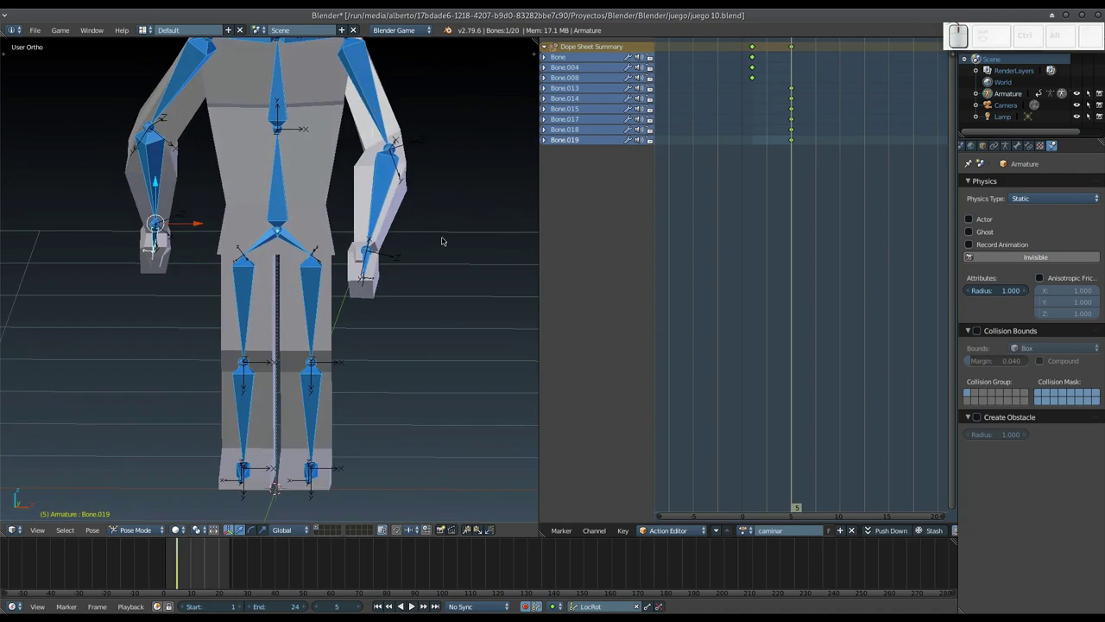
pyautogui.moveTo(454, 236); pyautogui.dragTo(296, 280)
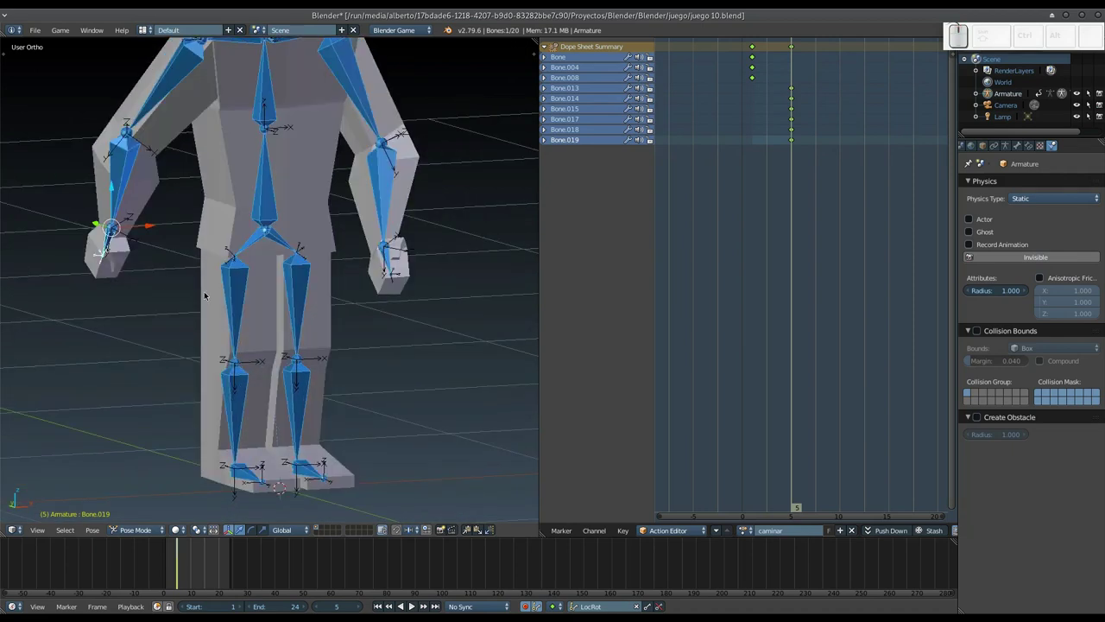
pyautogui.moveTo(177, 299); pyautogui.dragTo(254, 291)
pyautogui.rightClick(246, 291)
pyautogui.middleClick(252, 318)
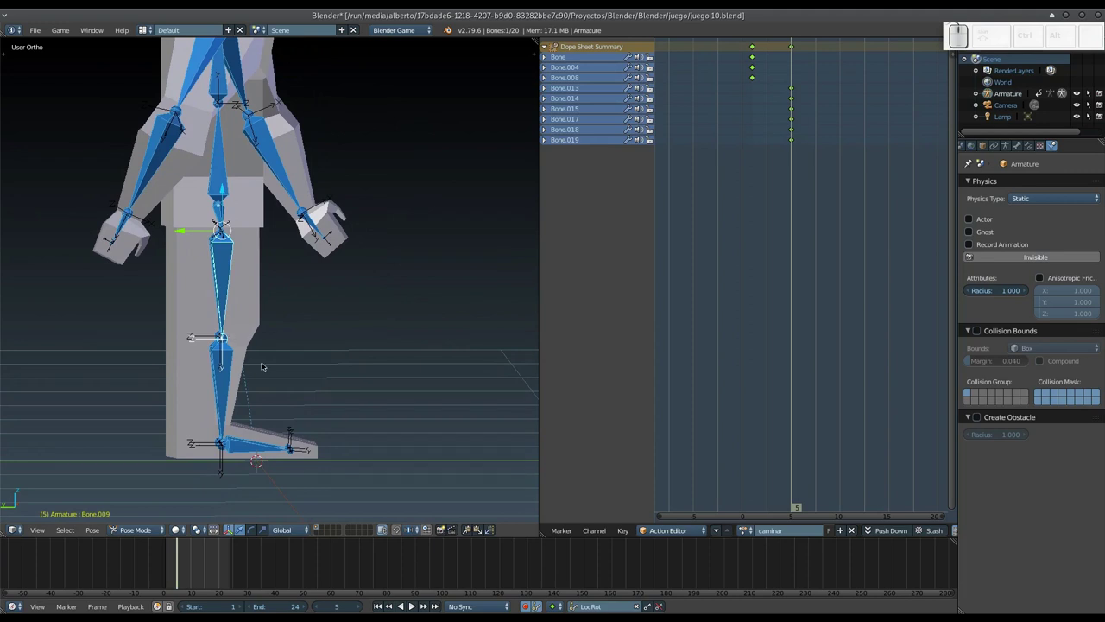
# Rotate the upper and lower leg bones on X to swing the first leg.
pyautogui.press('r')
pyautogui.press('Escape')
pyautogui.press('r')
pyautogui.press('x')
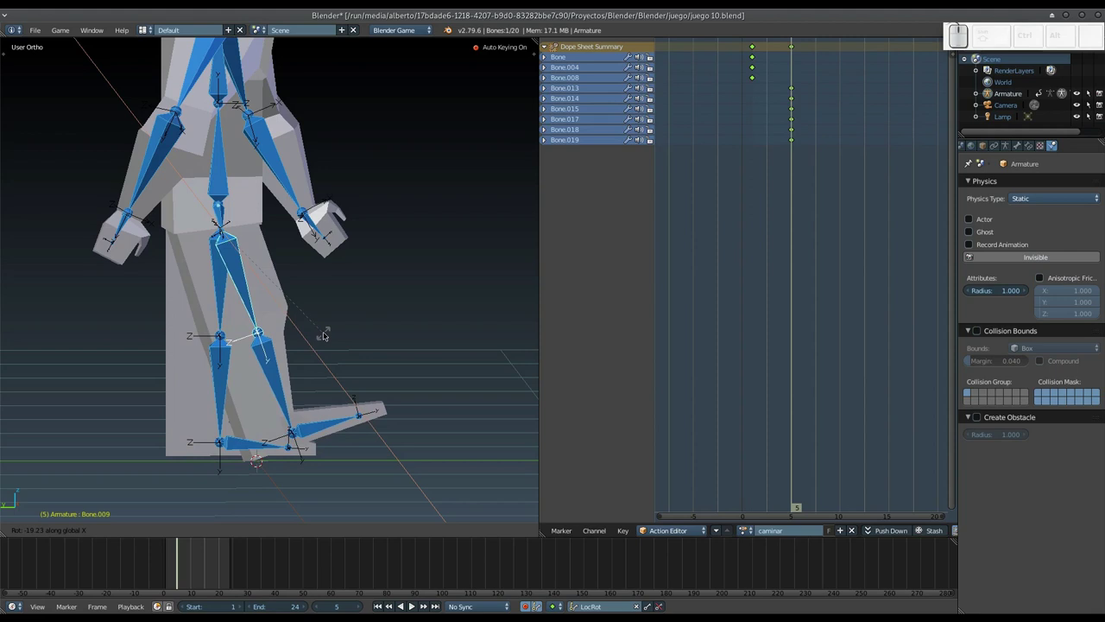
pyautogui.click(331, 333)
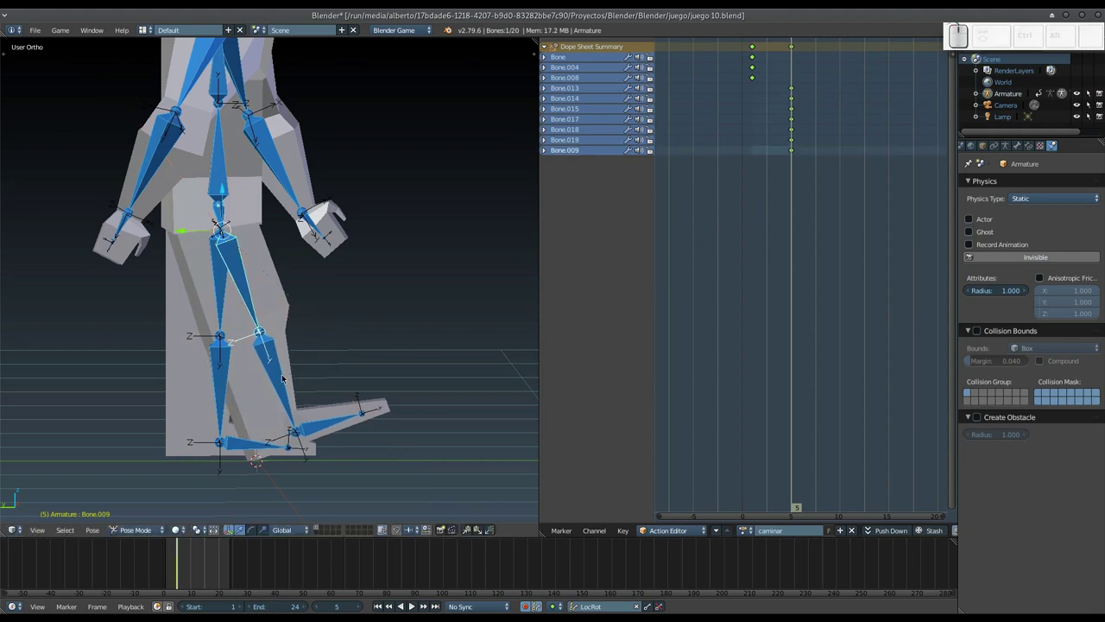
pyautogui.rightClick(285, 379)
pyautogui.press('r')
pyautogui.press('x')
pyautogui.click(387, 363)
# Rotate the remaining leg bones and the foot on X to complete that leg's stride.
pyautogui.rightClick(240, 286)
pyautogui.press('r')
pyautogui.press('x')
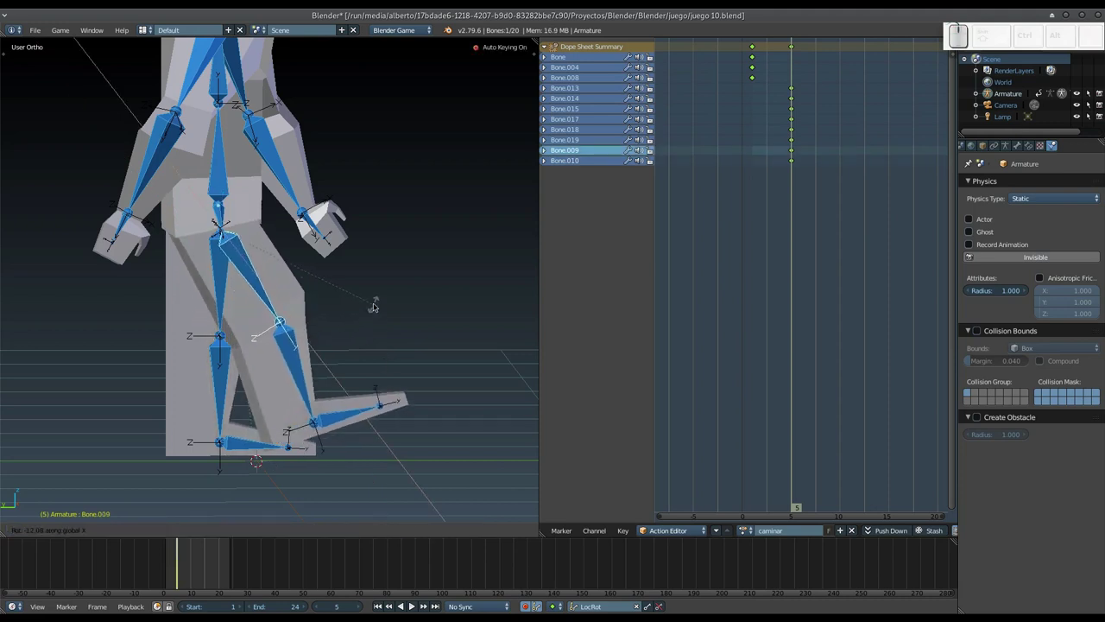
pyautogui.click(380, 305)
pyautogui.rightClick(304, 368)
pyautogui.press('r')
pyautogui.press('x')
pyautogui.click(409, 342)
pyautogui.rightClick(325, 427)
pyautogui.press('r')
pyautogui.press('x')
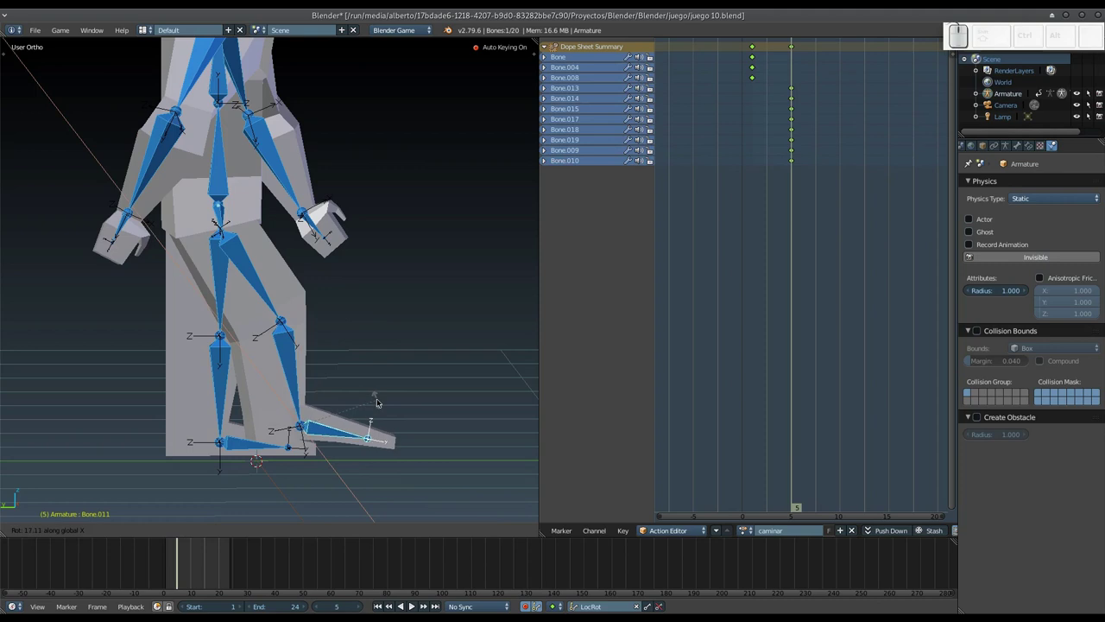
pyautogui.click(382, 402)
# Rotate the other leg and its foot on X into the opposite stride position.
pyautogui.middleClick(175, 334)
pyautogui.moveTo(225, 340); pyautogui.dragTo(243, 332)
pyautogui.rightClick(268, 298)
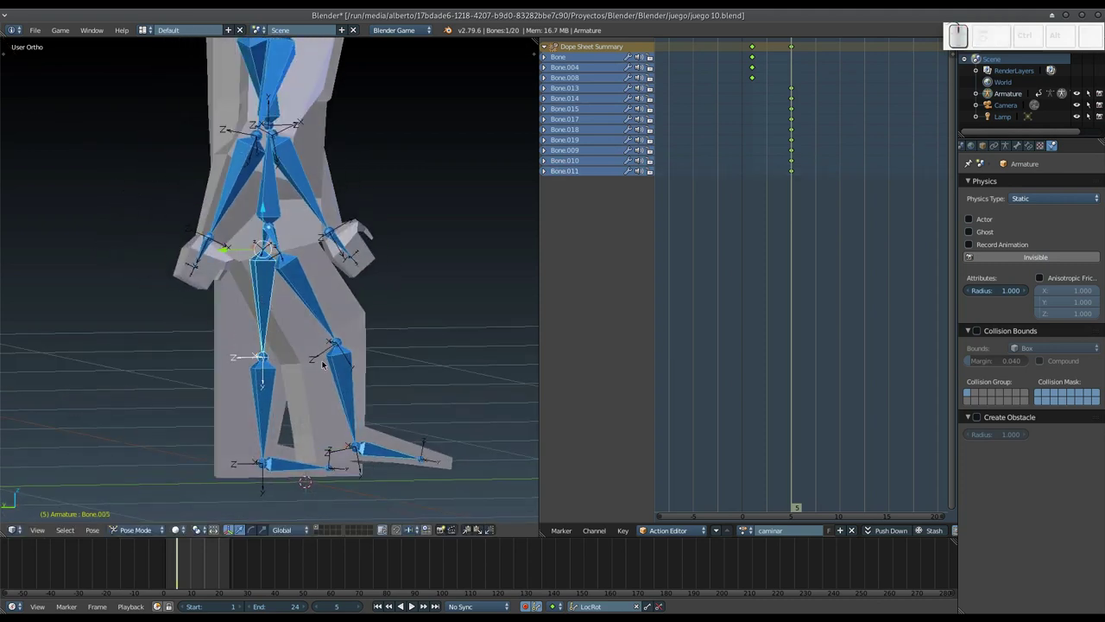
pyautogui.press('r')
pyautogui.press('x')
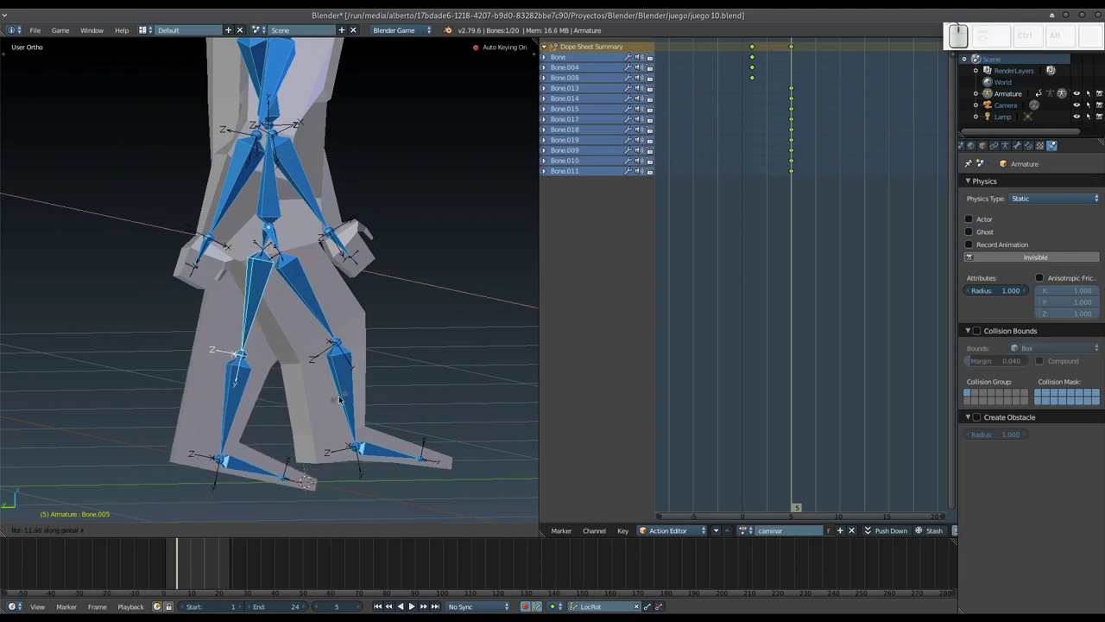
pyautogui.click(333, 401)
pyautogui.middleClick(329, 379)
pyautogui.moveTo(344, 339); pyautogui.dragTo(269, 387)
pyautogui.rightClick(255, 432)
pyautogui.press('r')
pyautogui.press('x')
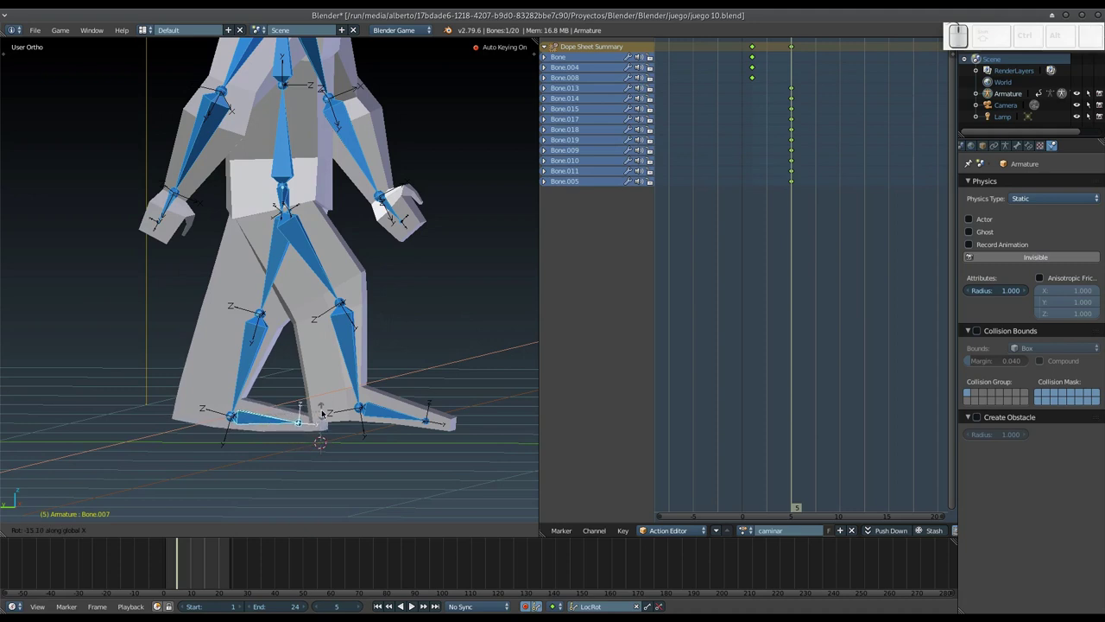
pyautogui.click(328, 411)
# Face the character from the front and select every bone of the rig.
pyautogui.middleClick(326, 409)
pyautogui.moveTo(431, 300); pyautogui.dragTo(312, 296)
pyautogui.press('a')
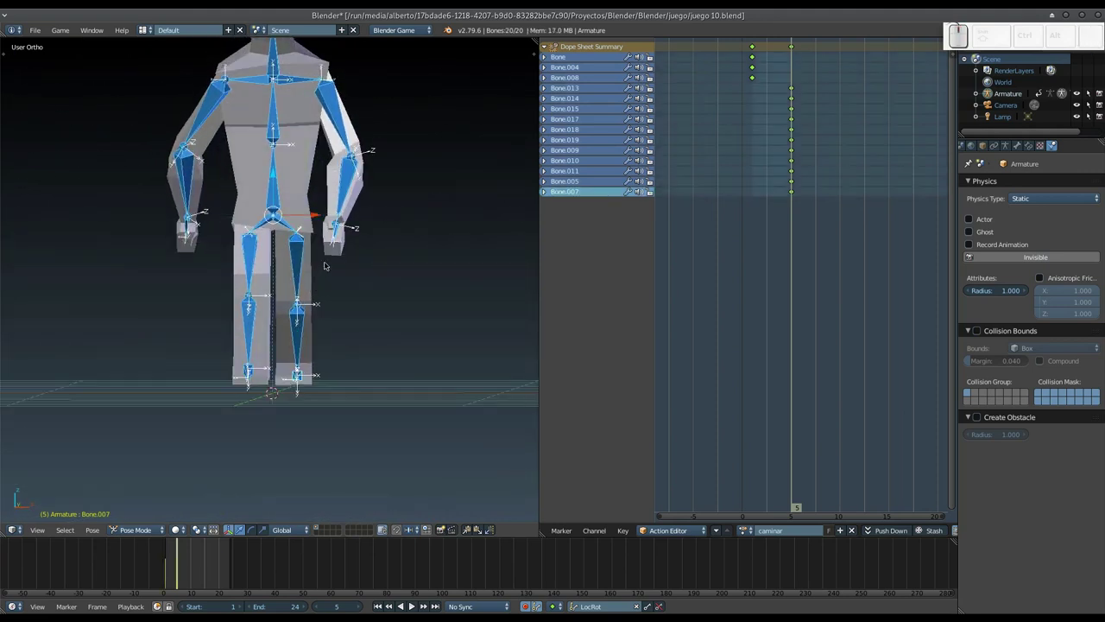
# Confirm with Enter to key all selected bones into the caminar action.
pyautogui.press('Return')
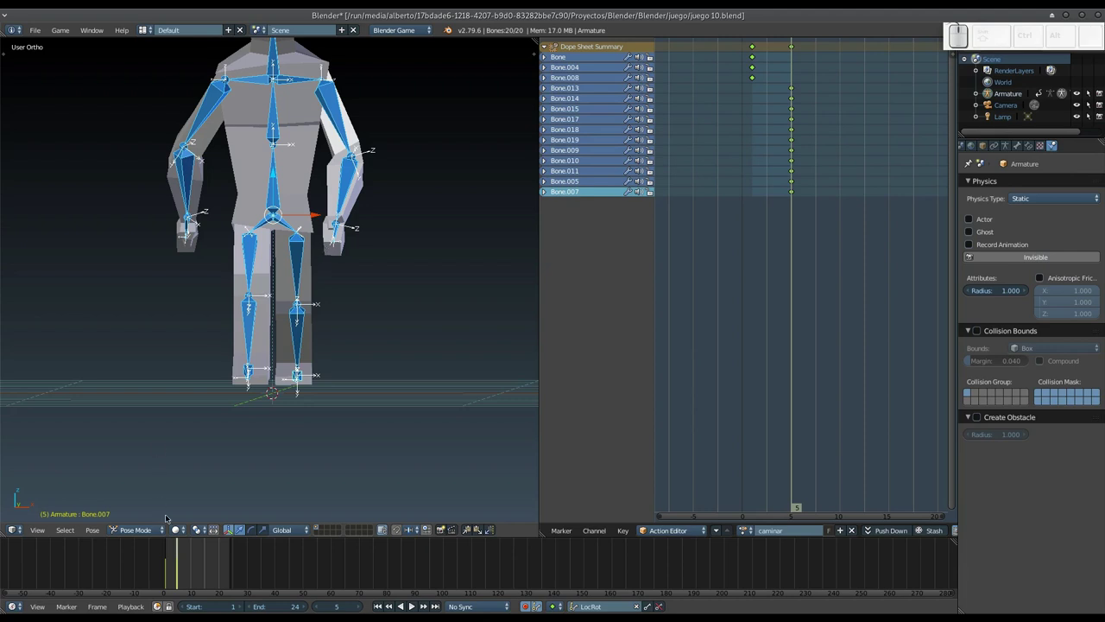
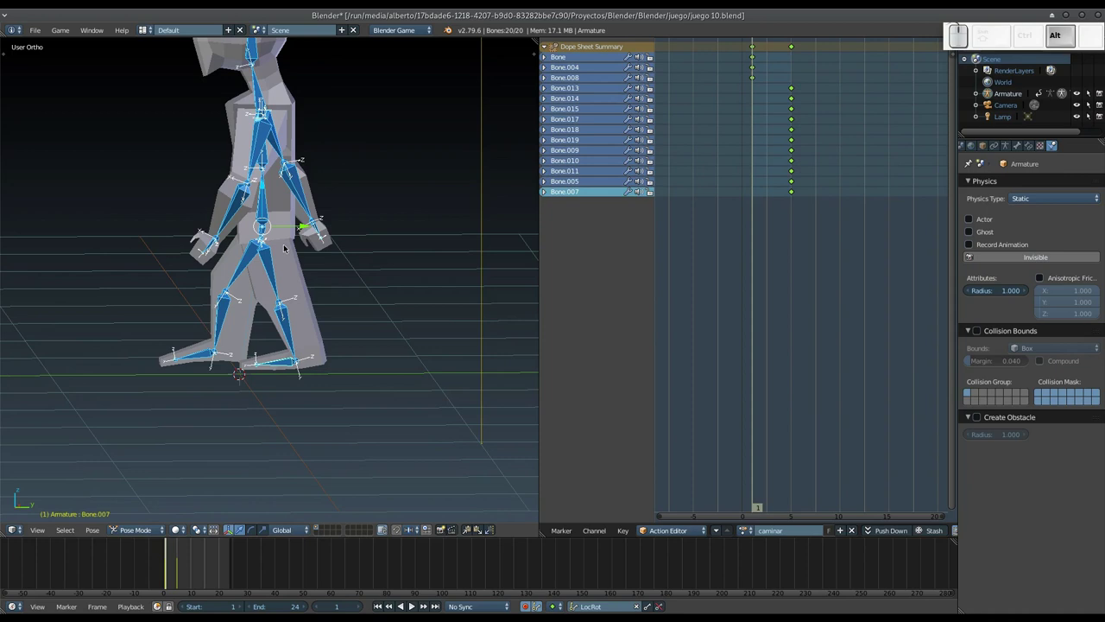
# Clear rotations, then swing the raised upper arm down about Y and bend its forearm at frame 1.
pyautogui.press('alt+r')
pyautogui.moveTo(224, 239); pyautogui.dragTo(300, 216)
pyautogui.middleClick(300, 226)
pyautogui.rightClick(349, 182)
pyautogui.press('r')
pyautogui.press('y')
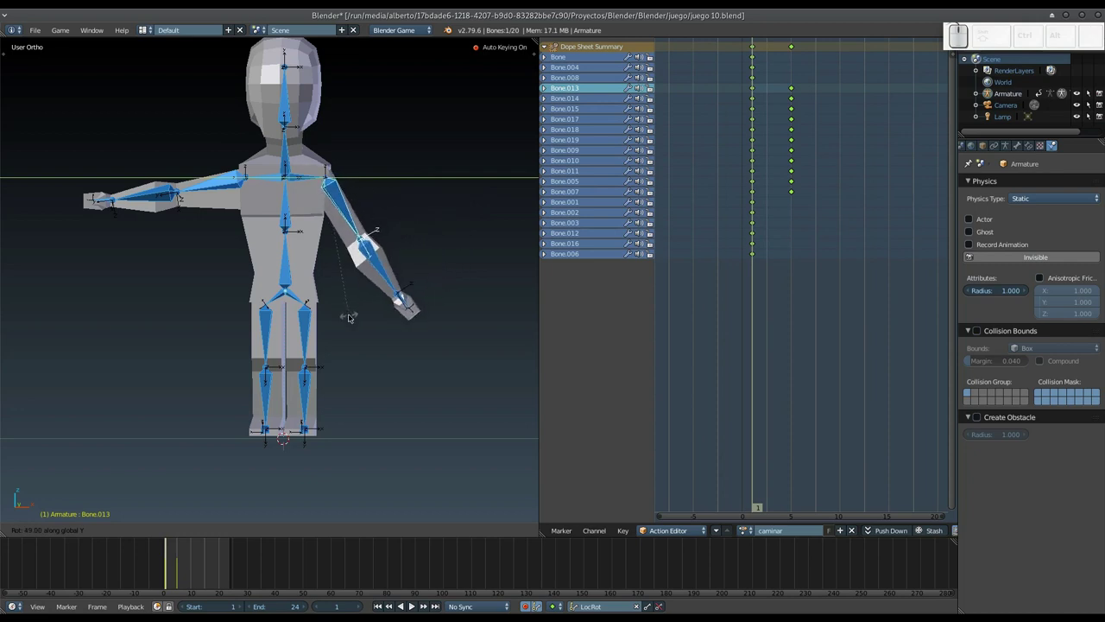
pyautogui.click(341, 308)
pyautogui.rightClick(368, 264)
pyautogui.press('r')
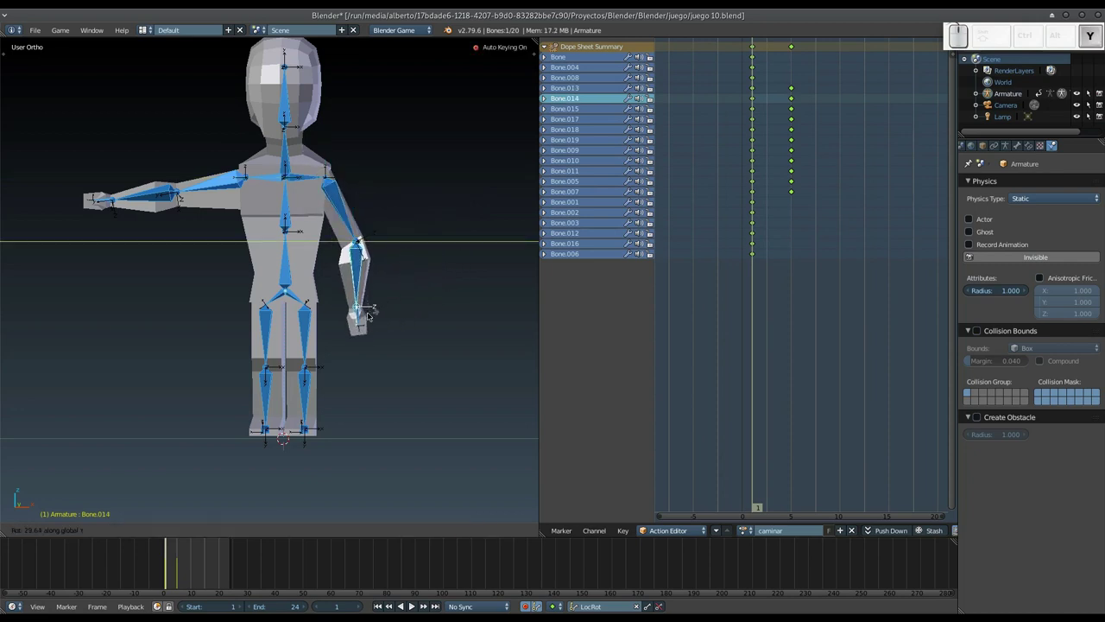
pyautogui.click(368, 321)
# Lower the other arm's bones the same way and briefly play back to check the pose.
pyautogui.rightClick(216, 191)
pyautogui.press('r')
pyautogui.click(240, 225)
pyautogui.rightClick(214, 273)
pyautogui.press('r')
pyautogui.press('y')
pyautogui.click(231, 272)
pyautogui.scroll(-3)
pyautogui.moveTo(324, 284); pyautogui.dragTo(279, 284)
pyautogui.press('alt+a')
pyautogui.press('Escape')
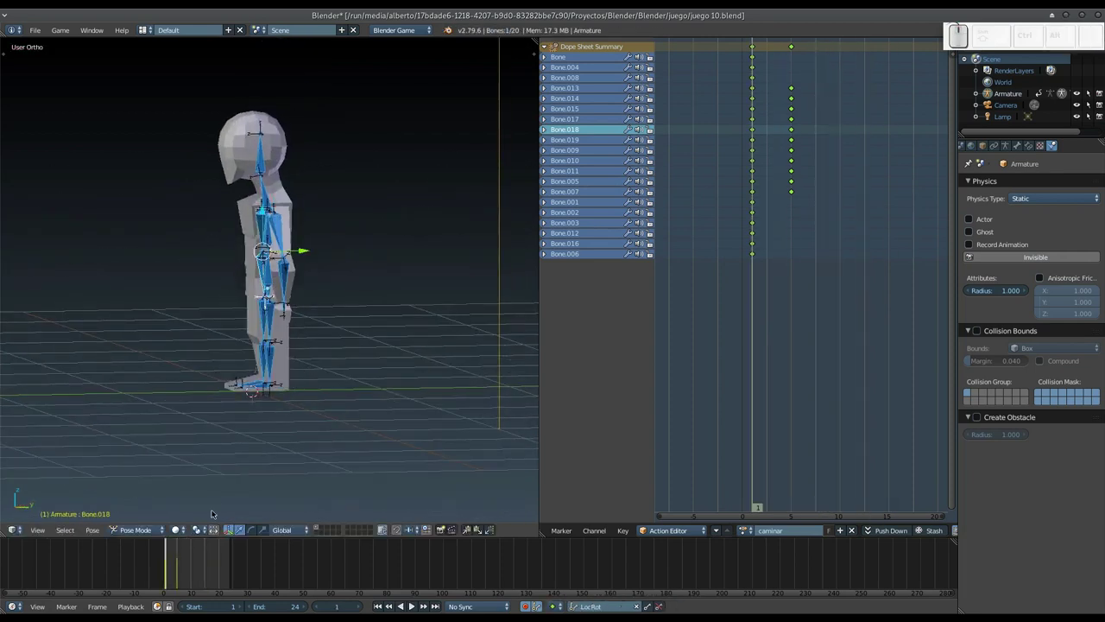
# Jump to frame 5 and orbit around the character to check the walk pose from front and side.
pyautogui.click(181, 576)
pyautogui.moveTo(180, 574); pyautogui.dragTo(256, 363)
pyautogui.scroll(3)
pyautogui.moveTo(253, 360); pyautogui.dragTo(161, 403)
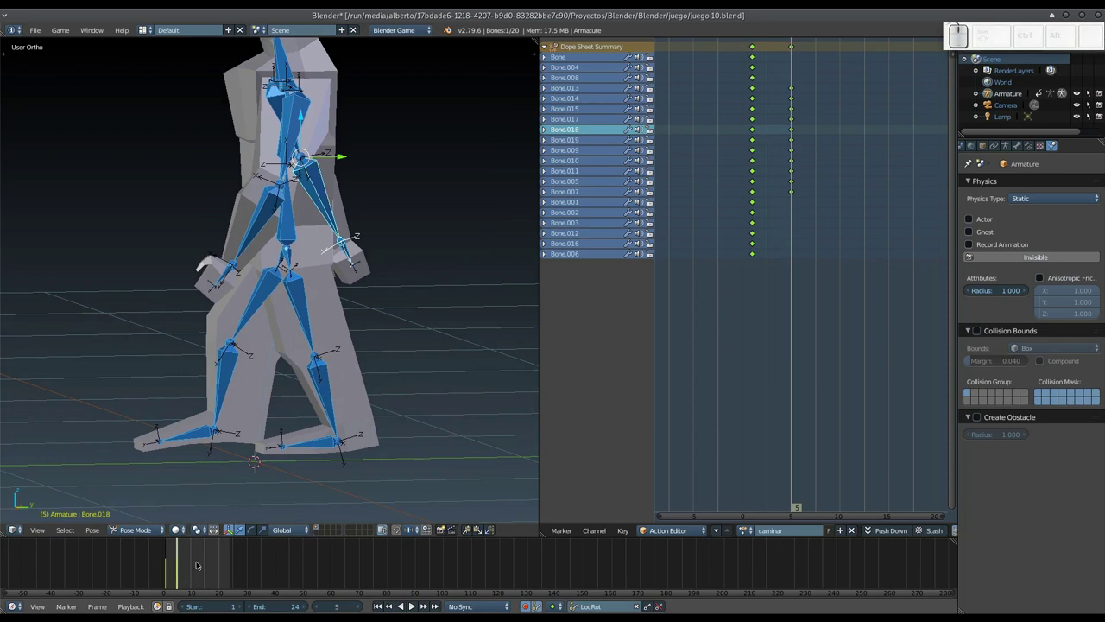
pyautogui.scroll(-3)
pyautogui.moveTo(247, 281); pyautogui.dragTo(373, 205)
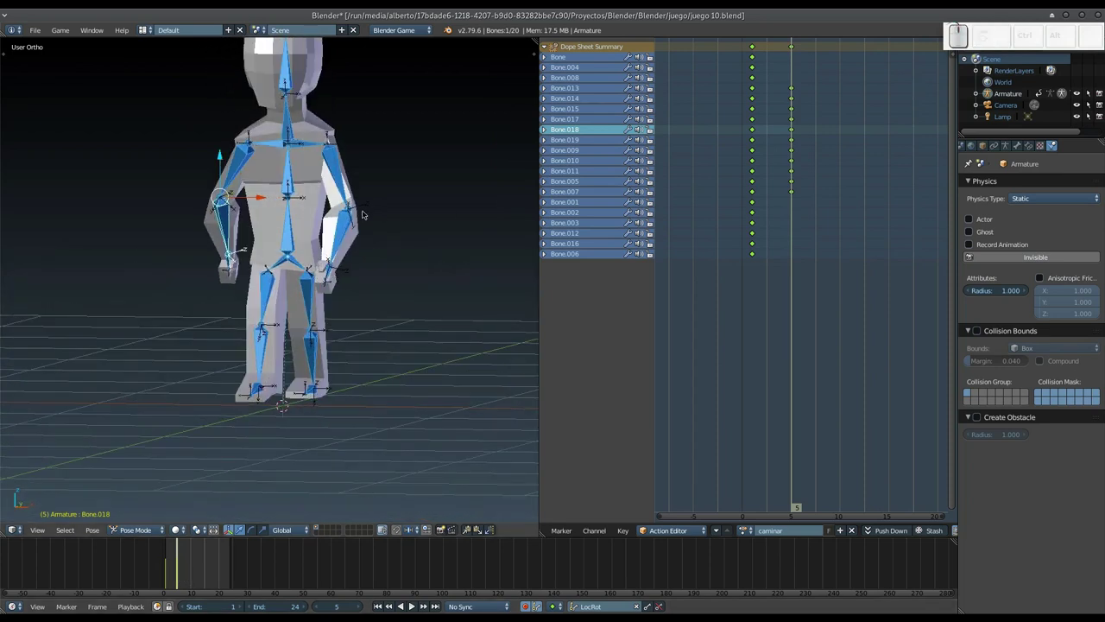
pyautogui.moveTo(410, 192); pyautogui.dragTo(288, 203)
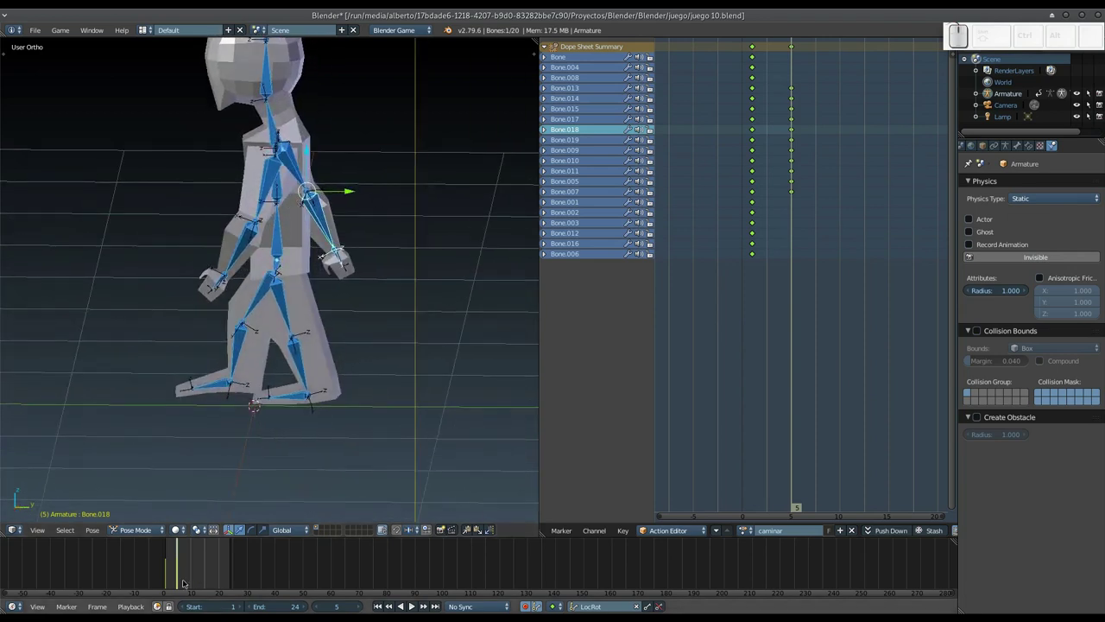
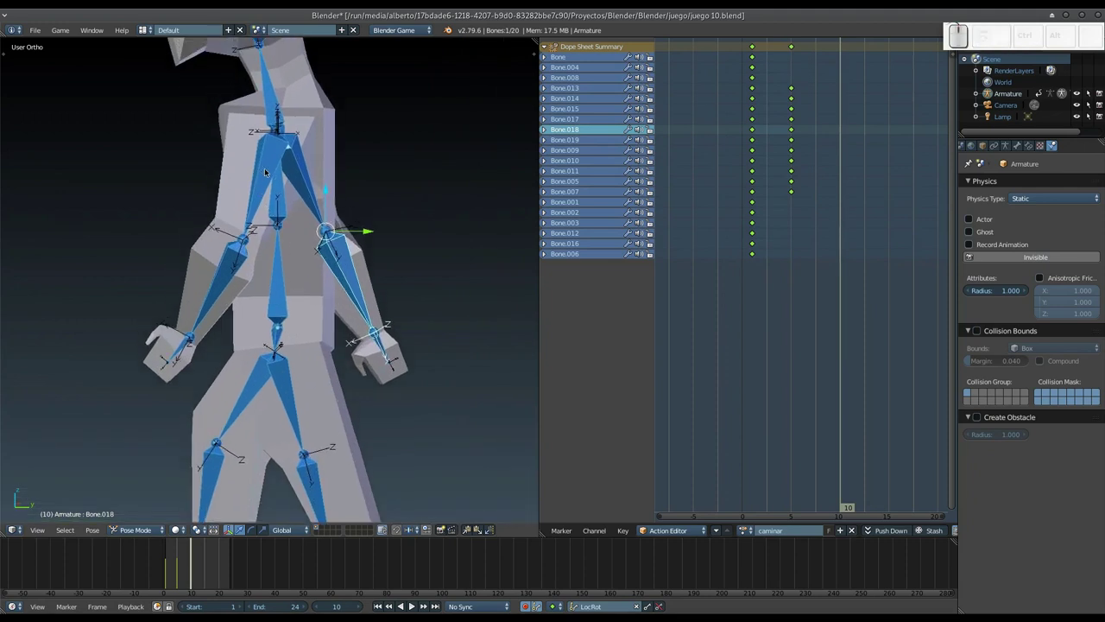
# At frame 10, rotate the first arm's upper arm, lower arm and forearm bones about X.
pyautogui.rightClick(267, 171)
pyautogui.press('r')
pyautogui.press('x')
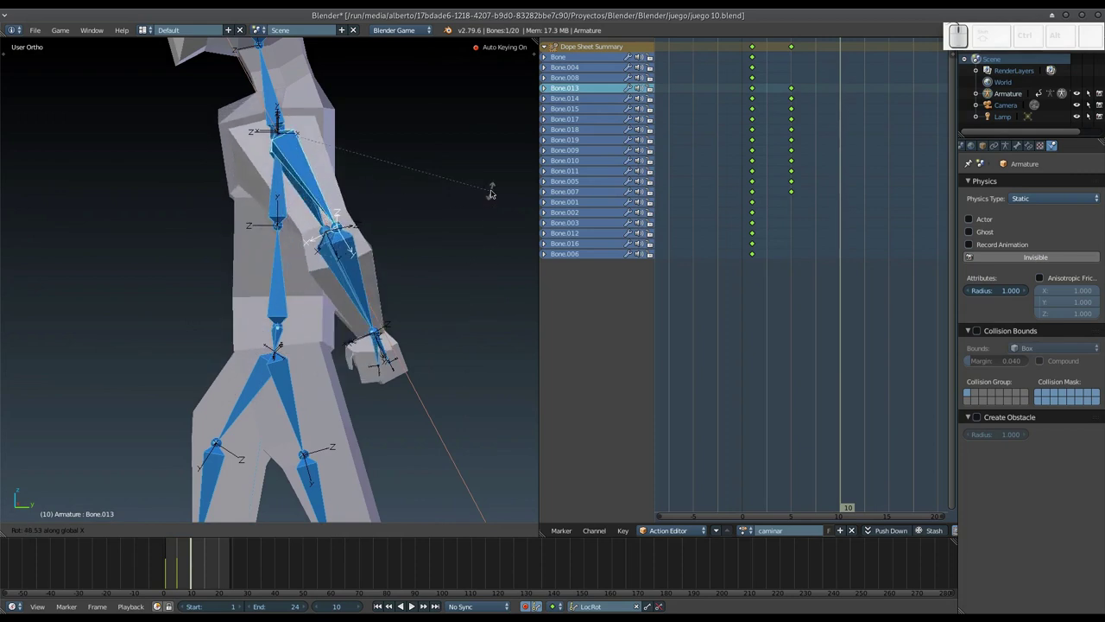
pyautogui.click(491, 199)
pyautogui.rightClick(348, 280)
pyautogui.press('r')
pyautogui.press('x')
pyautogui.click(394, 284)
pyautogui.rightClick(389, 343)
pyautogui.press('r')
pyautogui.press('x')
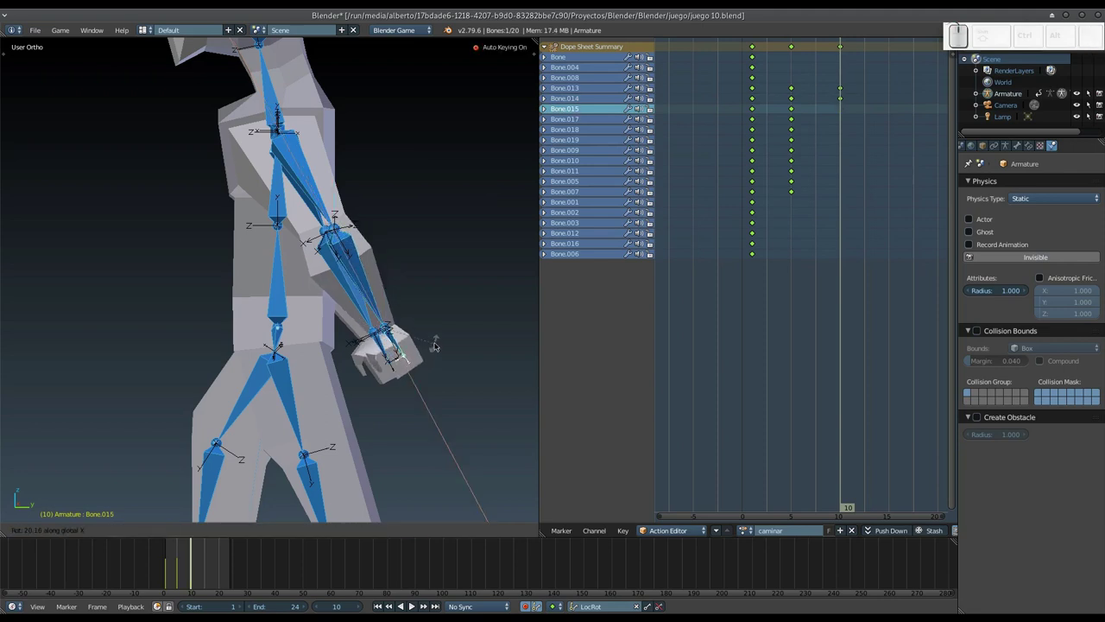
pyautogui.click(438, 345)
# Rotate the other arm's upper arm, lower arm and hand bones about X into the opposite swing.
pyautogui.moveTo(92, 410); pyautogui.dragTo(122, 389)
pyautogui.moveTo(126, 387); pyautogui.dragTo(233, 236)
pyautogui.rightClick(245, 188)
pyautogui.press('r')
pyautogui.press('x')
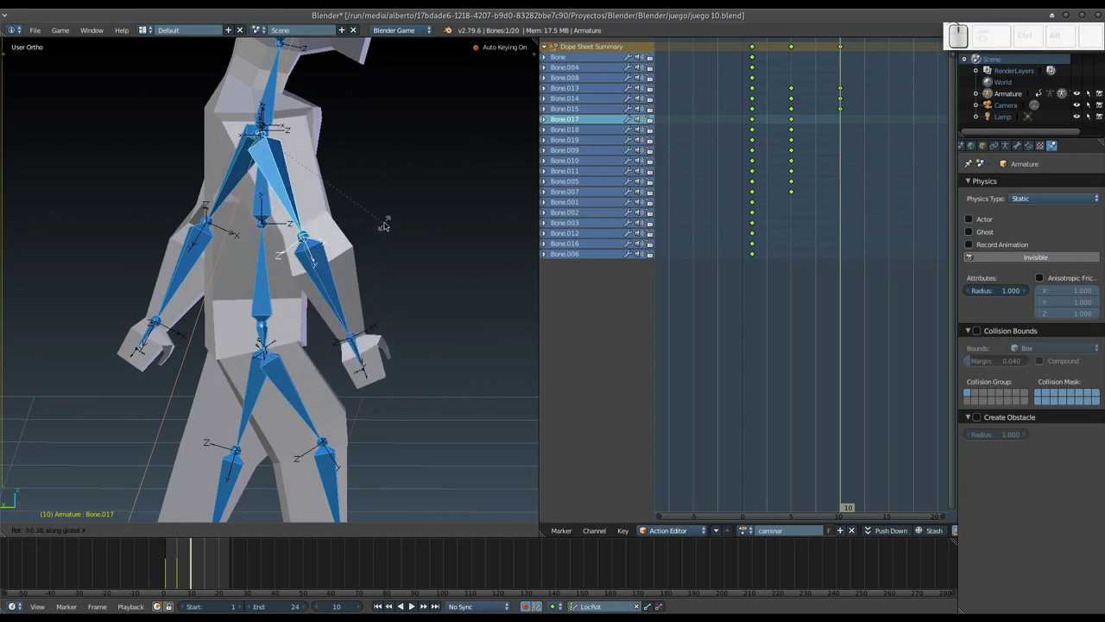
pyautogui.click(389, 225)
pyautogui.rightClick(333, 278)
pyautogui.press('r')
pyautogui.press('x')
pyautogui.click(385, 292)
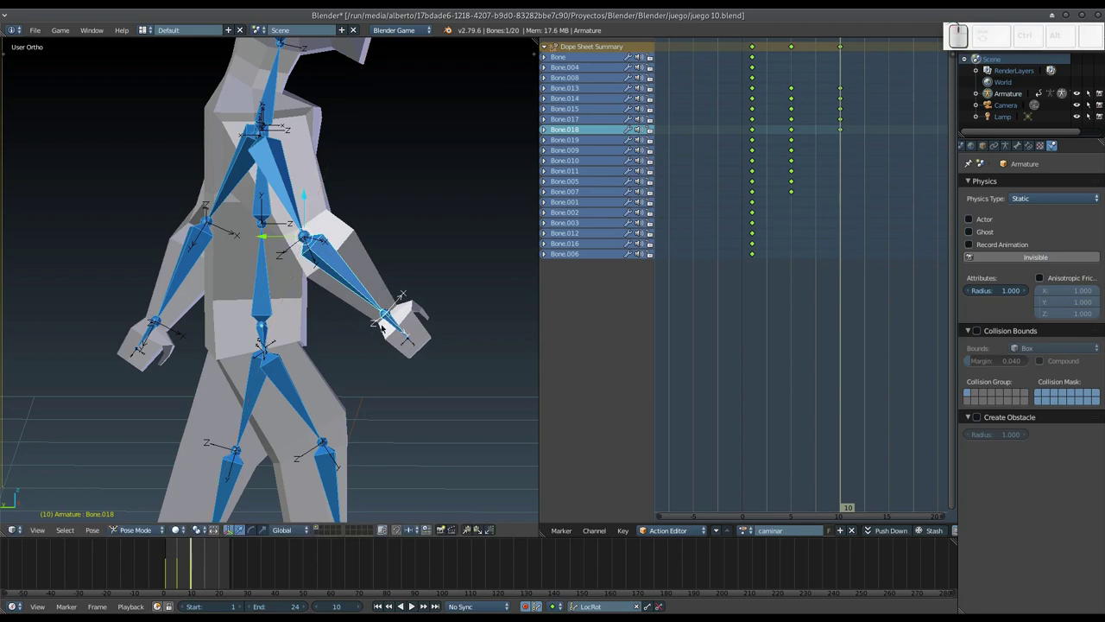
pyautogui.rightClick(398, 327)
pyautogui.press('r')
pyautogui.press('x')
pyautogui.click(416, 335)
# Lift the first leg by rotating its thigh and shin about X, bending the knee.
pyautogui.scroll(-3)
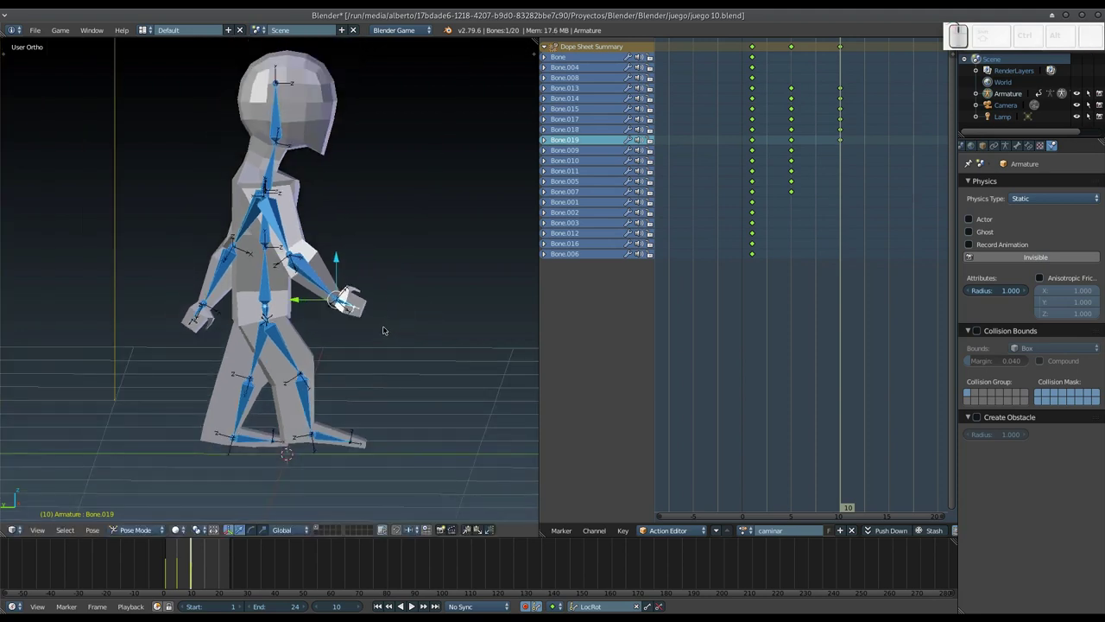
pyautogui.middleClick(359, 332)
pyautogui.scroll(3)
pyautogui.scroll(-3)
pyautogui.moveTo(363, 301); pyautogui.dragTo(366, 288)
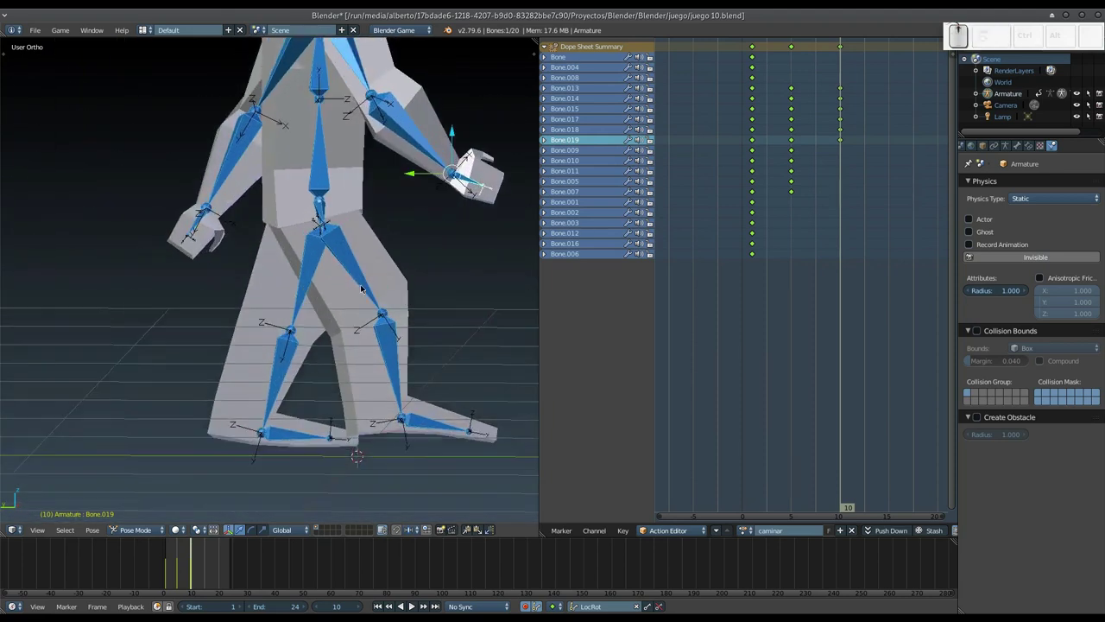
pyautogui.middleClick(345, 296)
pyautogui.rightClick(376, 245)
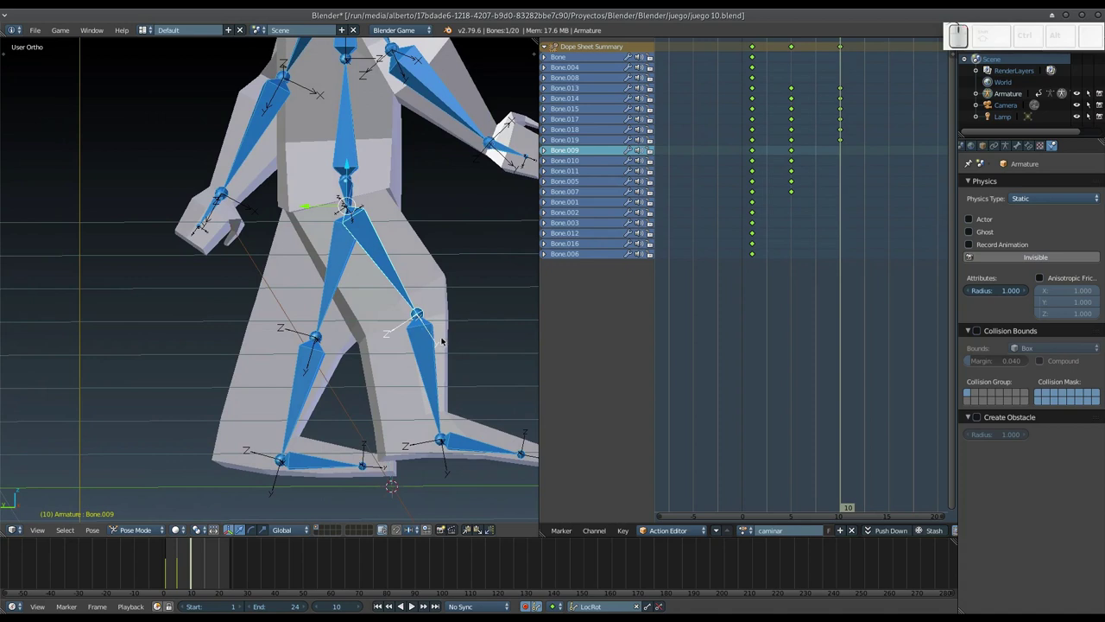
pyautogui.press('r')
pyautogui.press('x')
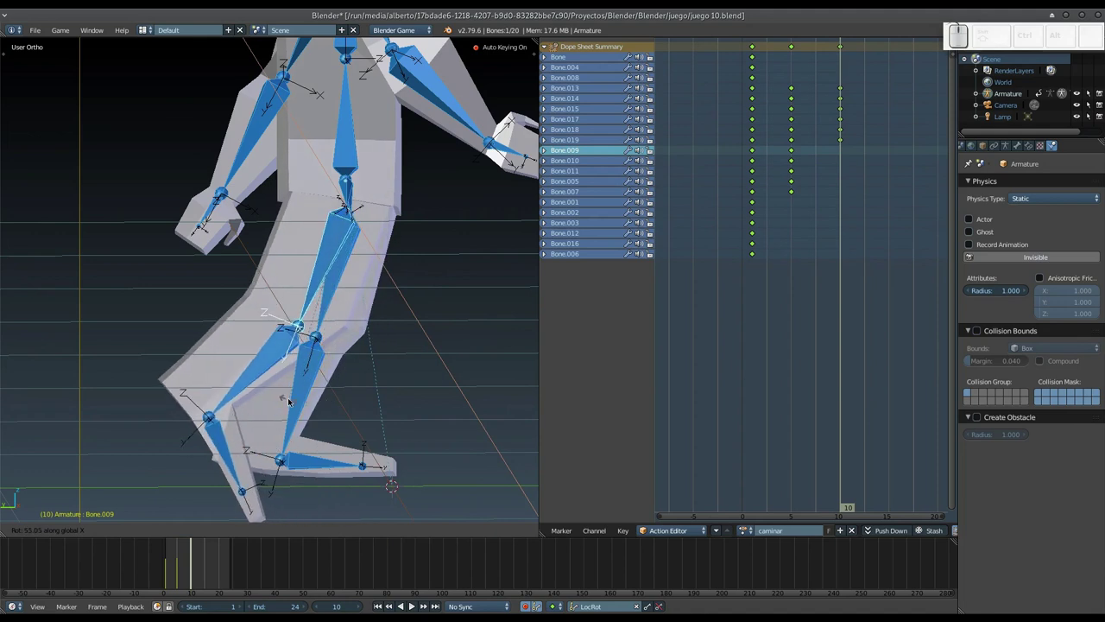
pyautogui.click(292, 401)
pyautogui.rightClick(269, 354)
pyautogui.press('r')
pyautogui.press('x')
pyautogui.click(301, 405)
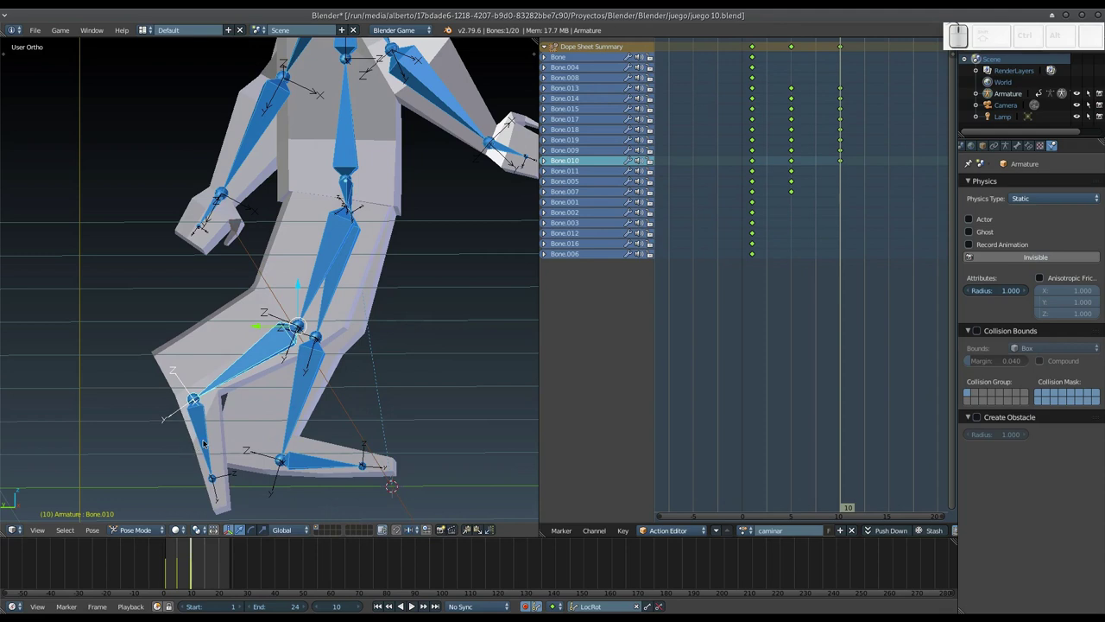
# Rotate the other leg's thigh, shin and foot about X to complete the stride pose.
pyautogui.middleClick(387, 349)
pyautogui.rightClick(384, 281)
pyautogui.moveTo(358, 308); pyautogui.dragTo(349, 374)
pyautogui.press('r')
pyautogui.press('x')
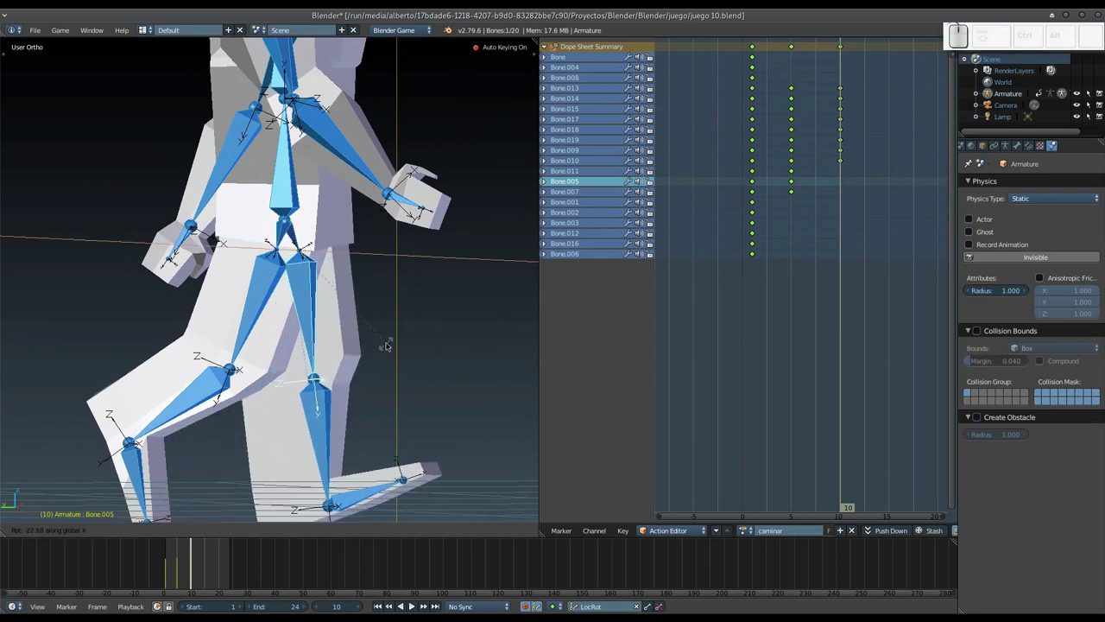
pyautogui.click(402, 331)
pyautogui.moveTo(337, 384); pyautogui.dragTo(320, 349)
pyautogui.rightClick(317, 373)
pyautogui.press('r')
pyautogui.press('x')
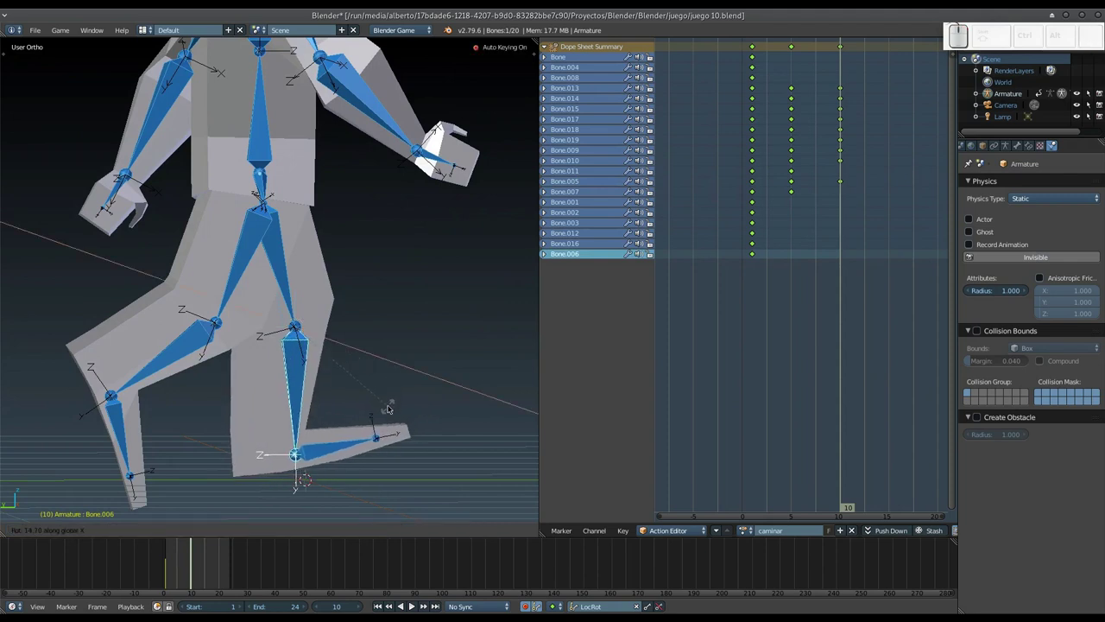
pyautogui.click(390, 419)
pyautogui.rightClick(341, 455)
pyautogui.press('r')
pyautogui.press('x')
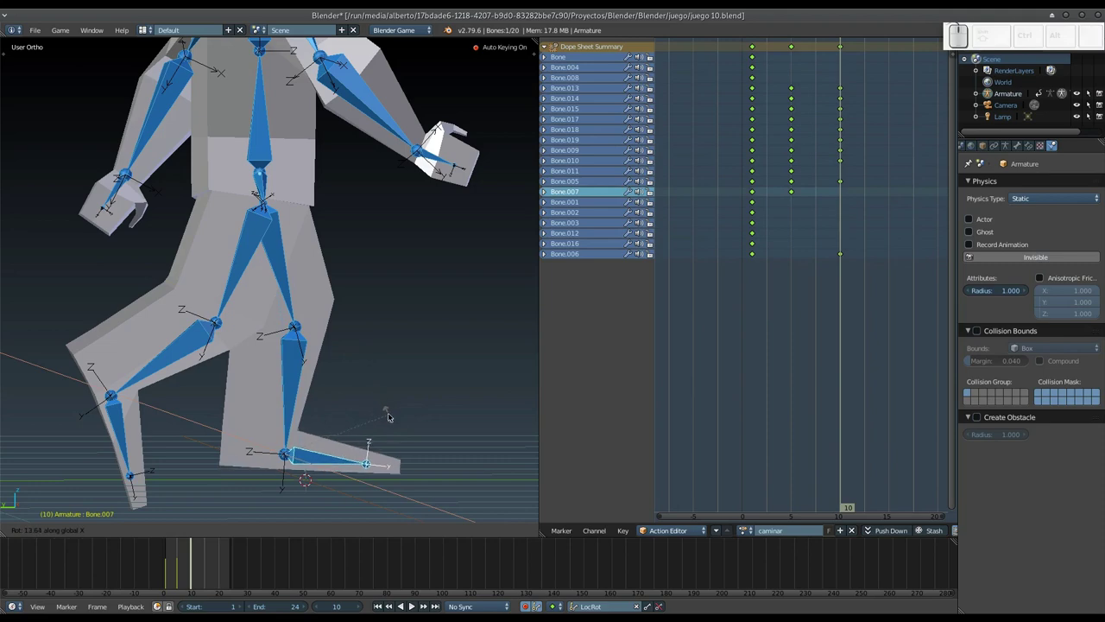
pyautogui.click(394, 407)
# Pull back to see the whole character and select every bone of the rig.
pyautogui.middleClick(381, 404)
pyautogui.moveTo(381, 348); pyautogui.dragTo(373, 271)
pyautogui.press('a')
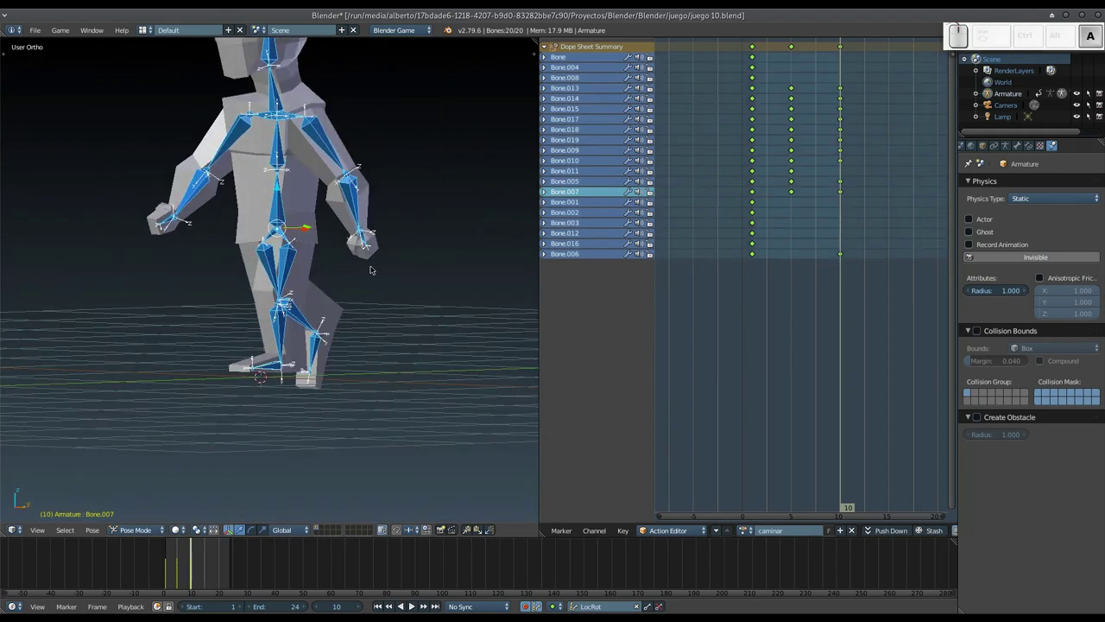
# Play the action briefly, then pan and zoom the Dope Sheet to frame the existing keys.
pyautogui.press('Return')
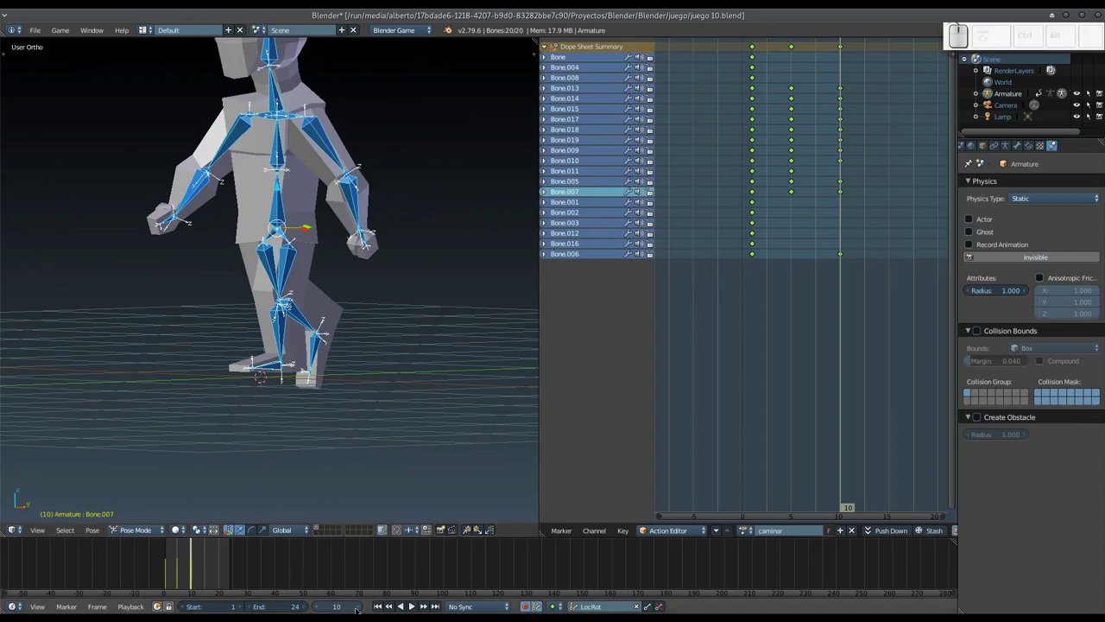
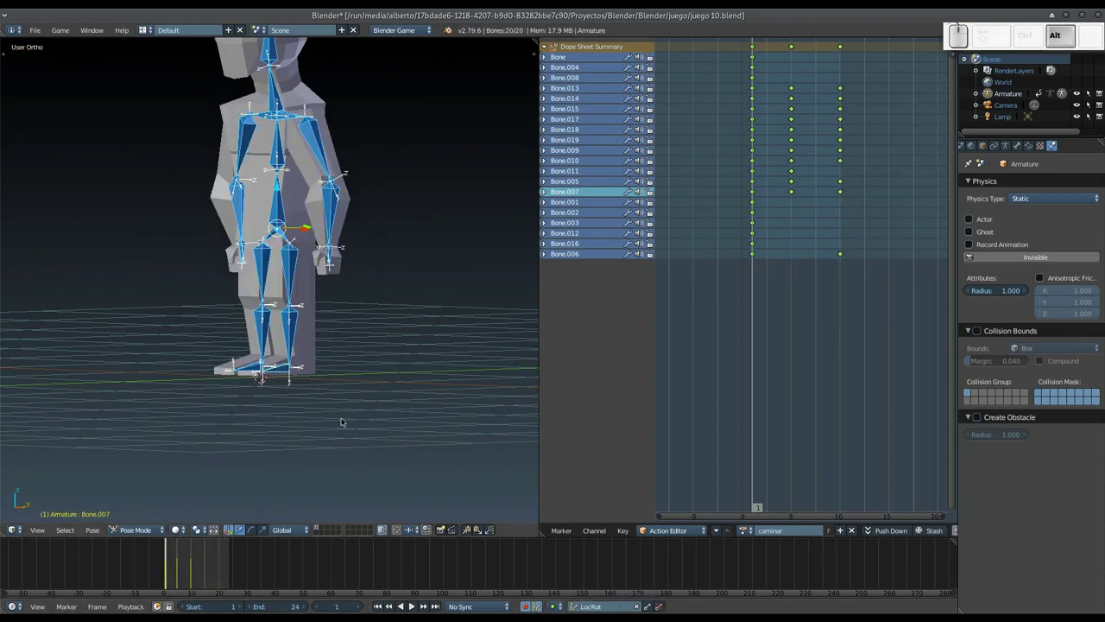
pyautogui.press('alt+a')
pyautogui.press('Escape')
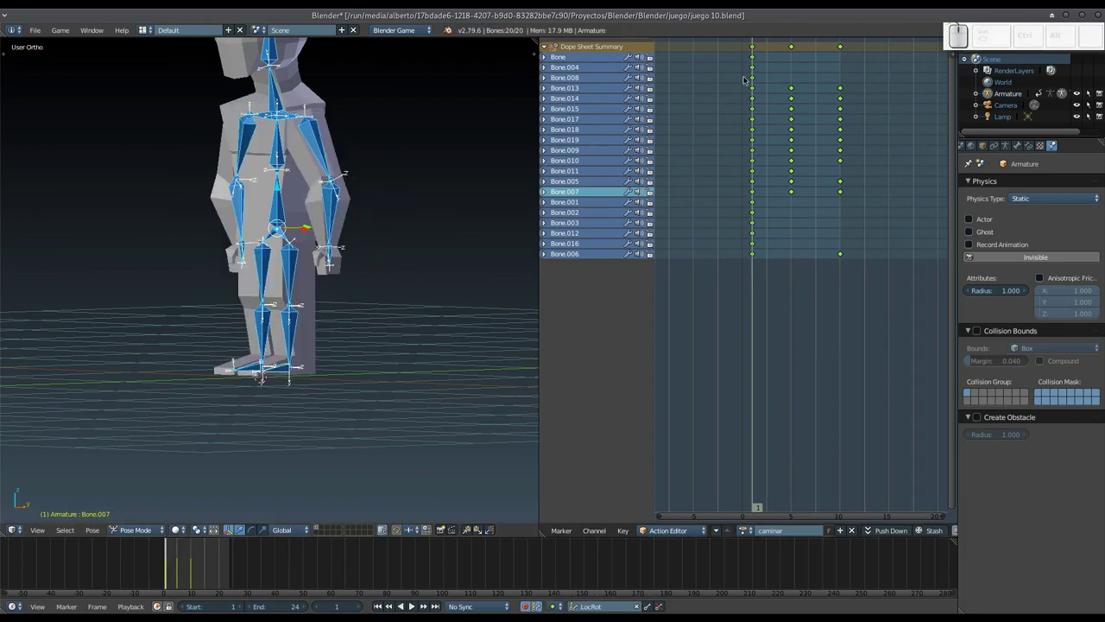
pyautogui.middleClick(701, 188)
pyautogui.scroll(-3)
pyautogui.middleClick(833, 181)
pyautogui.scroll(-3)
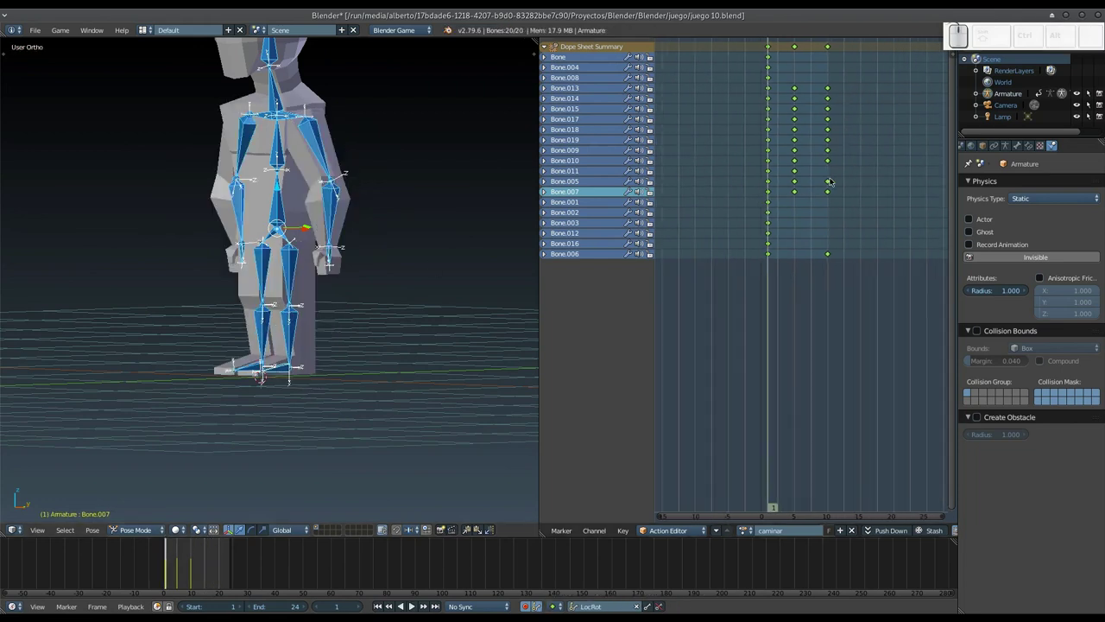
pyautogui.middleClick(828, 187)
pyautogui.scroll(-3)
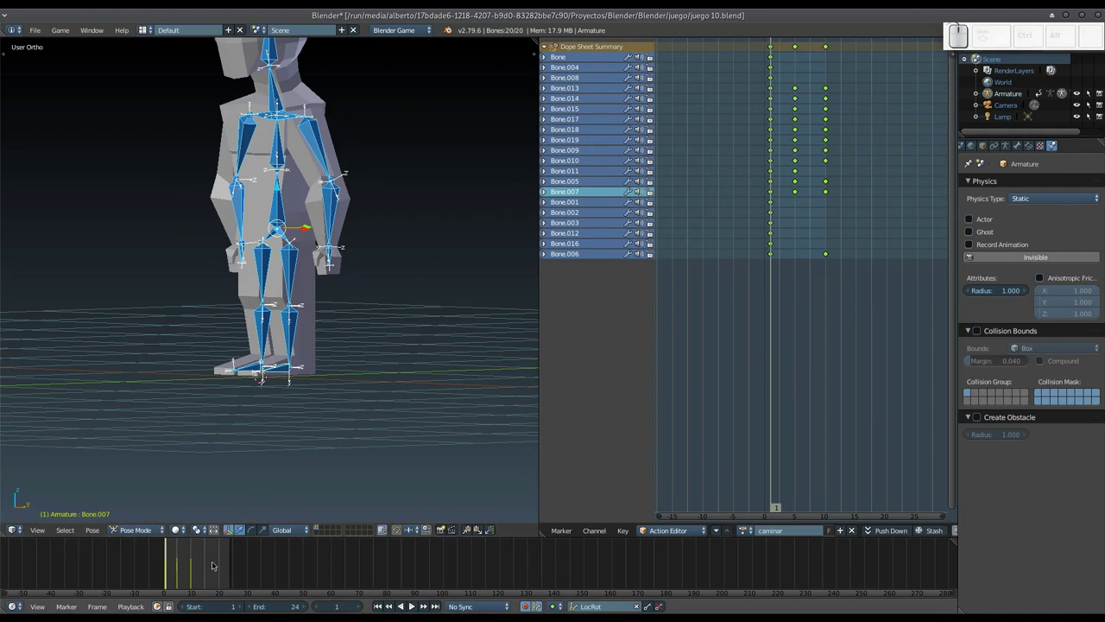
# Go to frame 10 and select keyframes in the caminar action to inspect the mid-stride pose.
pyautogui.click(195, 589)
pyautogui.press('Left')
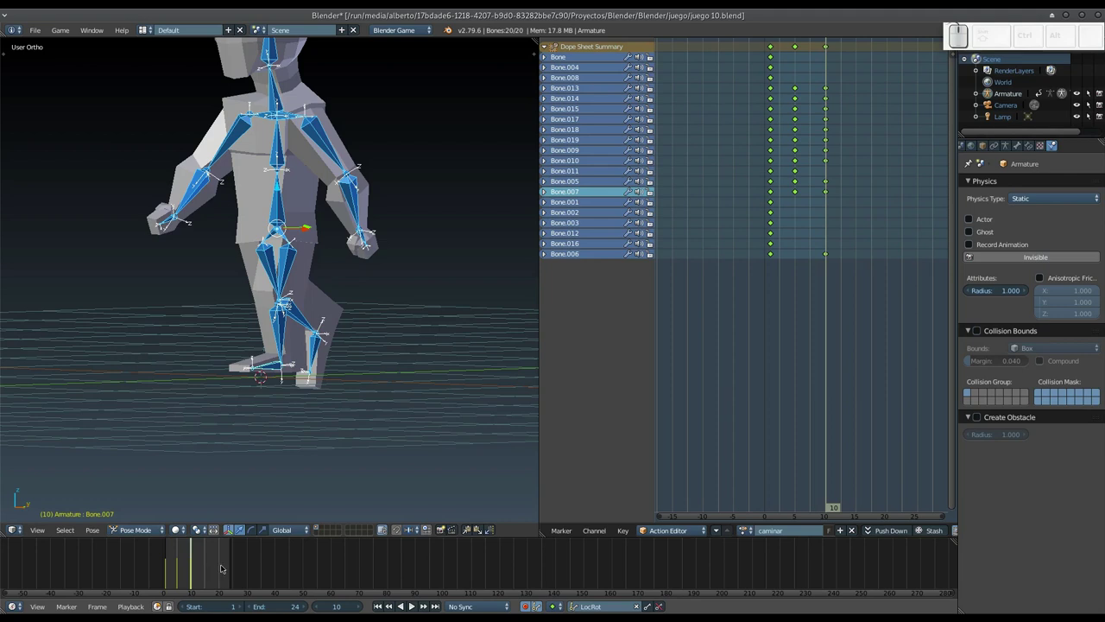
pyautogui.scroll(-3)
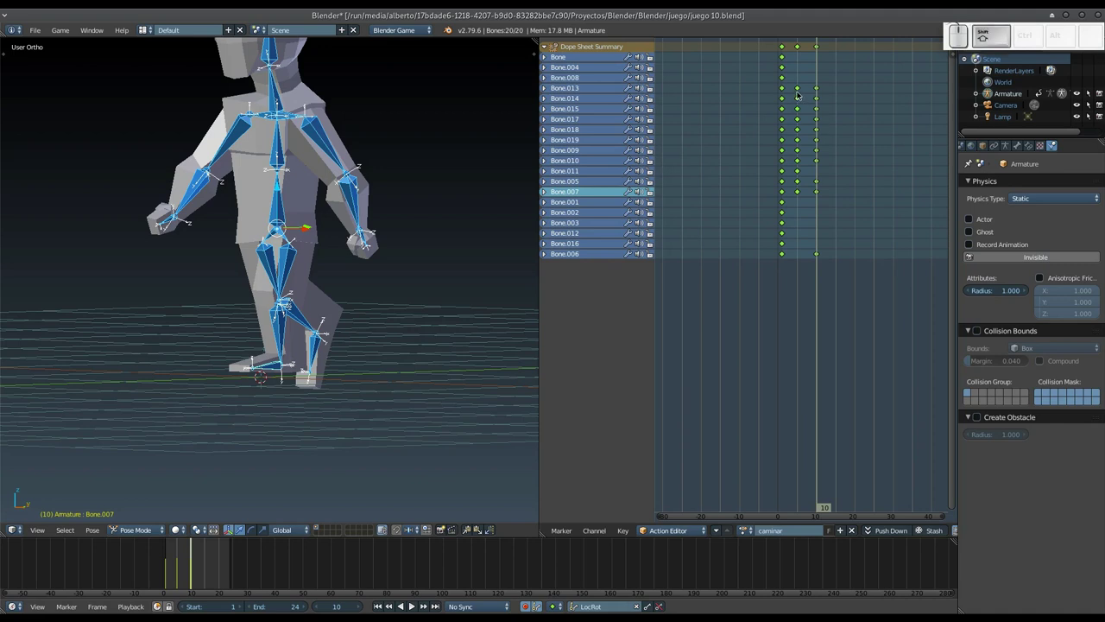
pyautogui.rightClick(802, 91)
pyautogui.press('shift+a')
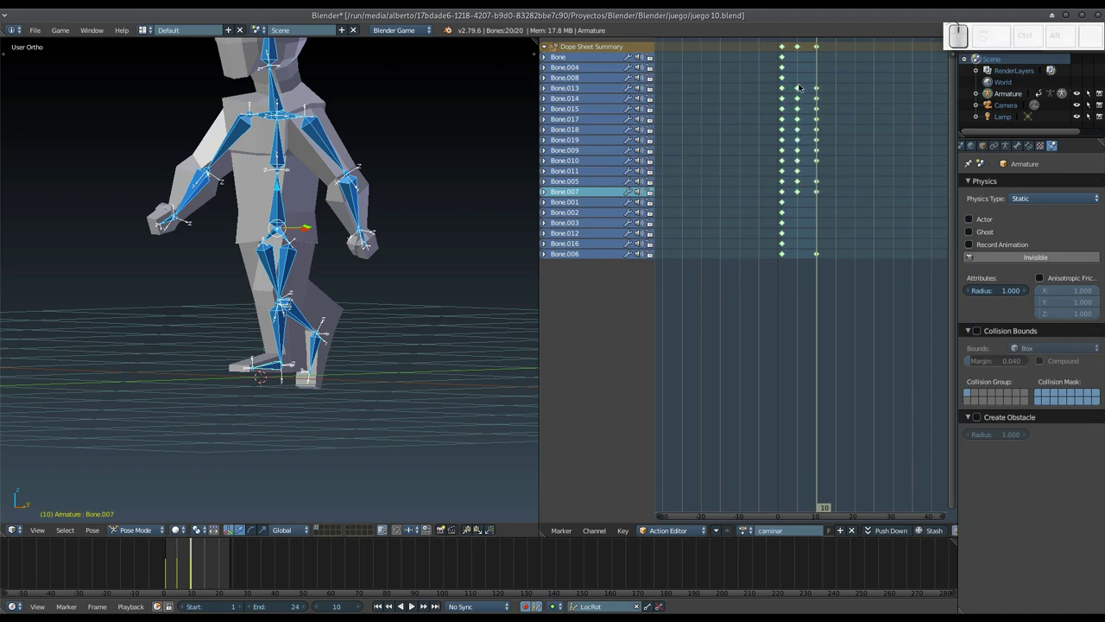
pyautogui.rightClick(801, 91)
pyautogui.rightClick(821, 97)
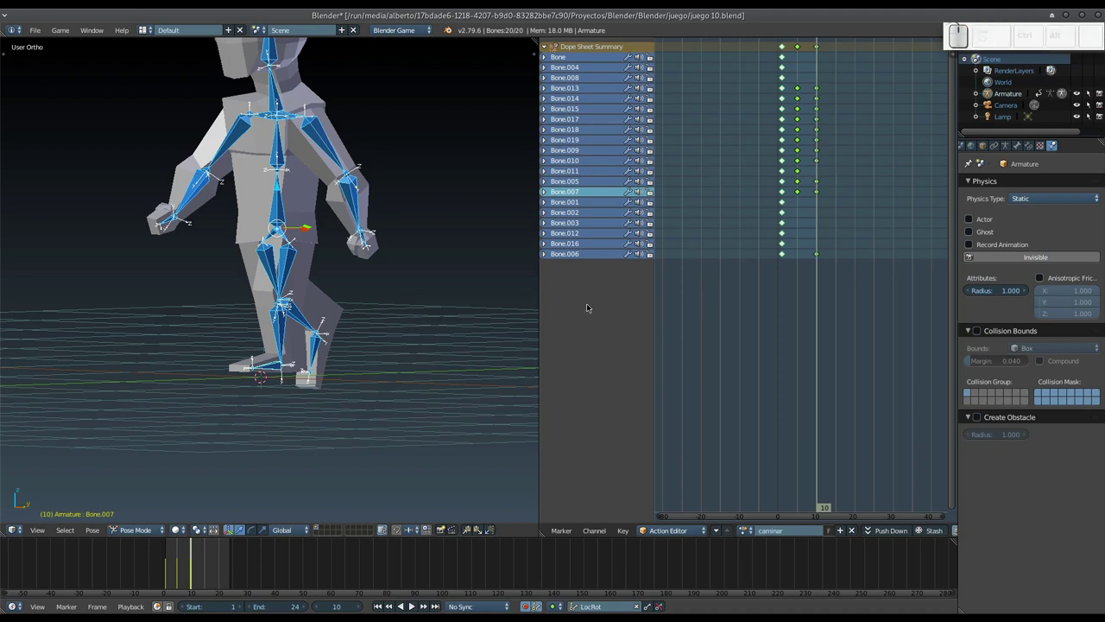
pyautogui.scroll(-3)
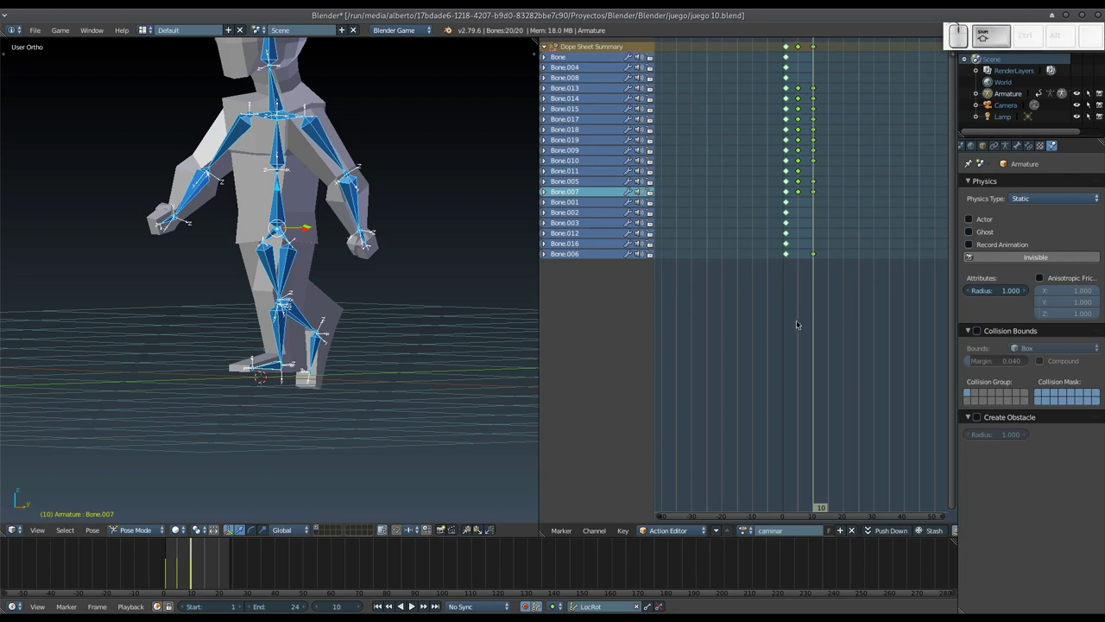
# Try duplicating the selected keys offset by 10 then 5 frames, cancelling both attempts.
pyautogui.press('shift+d')
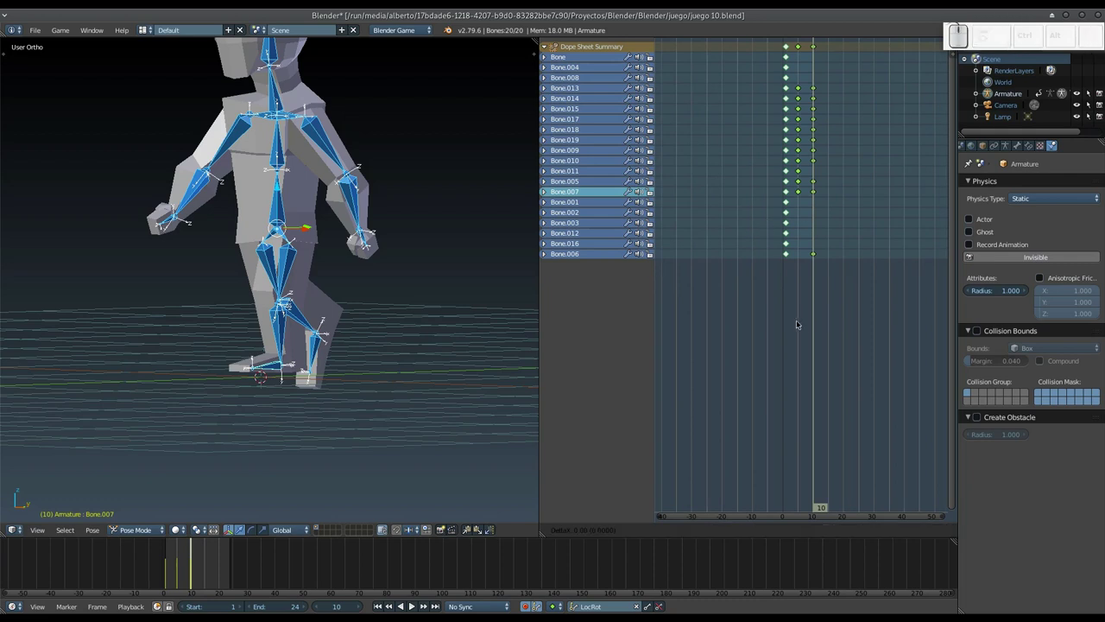
pyautogui.press('g')
pyautogui.press('x')
pyautogui.press('KP_1')
pyautogui.press('KP_0')
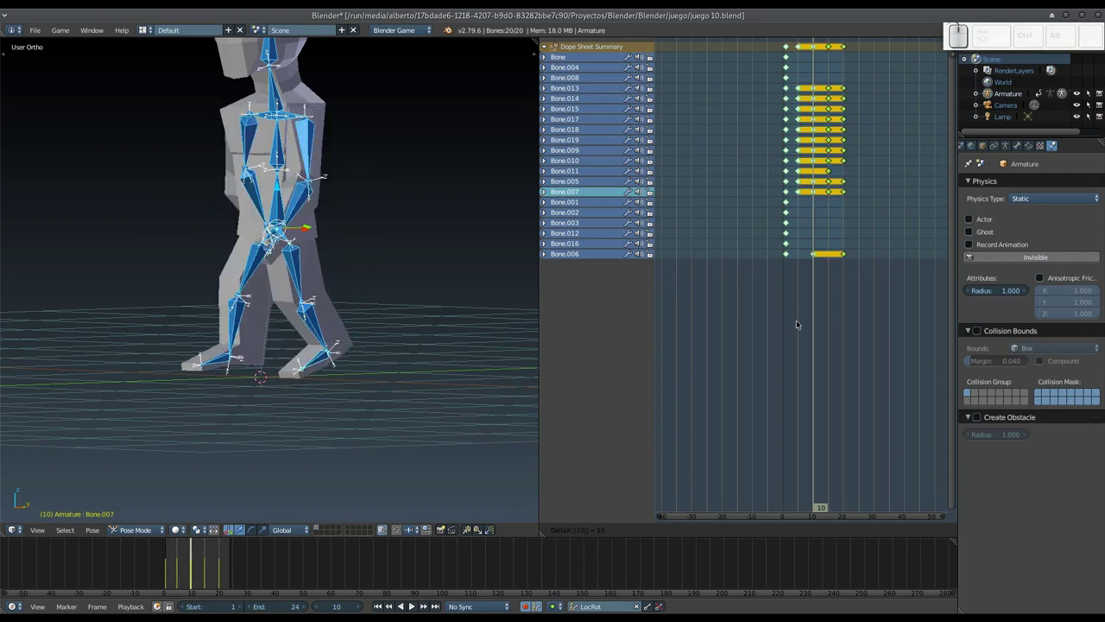
pyautogui.press('Escape')
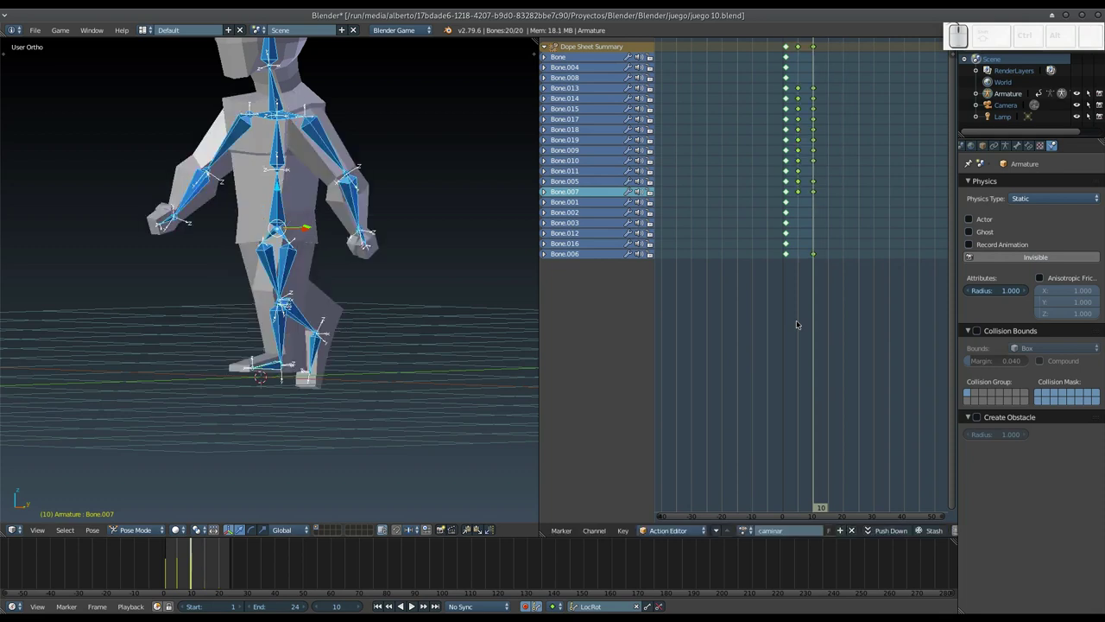
pyautogui.press('g')
pyautogui.press('x')
pyautogui.press('KP_5')
pyautogui.press('Escape')
# Duplicate the selected keys 5 frames along onto frame 15 and start playing the walk.
pyautogui.press('shift+d')
pyautogui.press('g')
pyautogui.press('x')
pyautogui.press('KP_5')
pyautogui.press('KP_Enter')
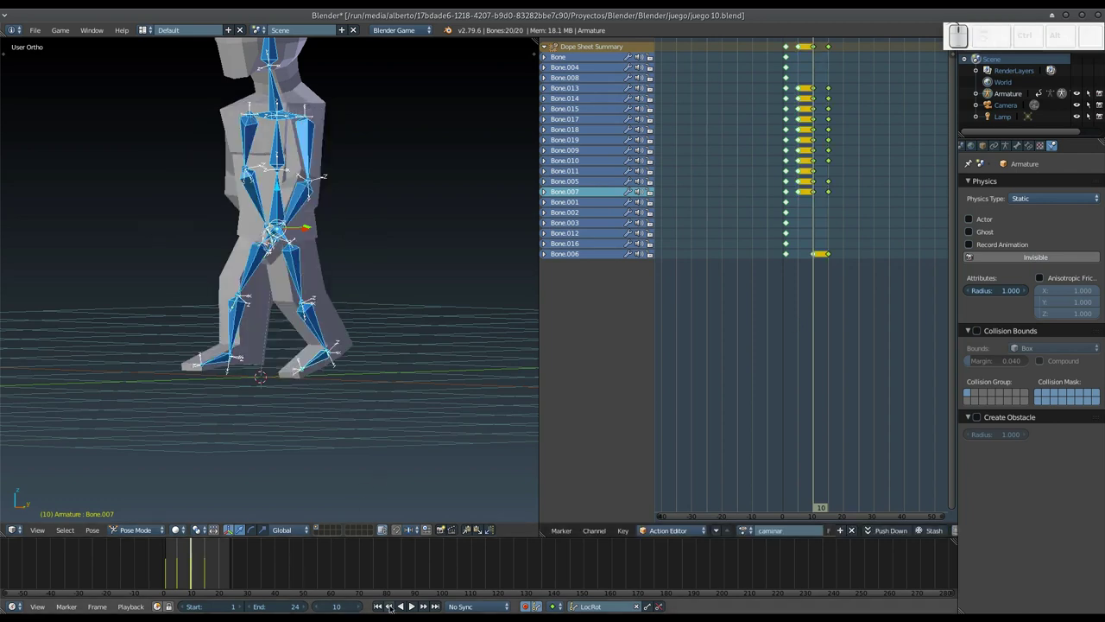
pyautogui.click(384, 607)
# Stop playback, go to frame 15 with the range ending at 16, then play and stop the cycle.
pyautogui.press('alt+a')
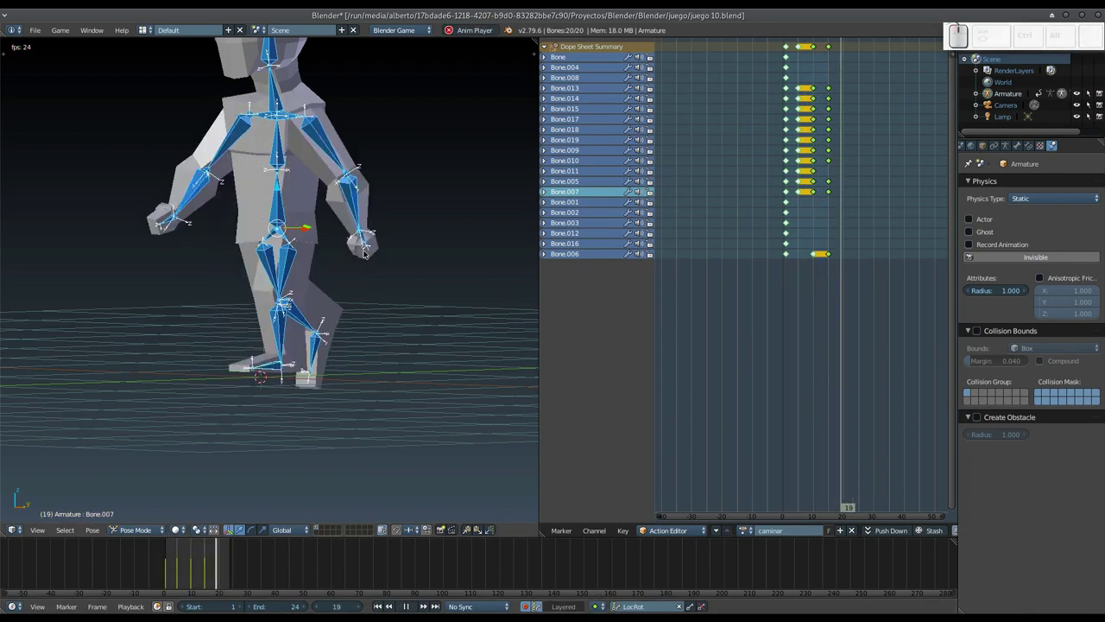
pyautogui.press('Escape')
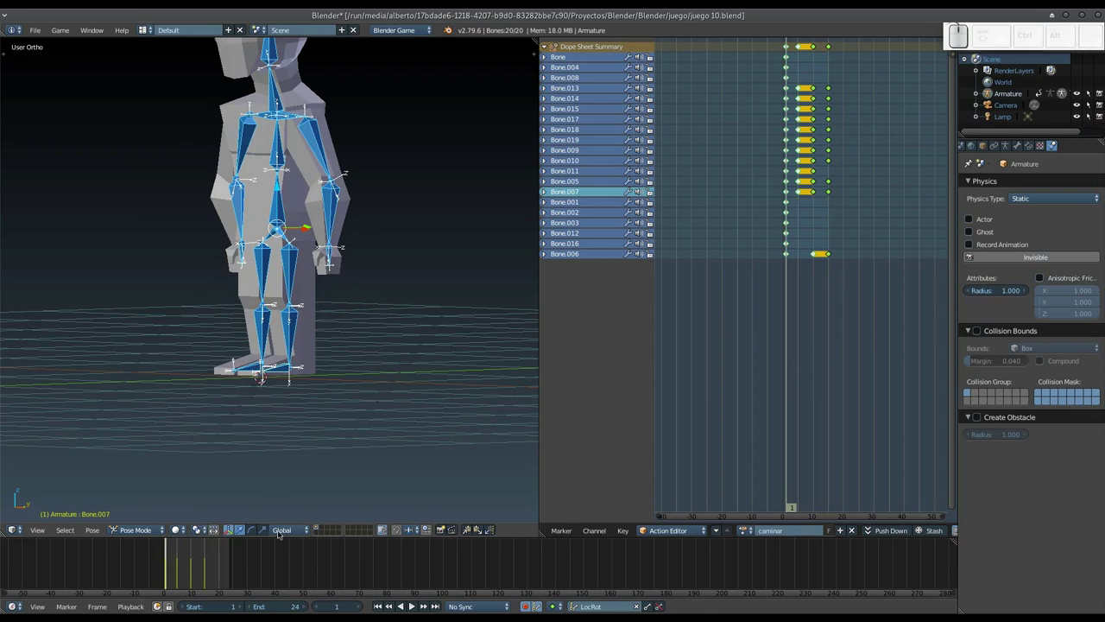
pyautogui.click(207, 577)
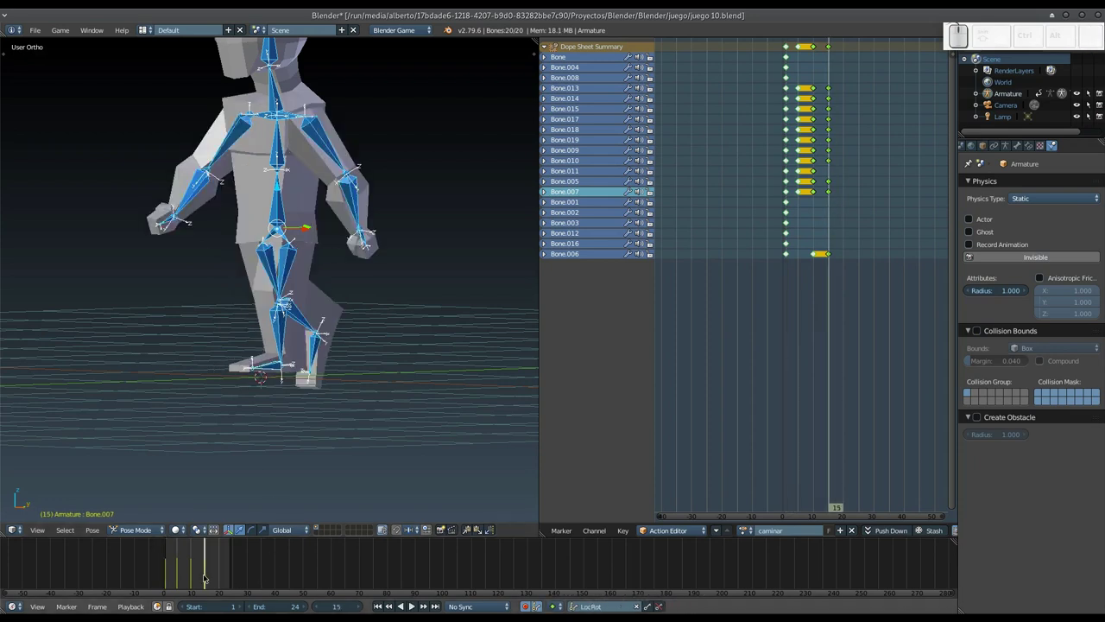
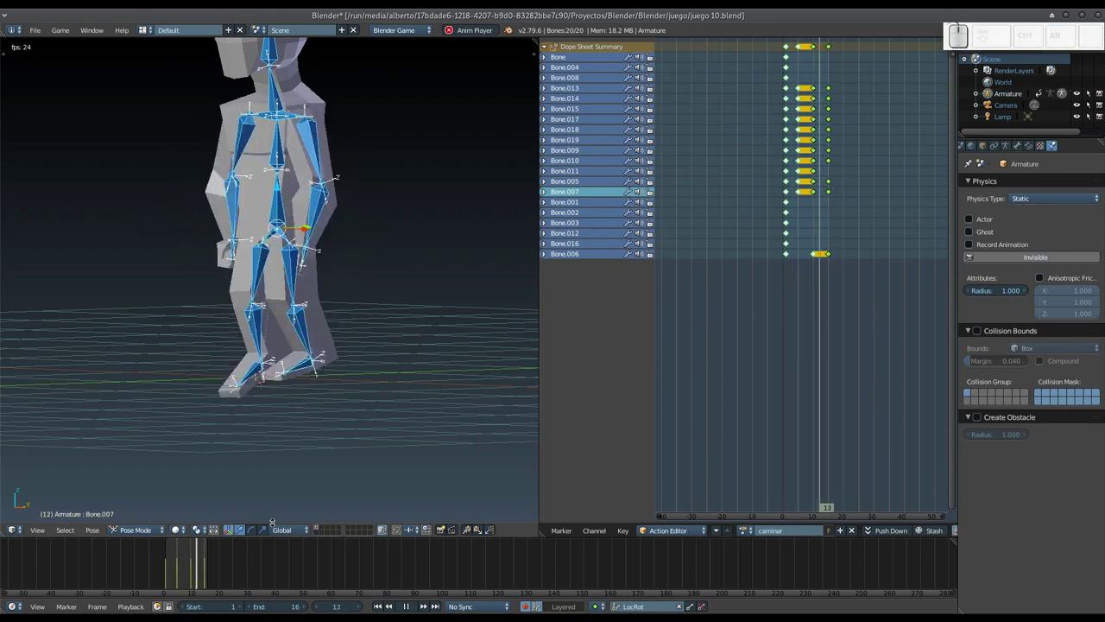
pyautogui.press('Escape')
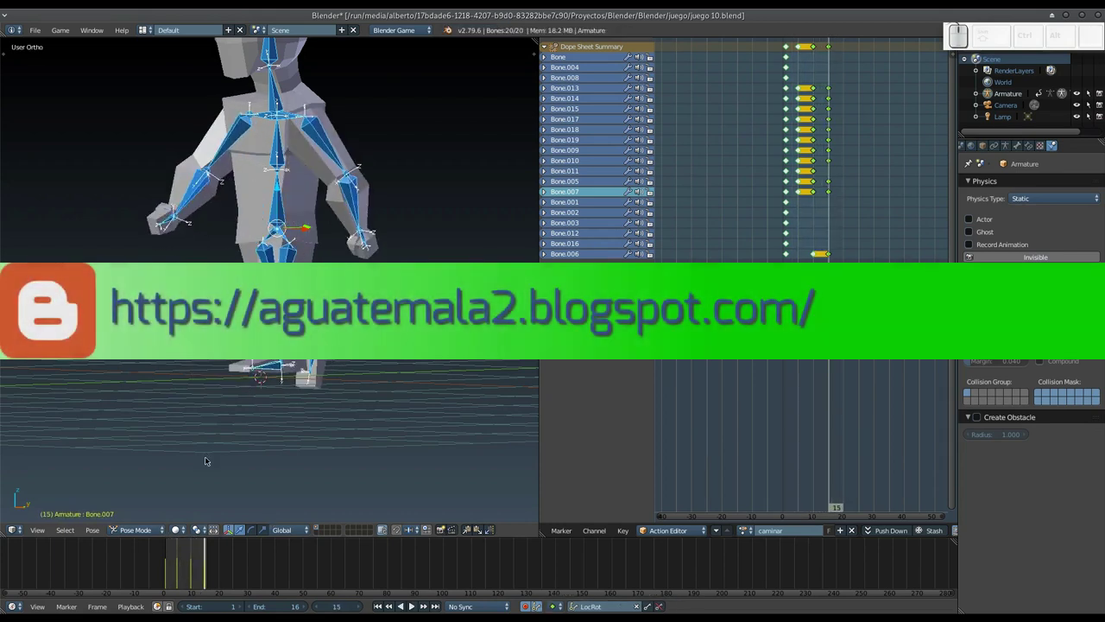
# Close in on the legs and scrub the timeline through frame 10 up to frame 15.
pyautogui.moveTo(227, 400); pyautogui.dragTo(274, 360)
pyautogui.scroll(3)
pyautogui.click(195, 571)
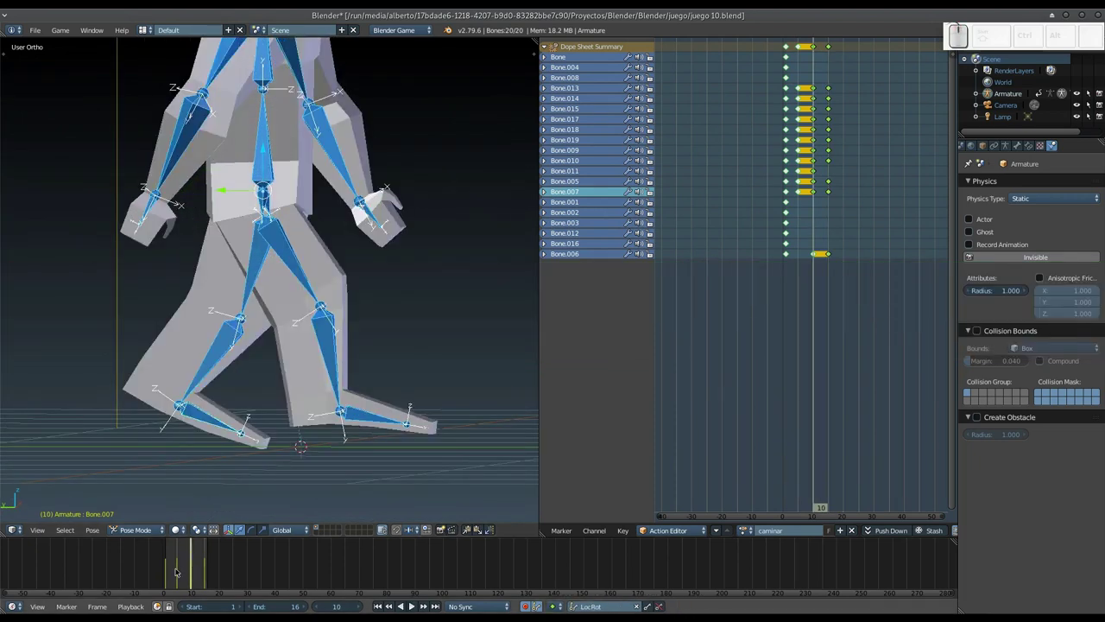
pyautogui.click(179, 570)
pyautogui.click(170, 571)
pyautogui.moveTo(170, 570); pyautogui.dragTo(196, 502)
# Rotate Bone.011 and Bone.010 about X at frame 15 so the back leg lifts into a stride.
pyautogui.rightClick(140, 392)
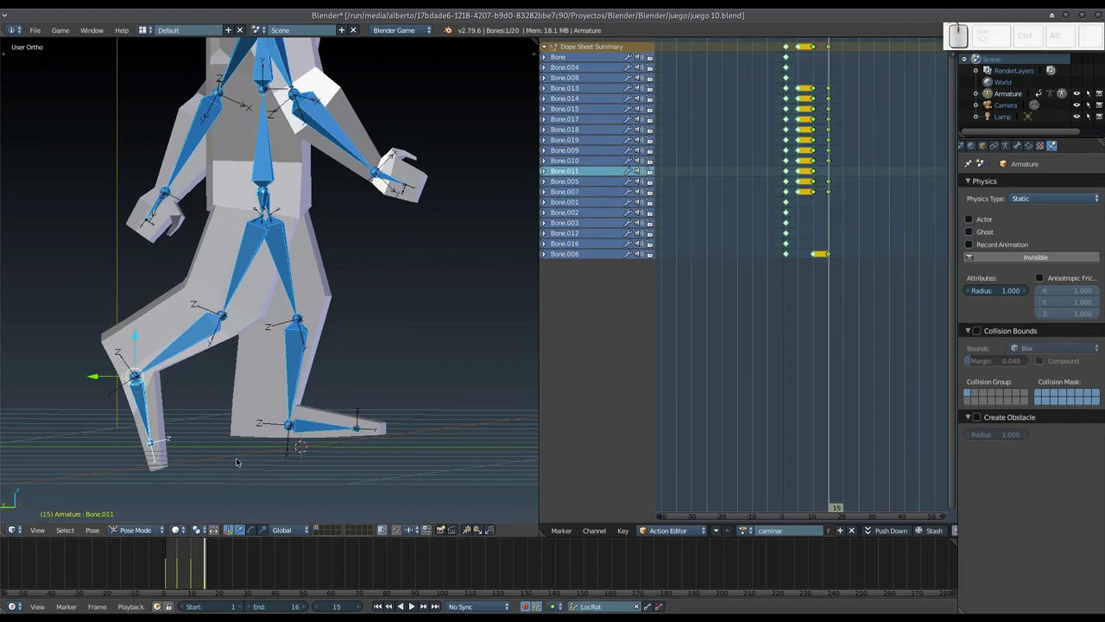
pyautogui.press('r')
pyautogui.press('x')
pyautogui.click(249, 437)
pyautogui.rightClick(184, 354)
pyautogui.press('r')
pyautogui.press('x')
pyautogui.click(294, 451)
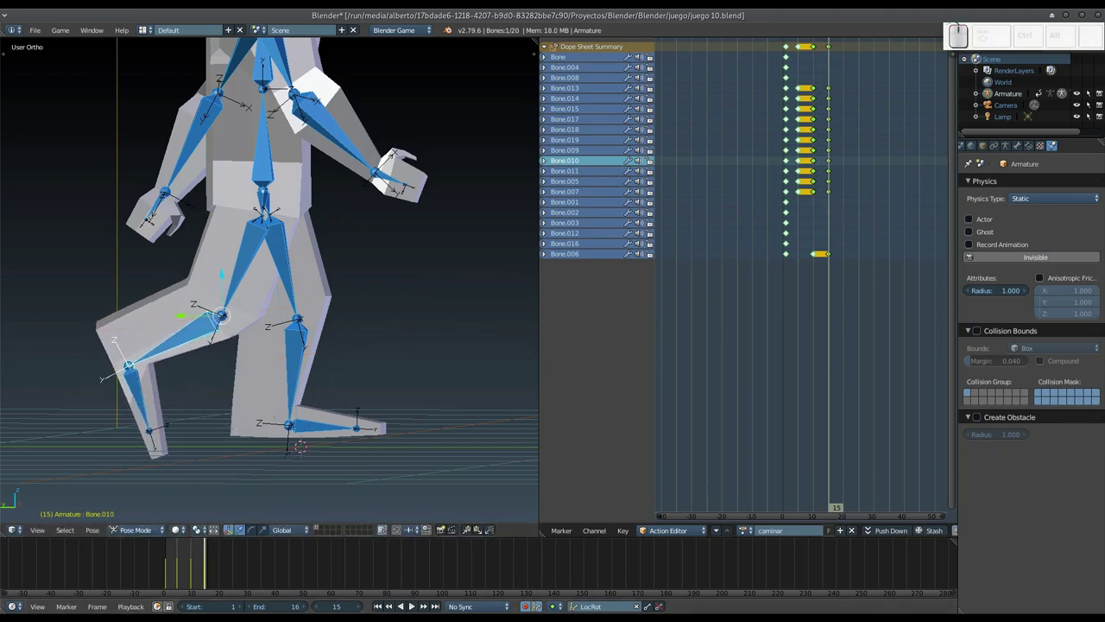
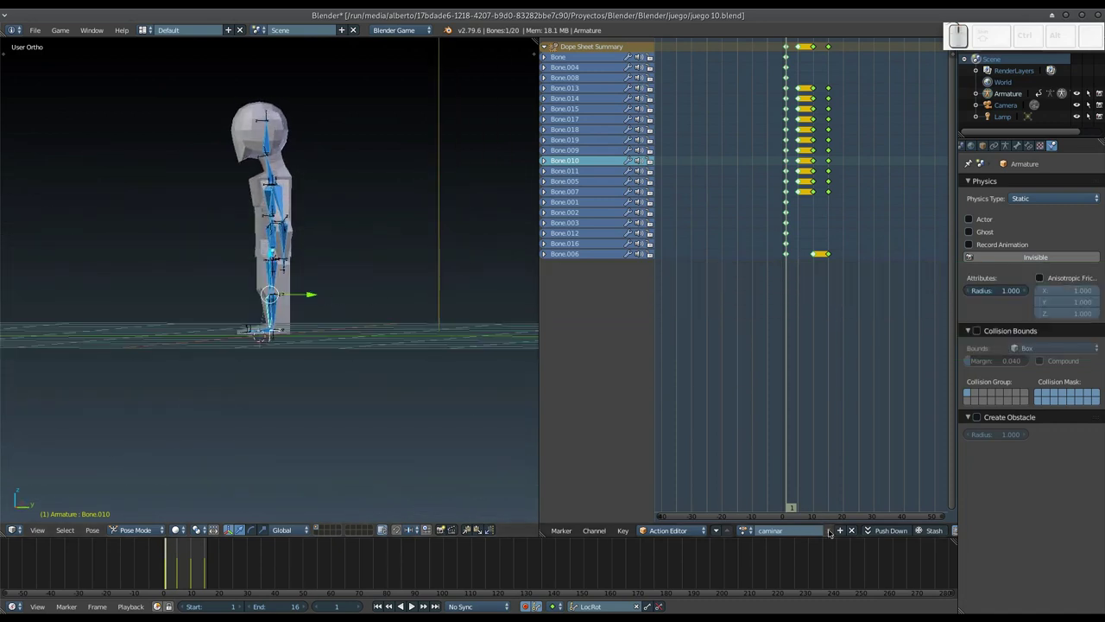
# Collapse the Dope Sheet summary and give the caminar action a fake user.
pyautogui.click(545, 47)
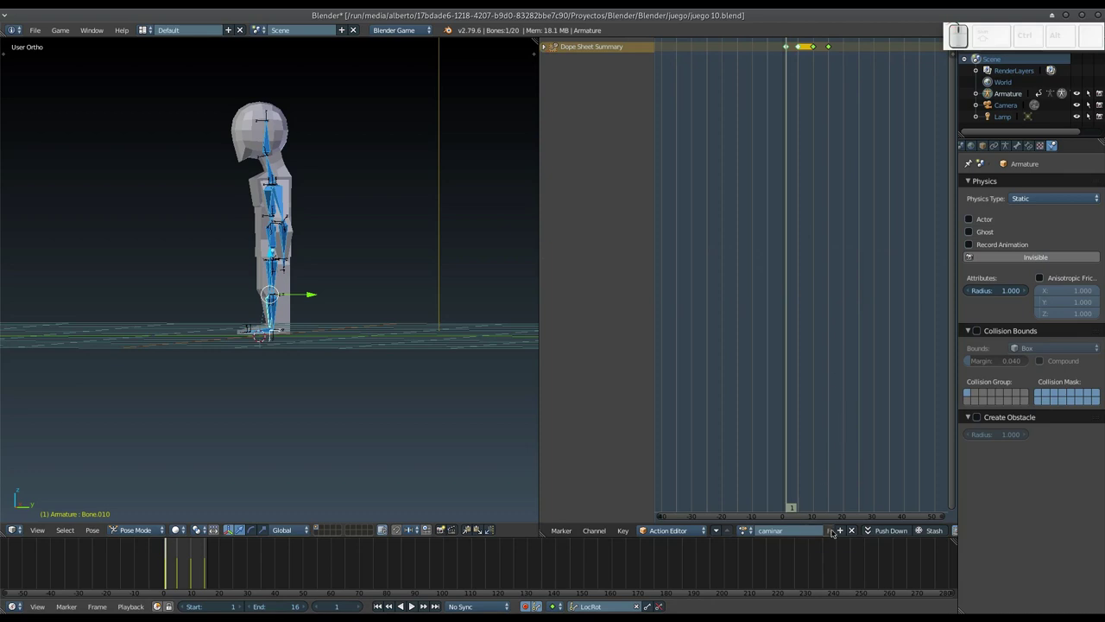
pyautogui.click(833, 535)
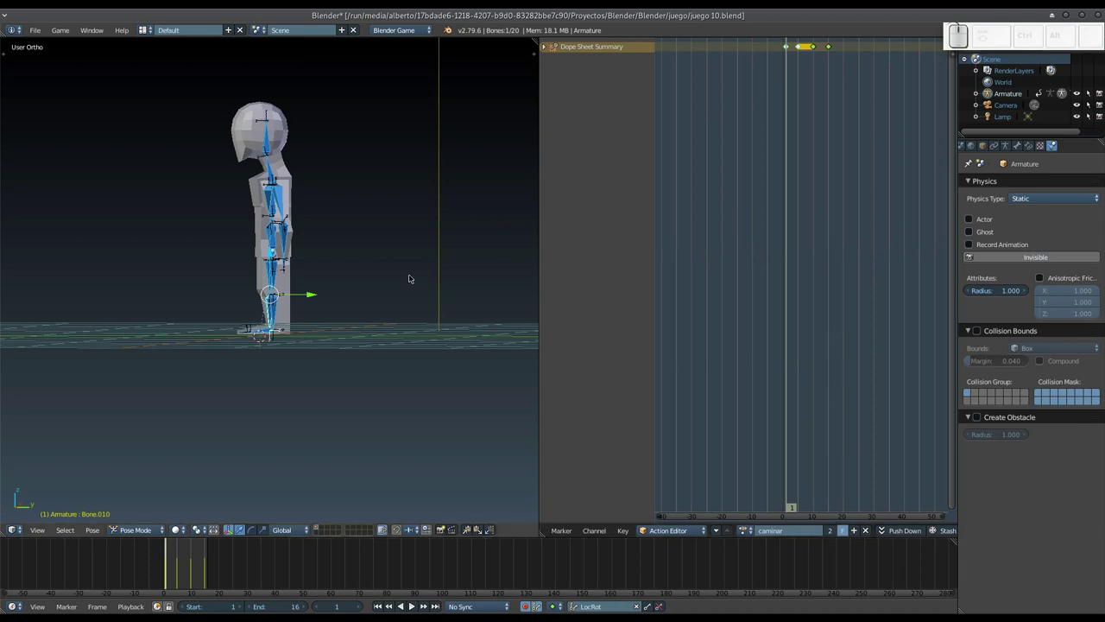
# Save the project as a new version, juego 11.blend.
pyautogui.press('ctrl+shift+s')
pyautogui.press('ctrl+shift+KP_Add')
pyautogui.press('KP_Enter')
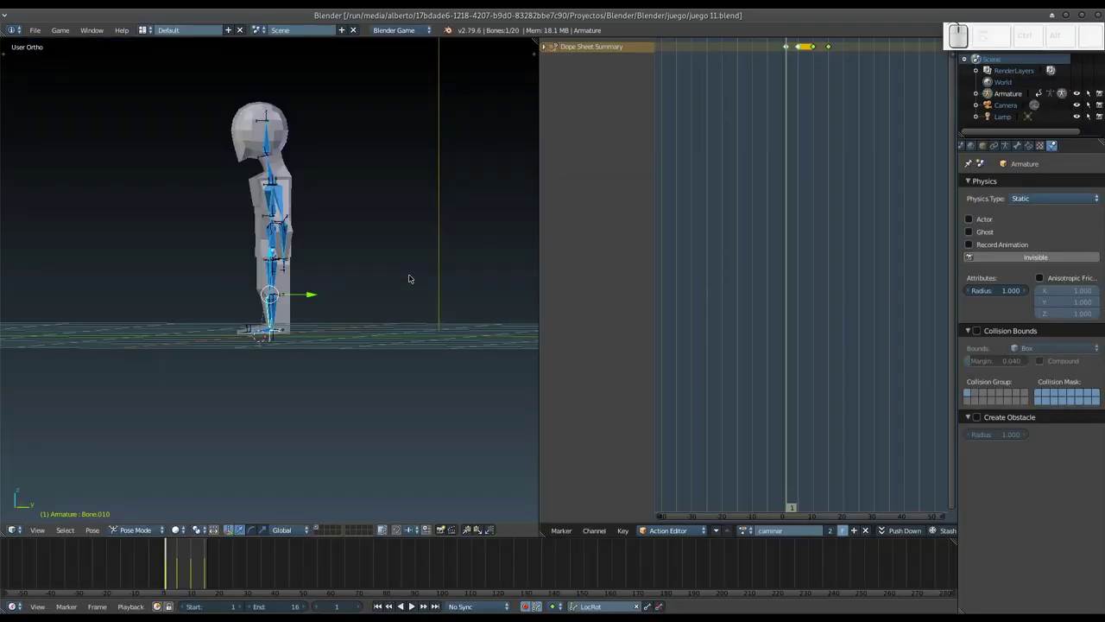
pyautogui.scroll(-3)
pyautogui.moveTo(220, 267); pyautogui.dragTo(333, 268)
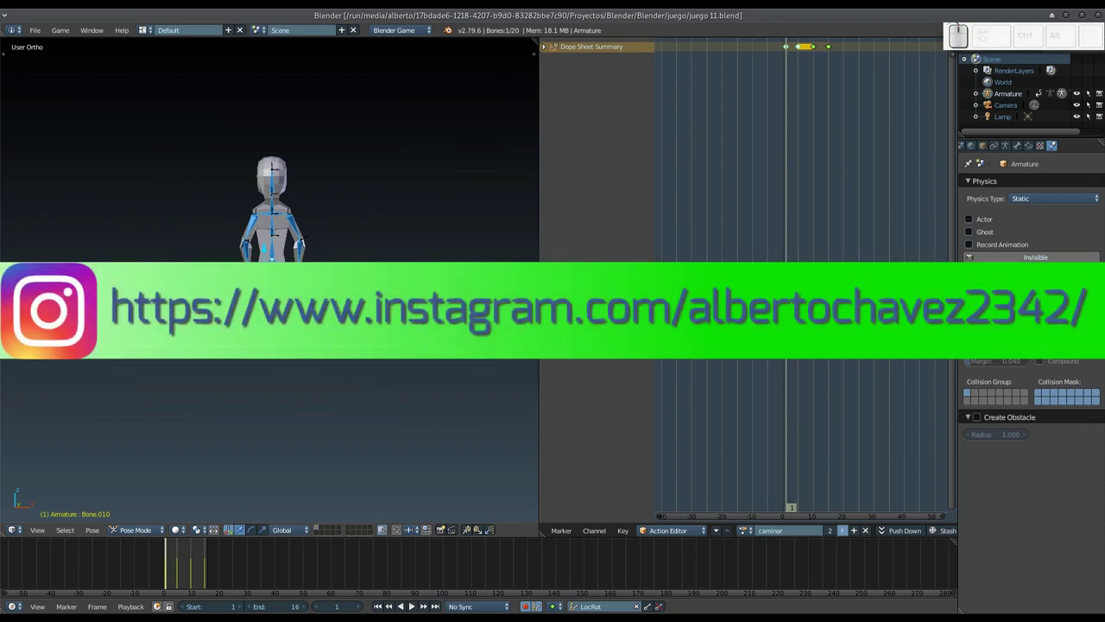